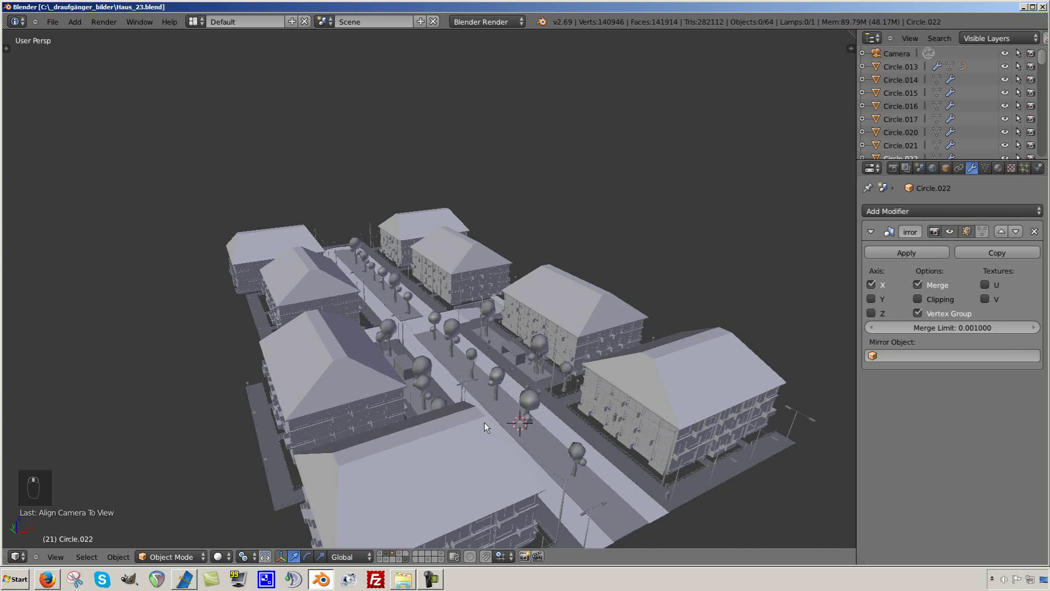
Step: Save the scene and orbit around the finished city block from several angles
key("ctrl+s")
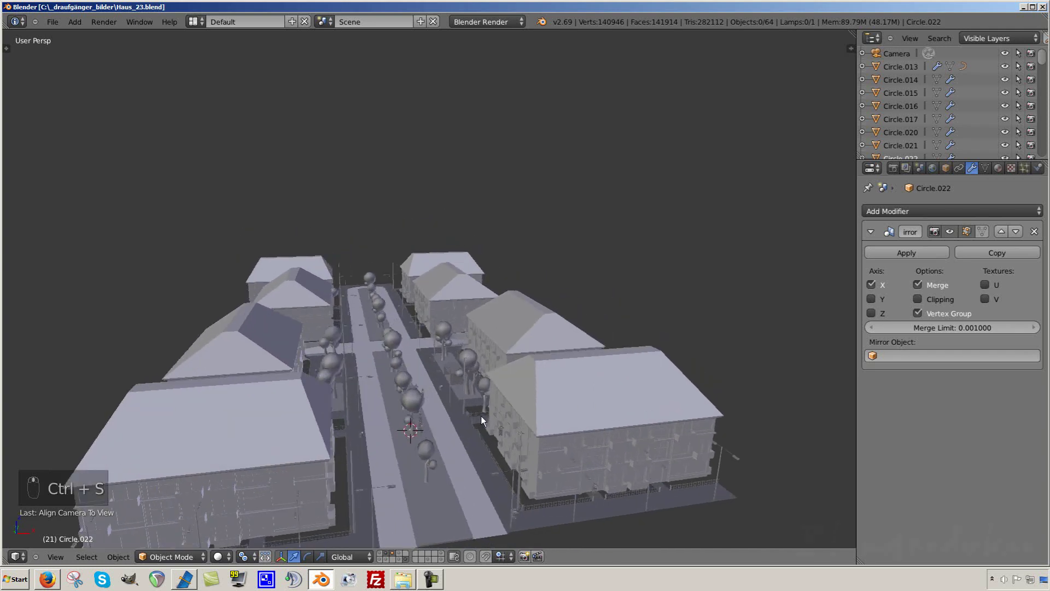
middle_click(623, 460)
middle_click(604, 459)
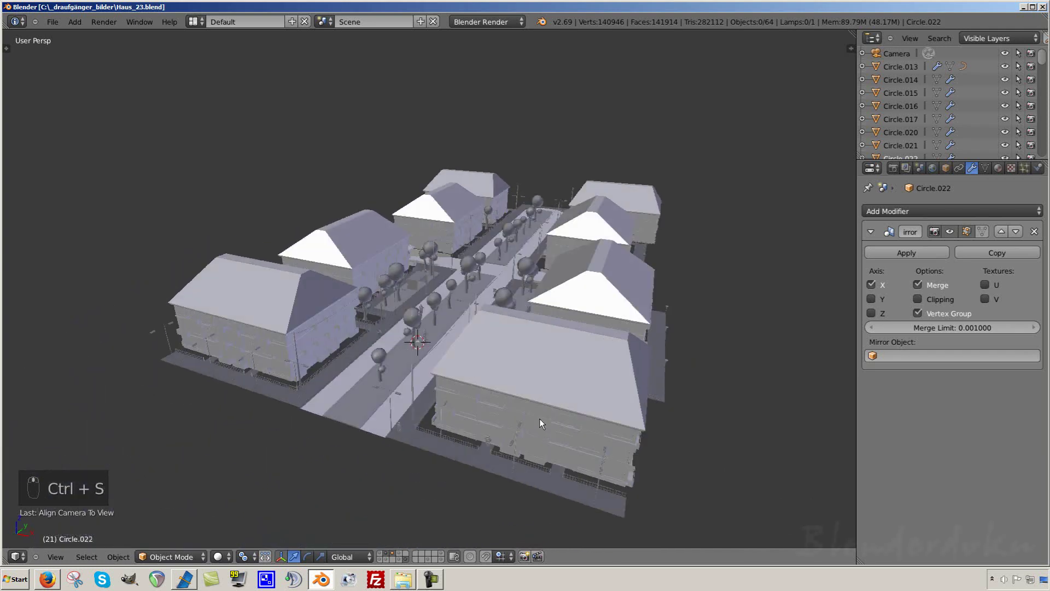
left_click_drag(493, 393, 385, 556)
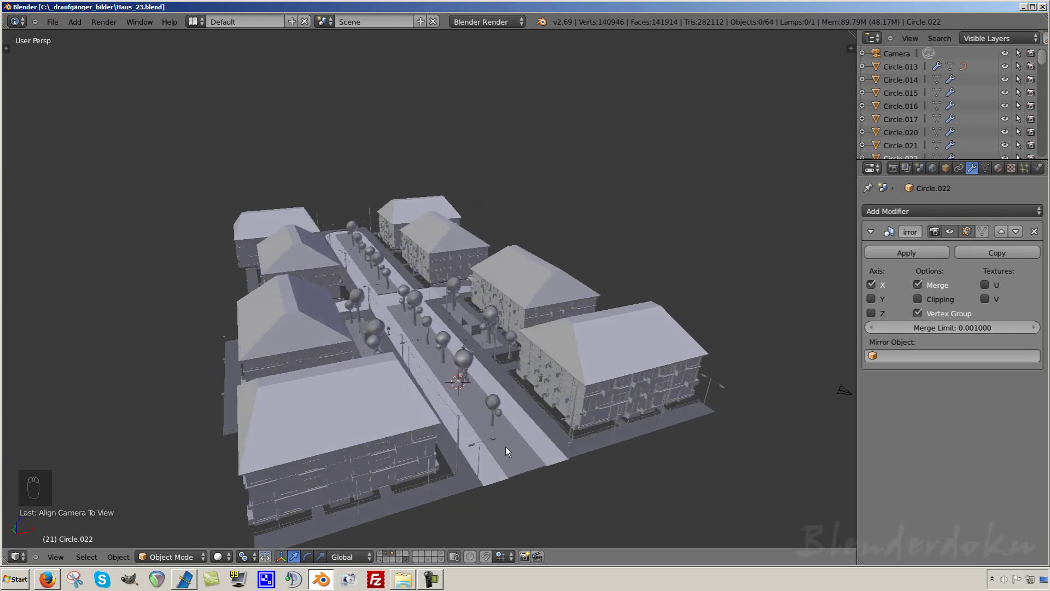
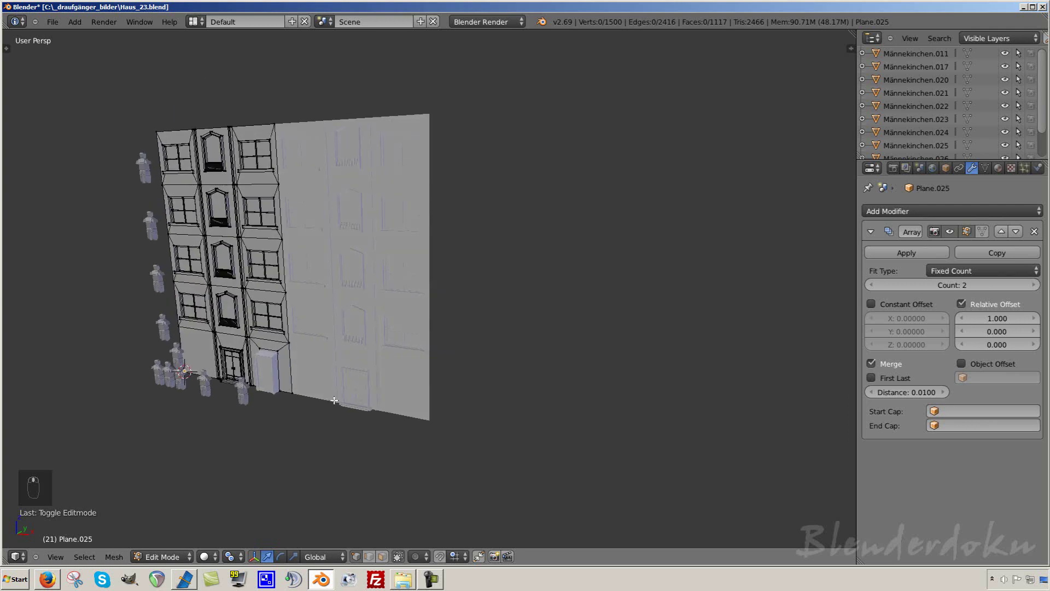
Step: Rotate around the facade panel while toggling Edit Mode, then leave Edit Mode
key("Tab")
key("Tab")
key("Tab")
key("Tab")
key("a")
key("KP_Decimal")
key("a")
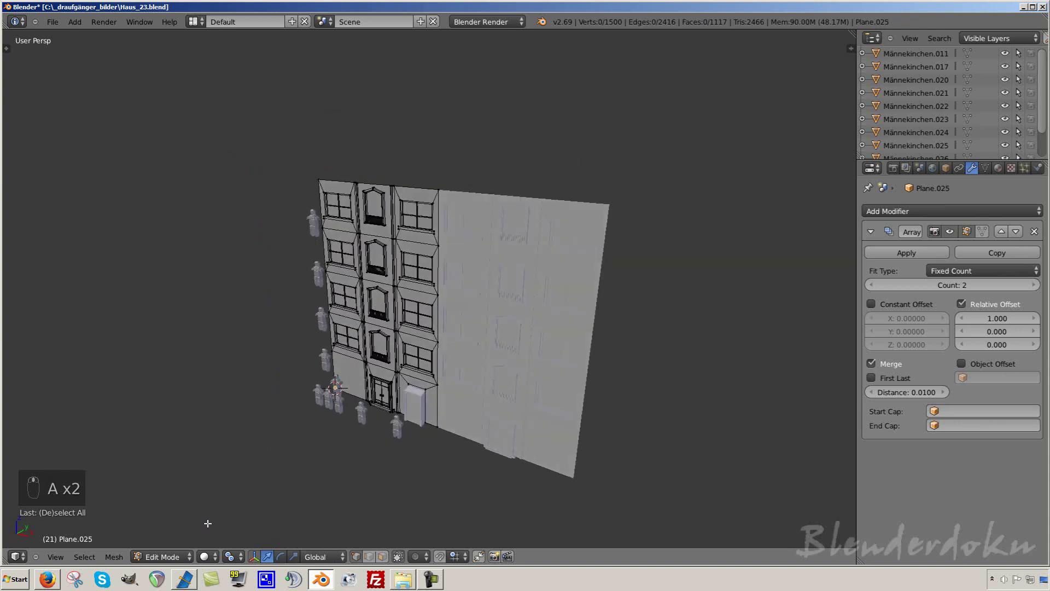
key("Tab")
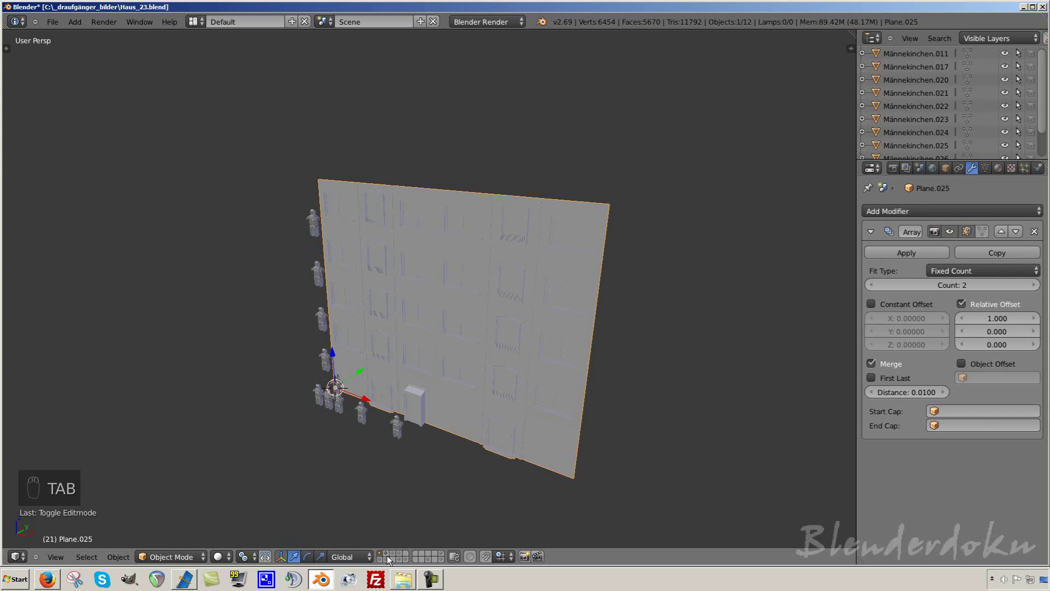
Step: Look around the leaf object on its own layer from several sides
middle_click(388, 563)
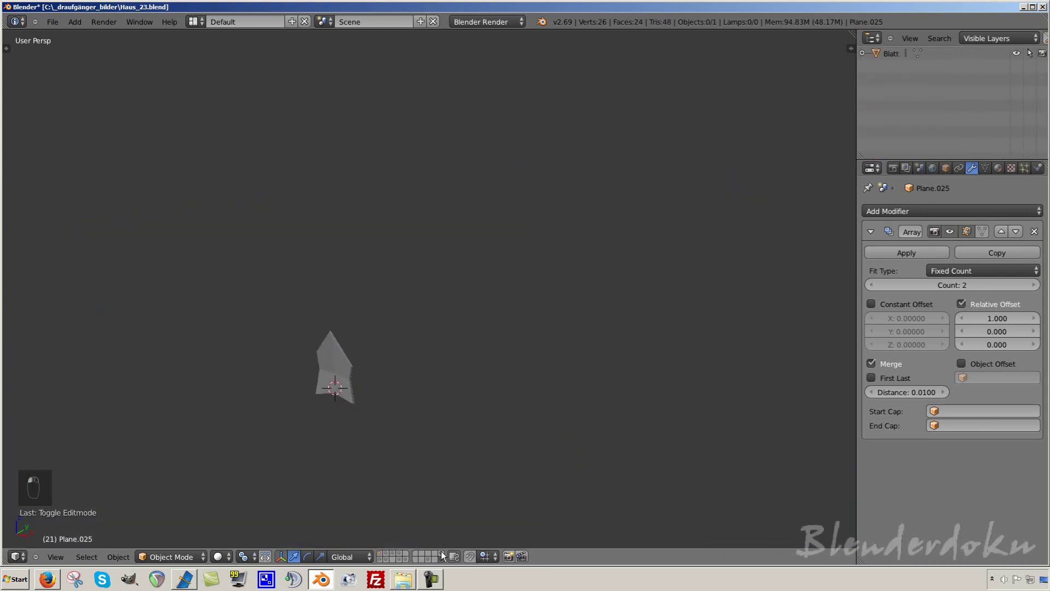
left_click_drag(420, 455, 409, 532)
left_click_drag(508, 332, 379, 559)
left_click_drag(383, 556, 396, 559)
left_click_drag(421, 365, 396, 391)
Step: Show the lamps and fences layer and look over the street props
left_click(396, 390)
left_click_drag(377, 382, 442, 556)
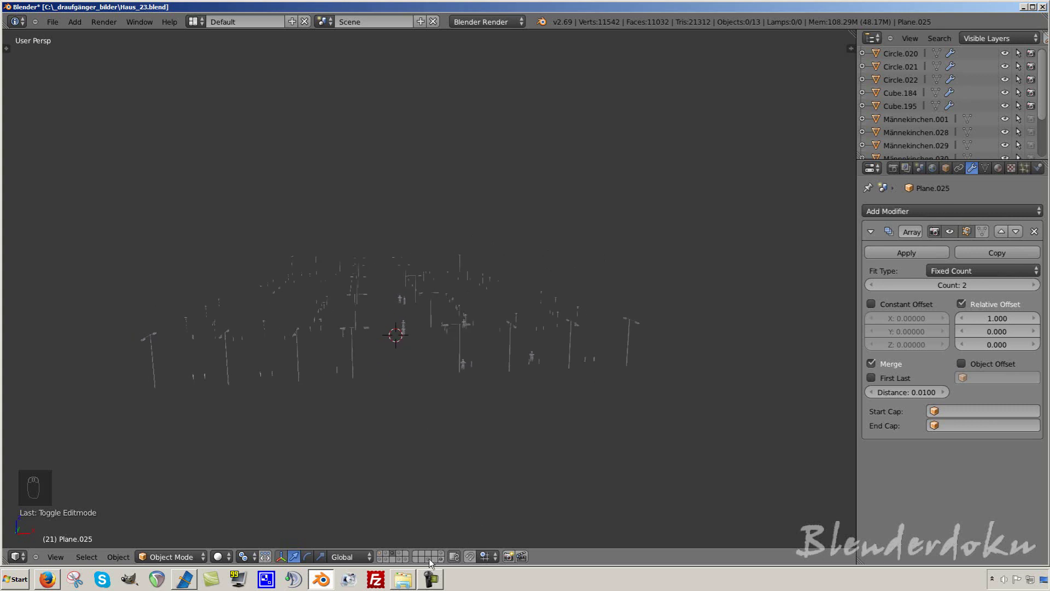
left_click_drag(410, 563, 455, 424)
Step: Enter camera view and move the camera in fly mode to reframe the streets
key("KP_0")
key("shift+f")
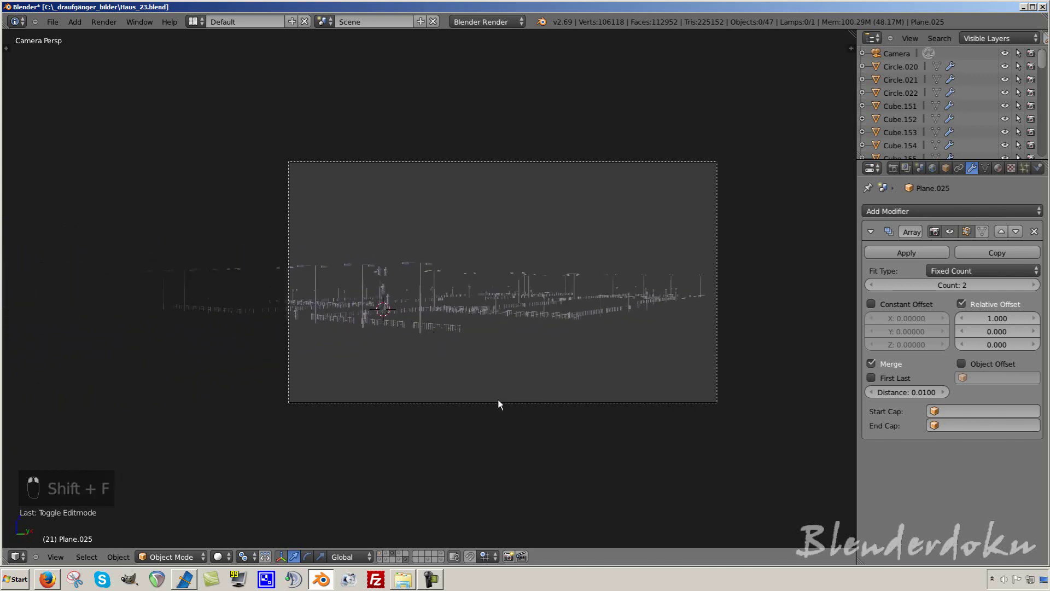
key("g")
left_click_drag(503, 403, 535, 310)
key("g")
key("shift+f")
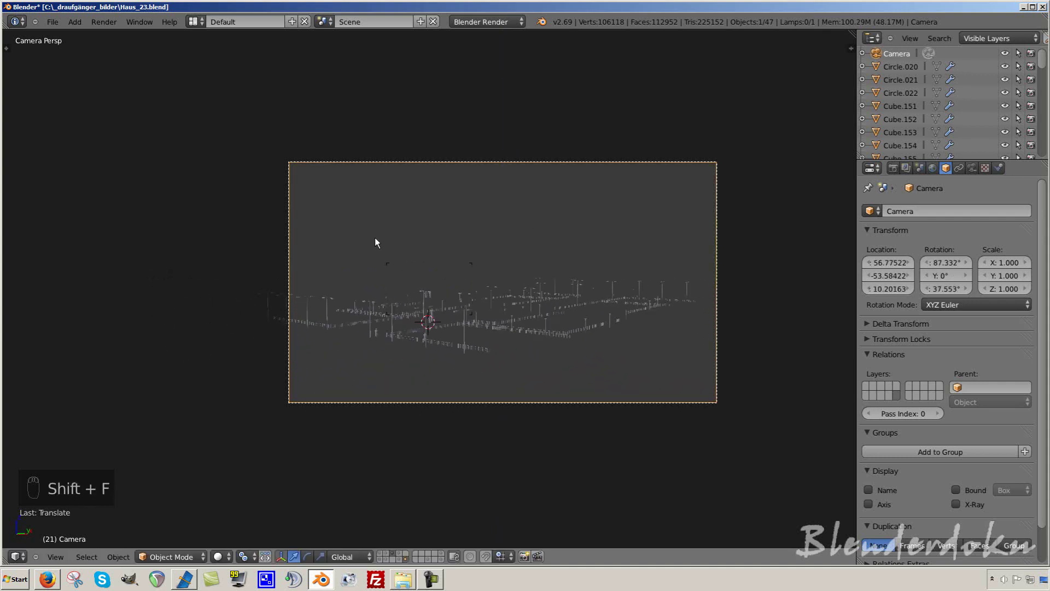
left_click_drag(376, 247, 493, 188)
key("g")
left_click_drag(517, 488, 541, 327)
key("g")
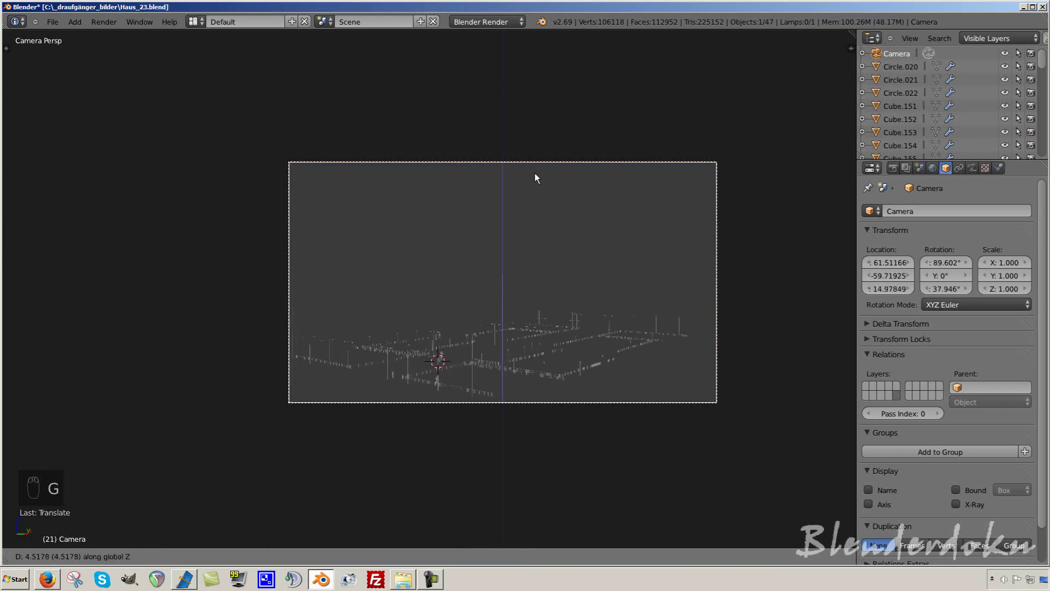
key("shift+f")
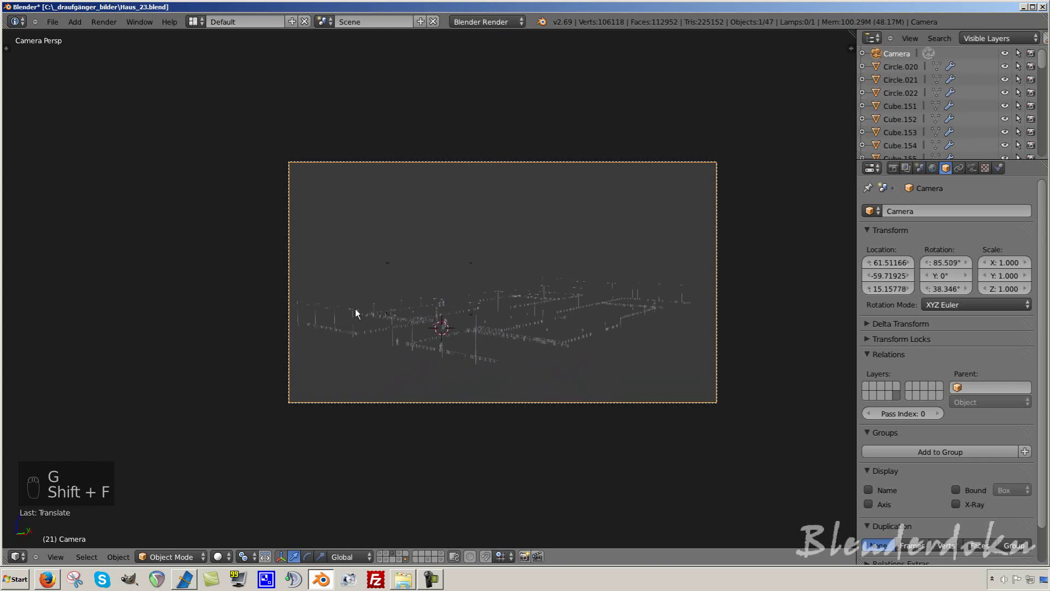
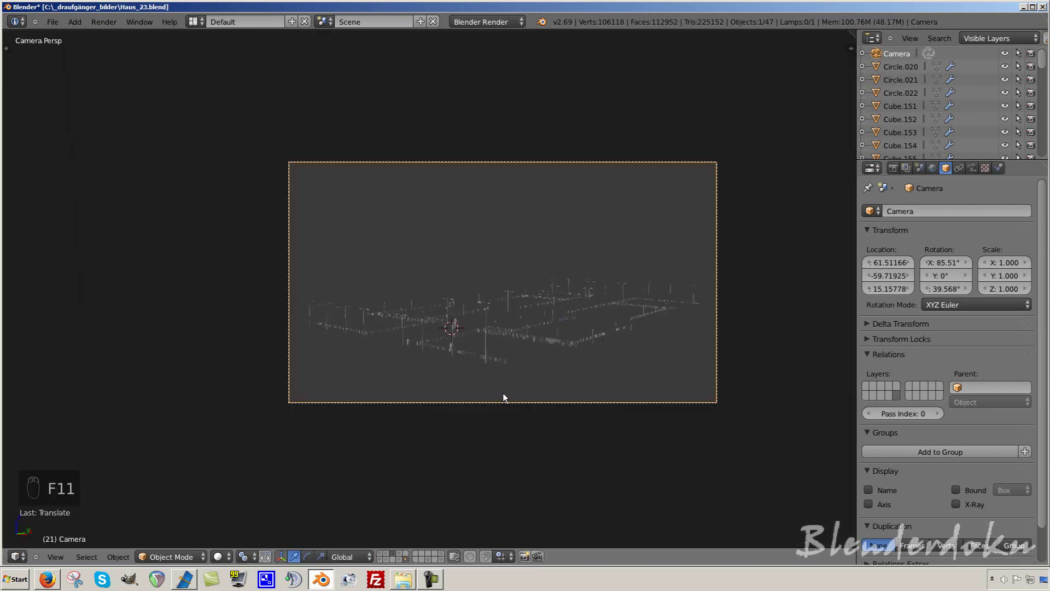
Step: Re-aim the camera so the lamps and fences fill the frame differently
left_click_drag(519, 352, 440, 491)
left_click_drag(439, 491, 403, 512)
left_click(403, 511)
right_click(404, 508)
left_click(420, 486)
left_click_drag(552, 338, 392, 559)
left_click_drag(390, 557, 521, 334)
left_click_drag(396, 556, 564, 269)
Step: Switch to top view in wireframe and start a border selection over the lamp layout
key("KP_7")
left_click_drag(564, 269, 472, 242)
key("z")
key("b")
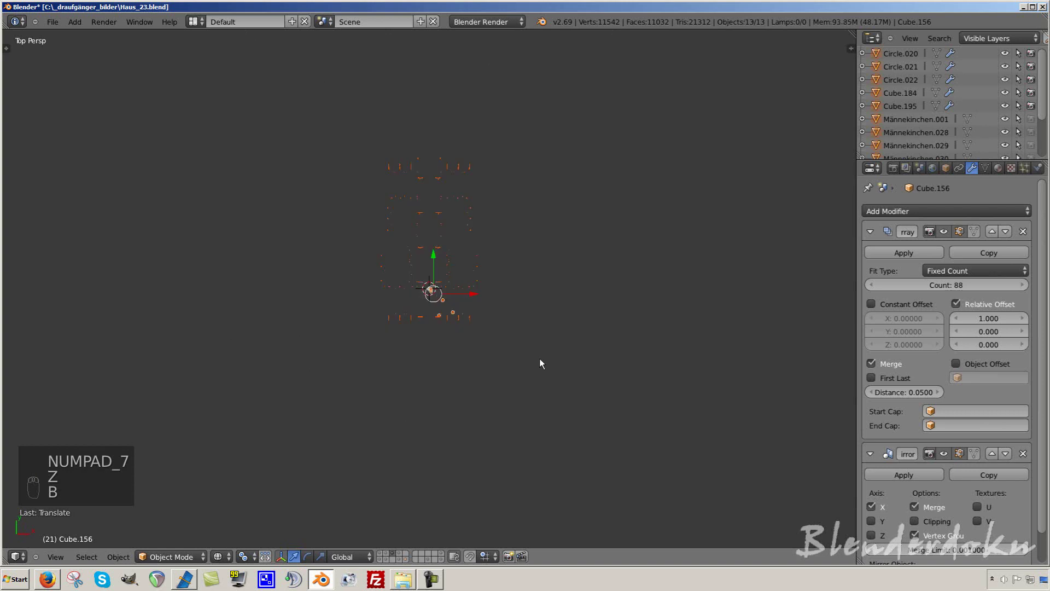
Step: Orbit over the lamp layout from above, toggling the selection of all objects
left_click_drag(593, 357, 515, 328)
left_click_drag(515, 328, 444, 280)
key("a")
key("c")
key("a")
key("KP_7")
key("a")
key("a")
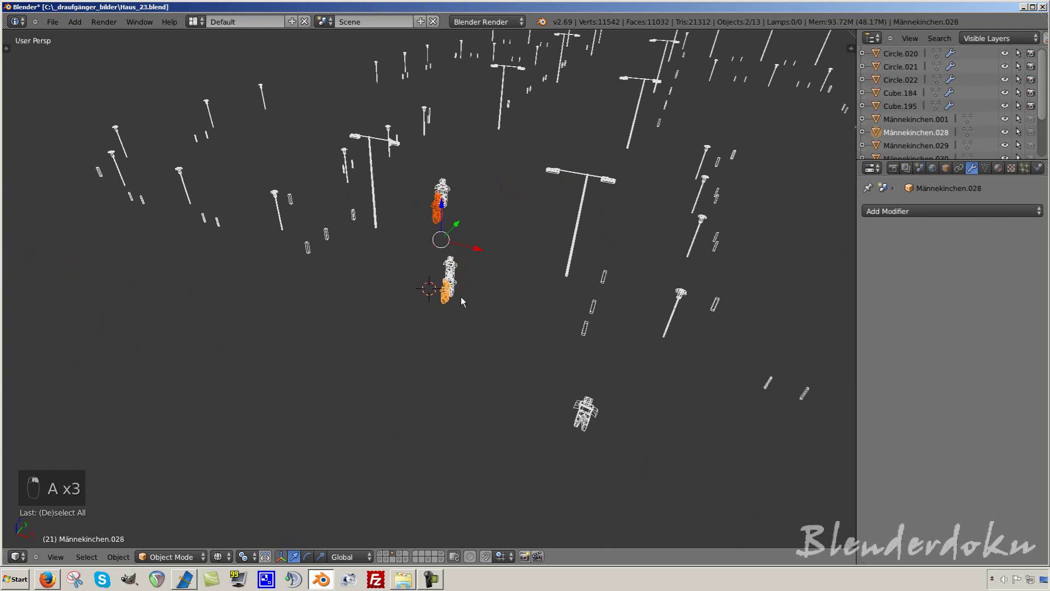
left_click_drag(457, 273, 517, 418)
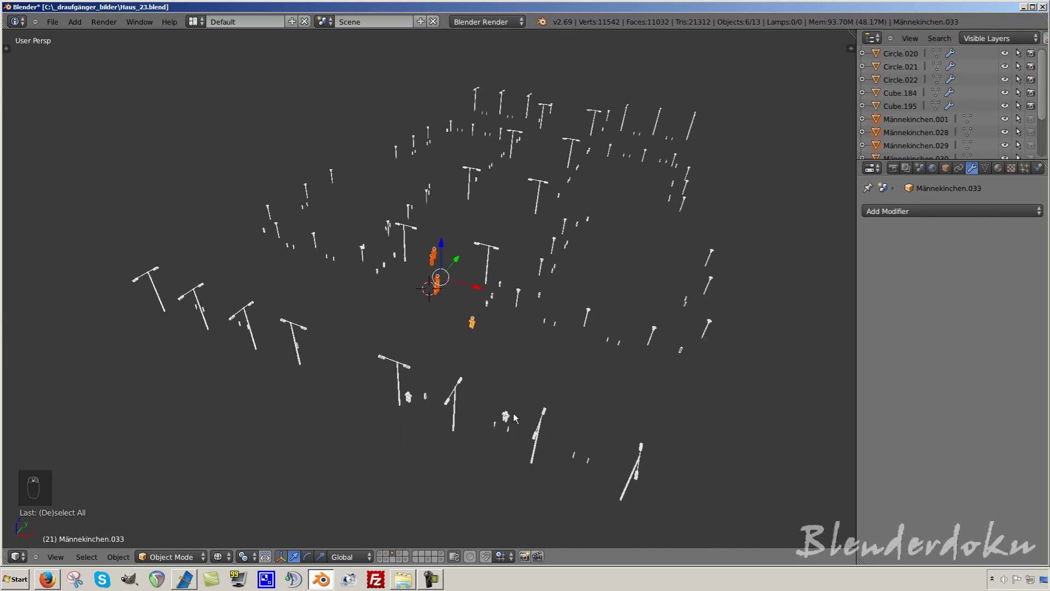
Step: Delete the Männekinchen figure models one by one from the lamp layer
key("x")
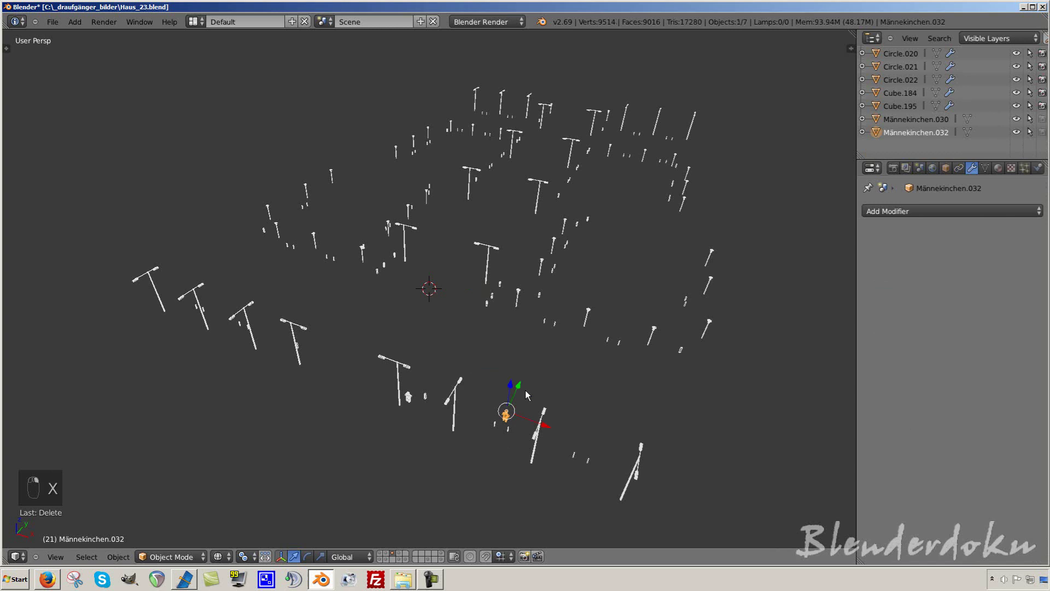
key("m")
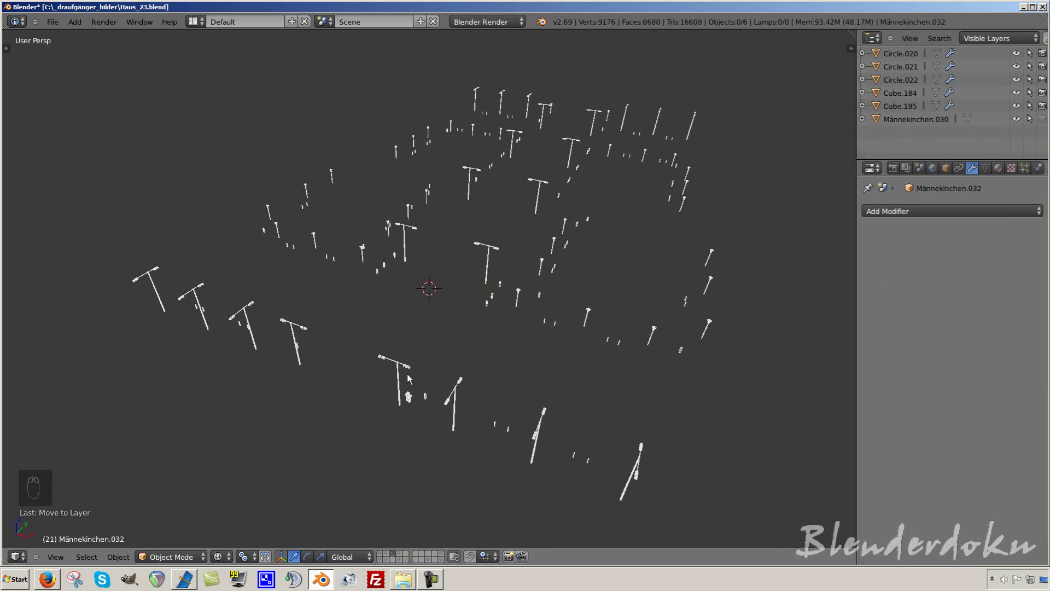
left_click_drag(412, 399, 383, 255)
key("x")
left_click_drag(450, 285, 500, 273)
left_click_drag(500, 273, 477, 273)
left_click(473, 272)
left_click_drag(470, 271, 419, 264)
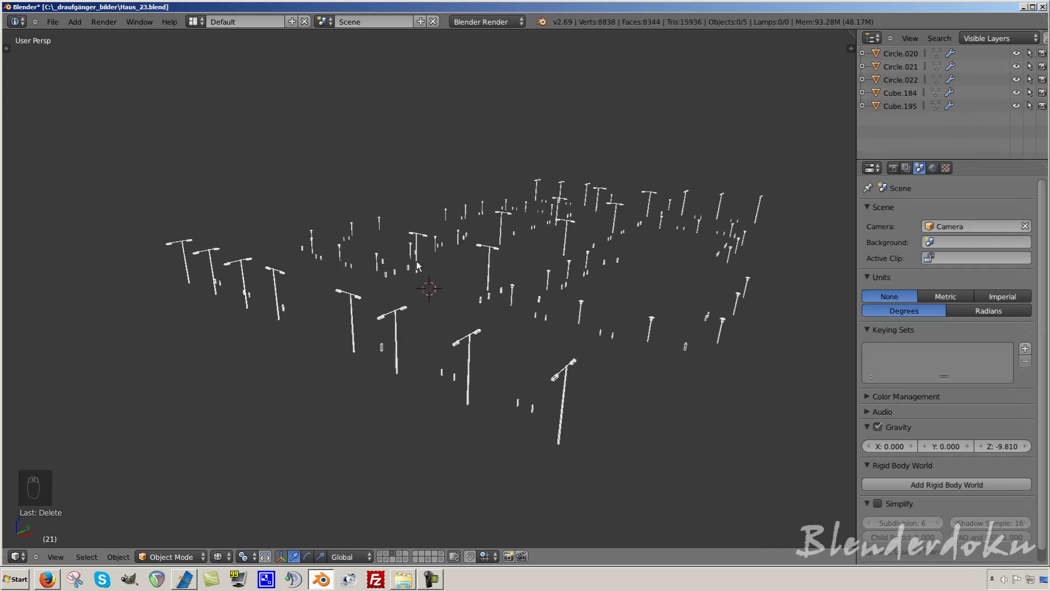
key("z")
left_click_drag(430, 271, 389, 559)
left_click_drag(389, 559, 453, 322)
Step: Bring back the houses layer and zoom down the tree-lined street between them
left_click(460, 322)
left_click_drag(455, 170, 457, 351)
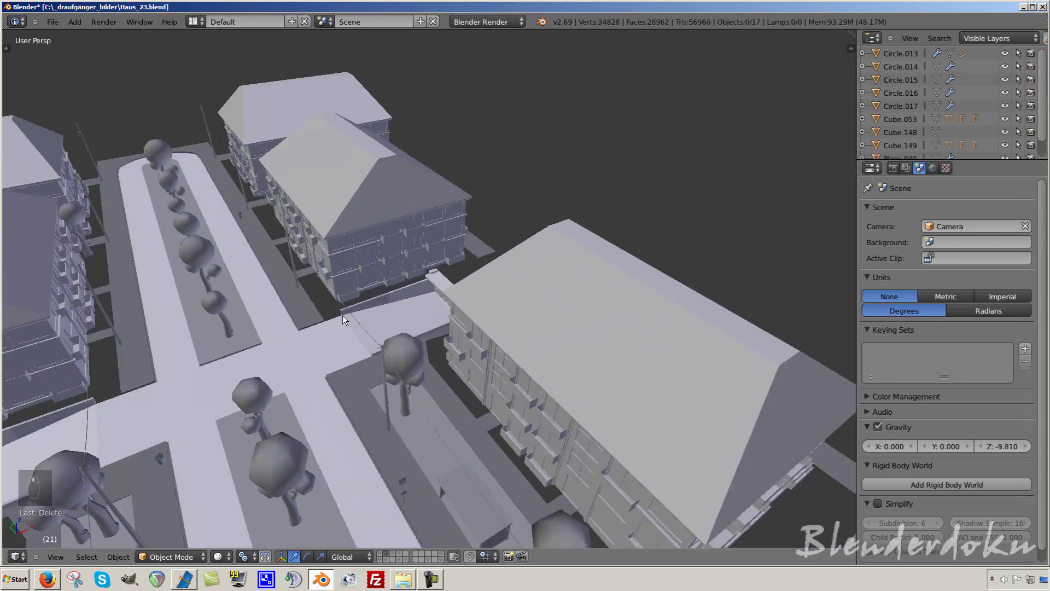
left_click_drag(344, 373, 385, 411)
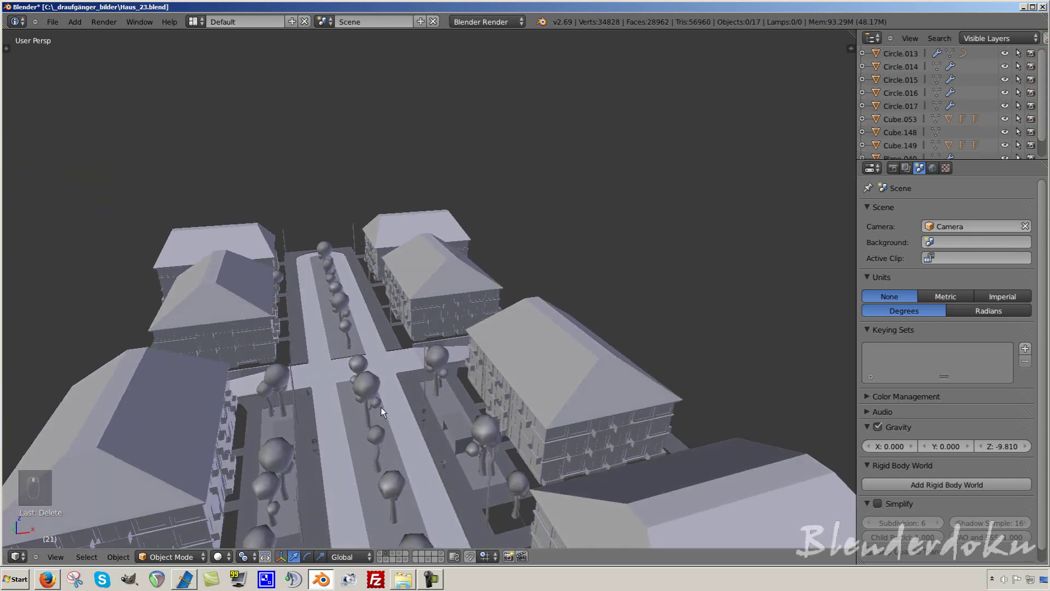
left_click_drag(411, 410, 371, 306)
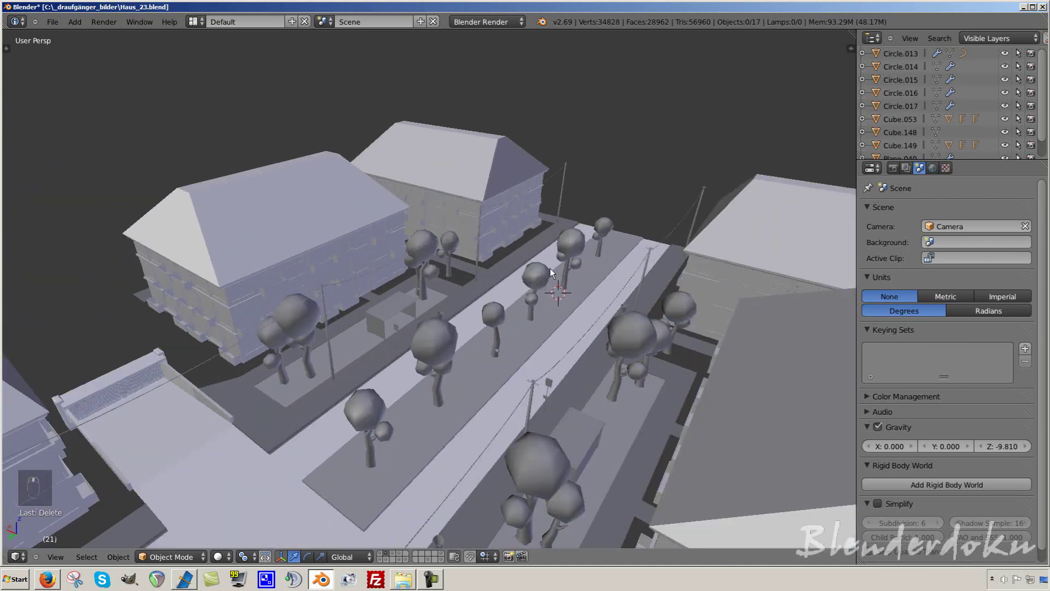
Step: Change the Outliner display mode and back while inspecting the trees and lamps
left_click_drag(543, 263, 991, 38)
left_click_drag(991, 38, 982, 107)
left_click_drag(948, 114, 991, 38)
left_click_drag(991, 39, 979, 101)
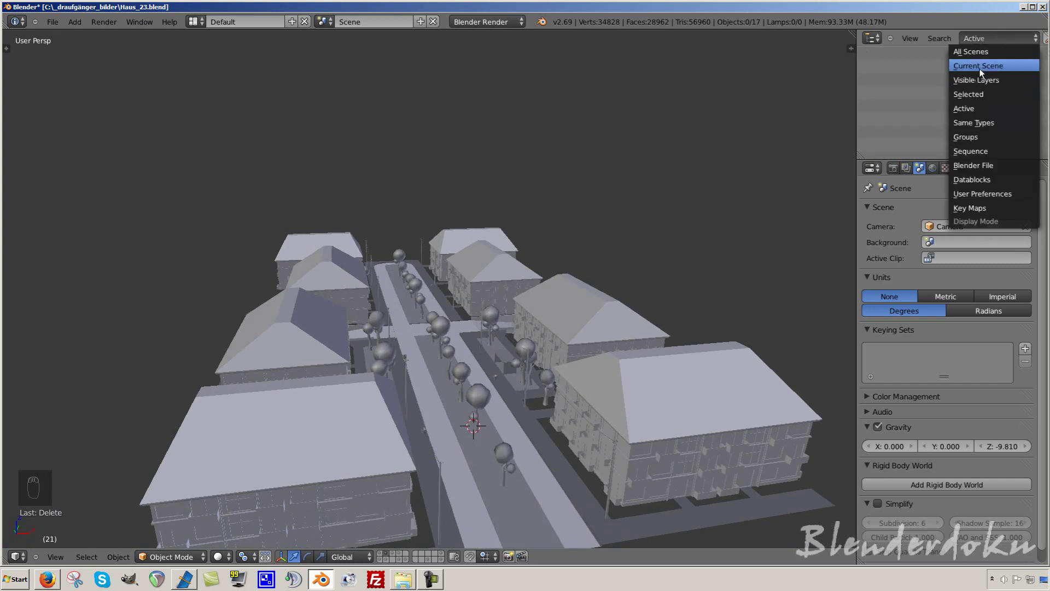
left_click_drag(955, 123, 1001, 45)
left_click_drag(1001, 46, 998, 71)
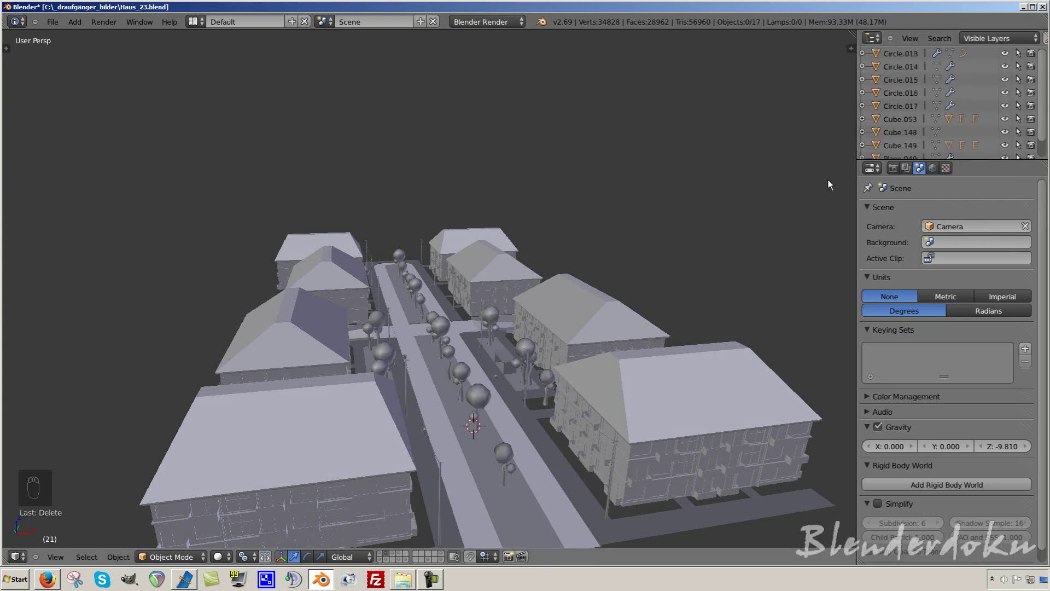
left_click_drag(936, 128, 525, 321)
Step: Orbit the whole city block, then show the layer with the facade panel
key("a")
scroll("up", 3)
middle_click(519, 324)
middle_click(513, 337)
left_click_drag(516, 342, 484, 388)
key("a")
left_click_drag(541, 357, 386, 556)
left_click(386, 556)
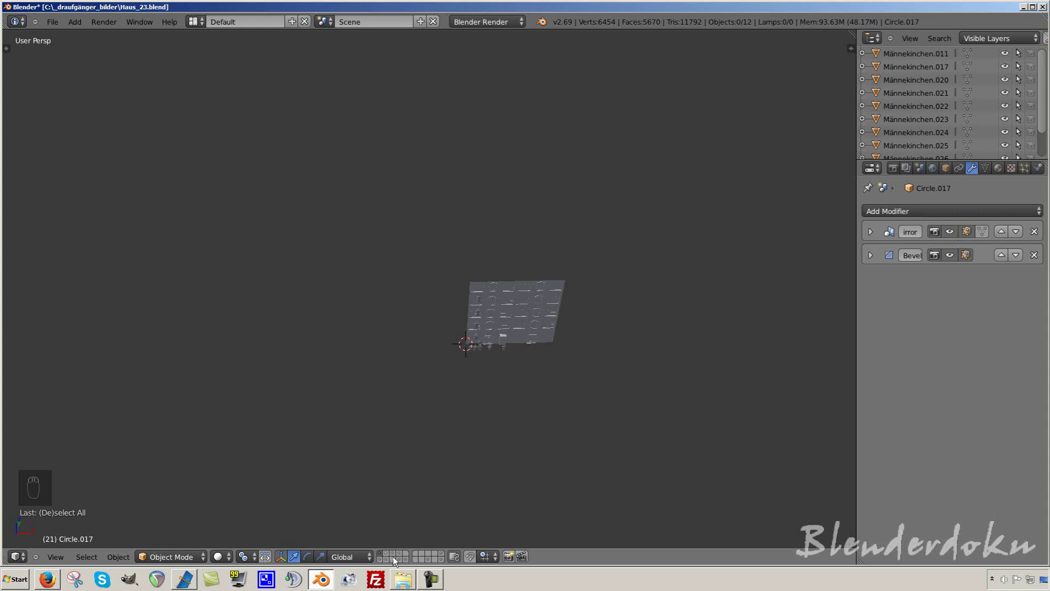
Step: From top wireframe view, border-select the tree and fence pieces and move them to another layer
left_click_drag(396, 557, 486, 342)
key("KP_7")
key("z")
key("b")
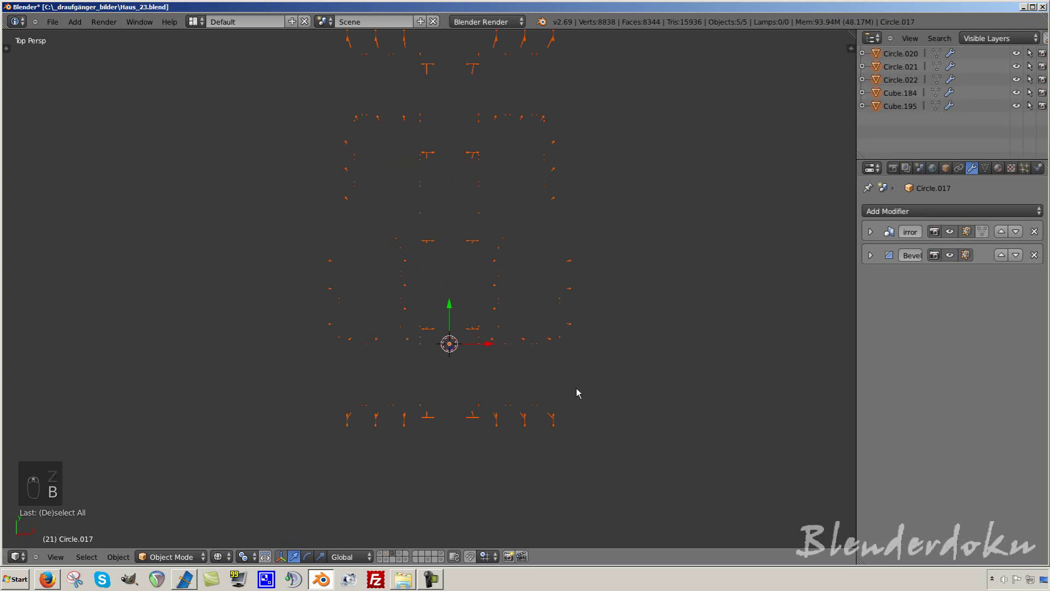
left_click_drag(572, 408, 425, 476)
key("m")
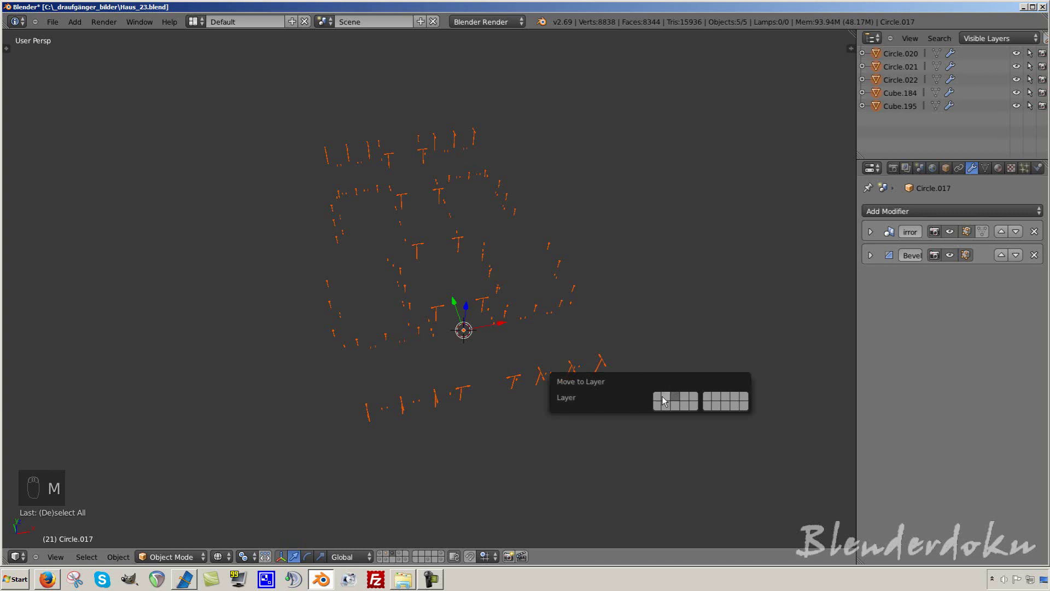
Step: Show the house block layer again and view it from the side and front in perspective
left_click_drag(392, 557, 570, 387)
key("z")
key("a")
key("KP_3")
key("KP_2")
key("KP_5")
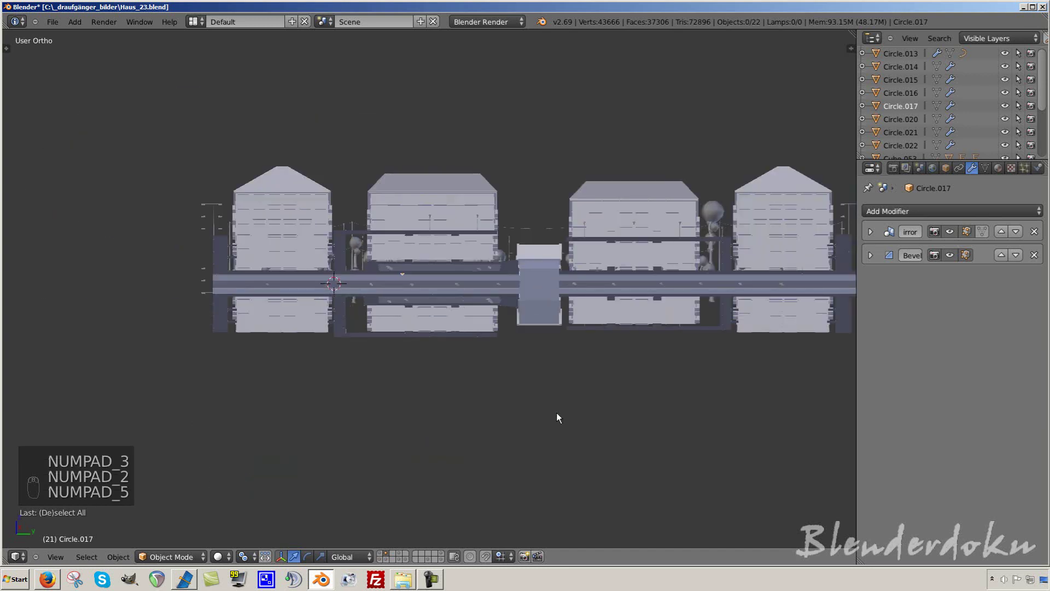
Step: In front view, add a cube-shaped empty and scale it above the house block
key("KP_1")
left_click_drag(551, 287, 461, 222)
key("shift+c")
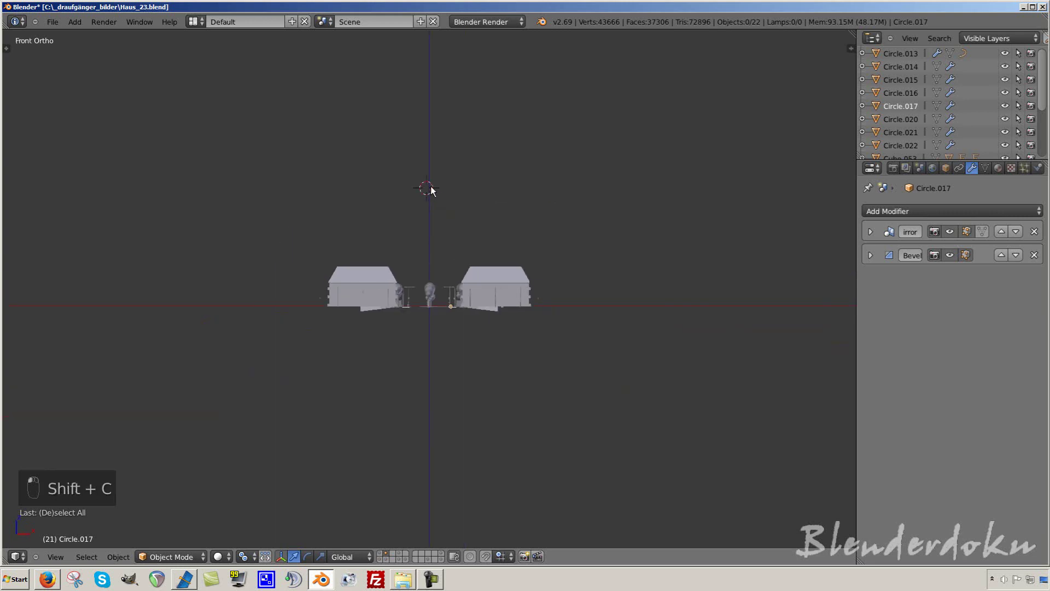
key("shift+a")
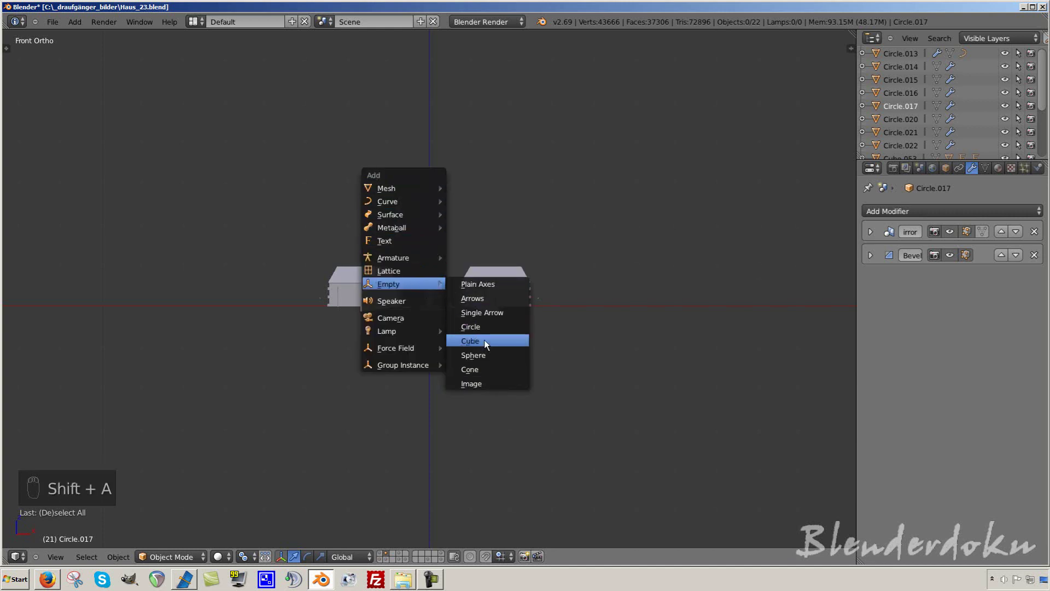
key("s")
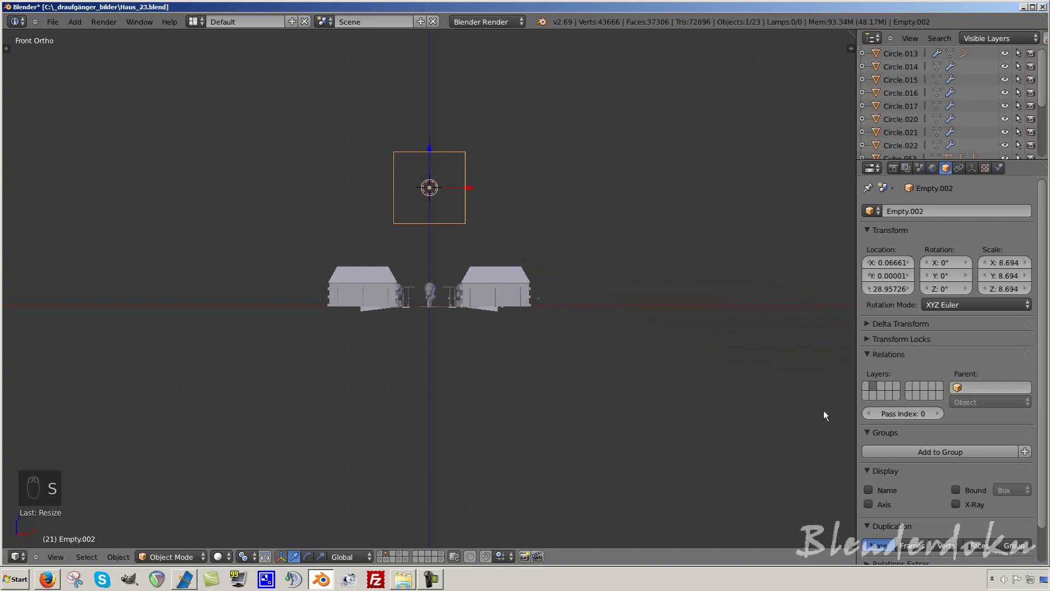
Step: Check the empty's position over the central crossing from above and the front
left_click_drag(522, 257, 514, 295)
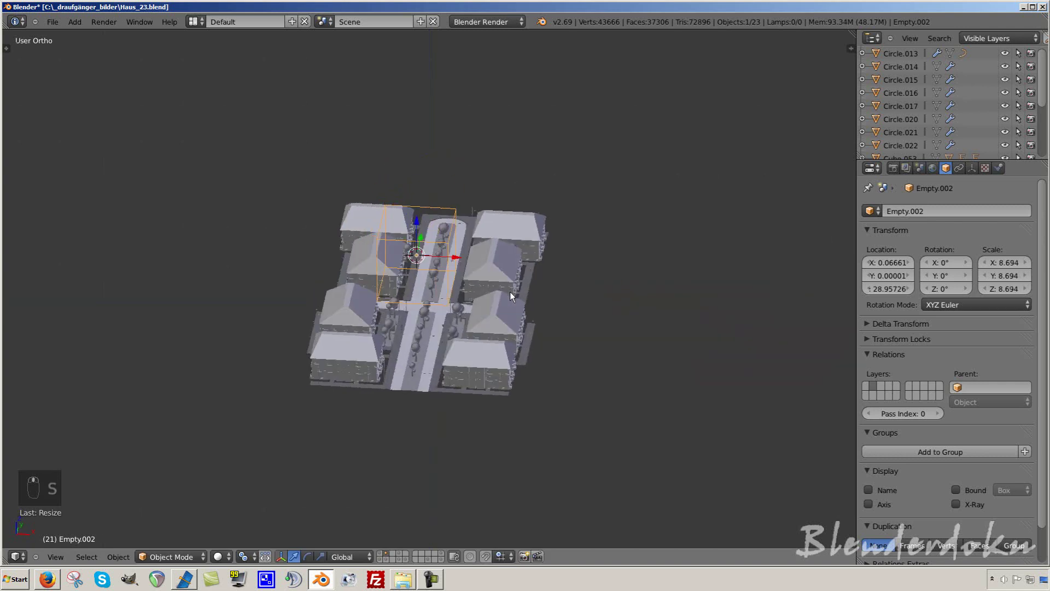
key("KP_7")
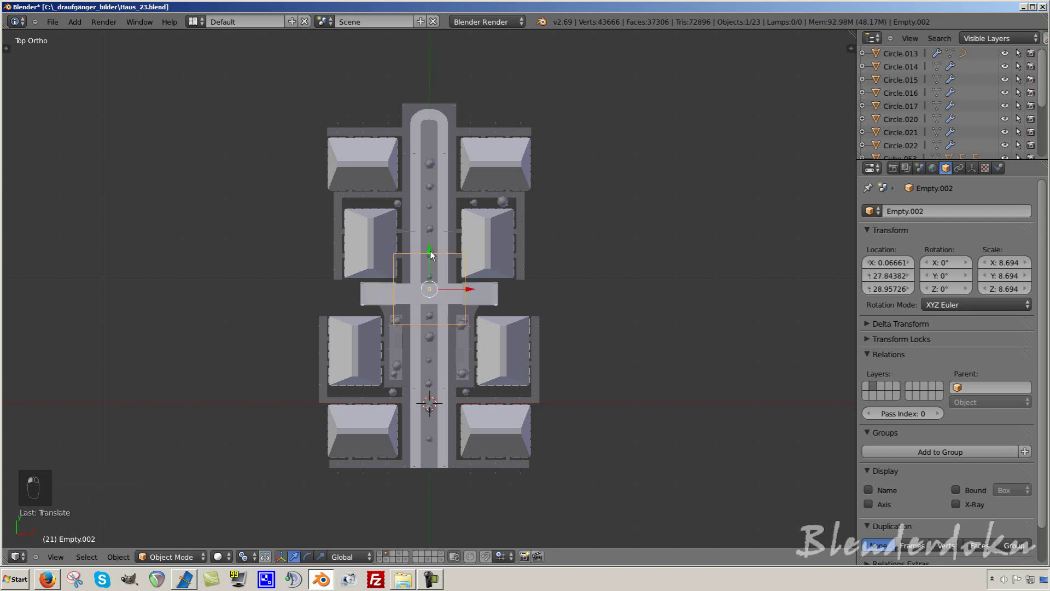
key("KP_1")
Step: Border-select all 23 block objects and parent them to the cube empty
key("z")
key("b")
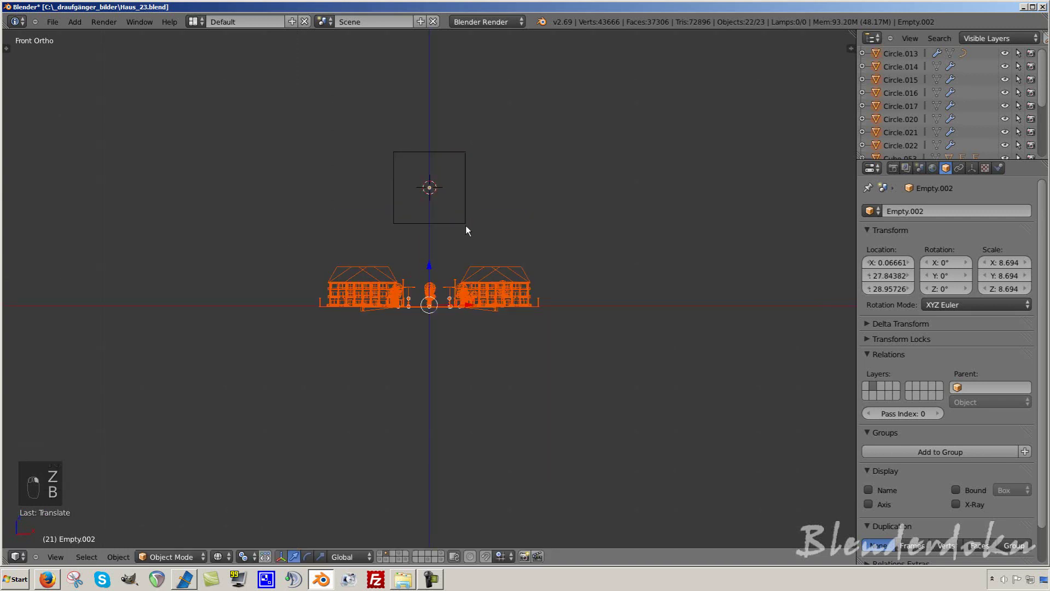
left_click(579, 250)
key("ctrl+p")
left_click(580, 249)
left_click(579, 250)
Step: Move and rotate the cube empty to test that the block follows it
left_click_drag(560, 263, 541, 293)
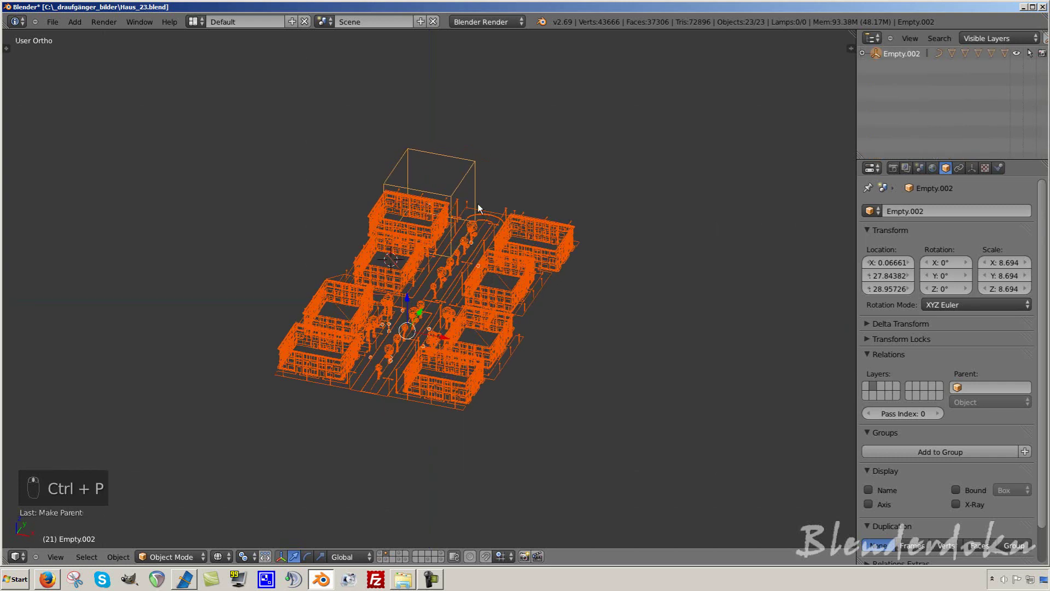
key("g")
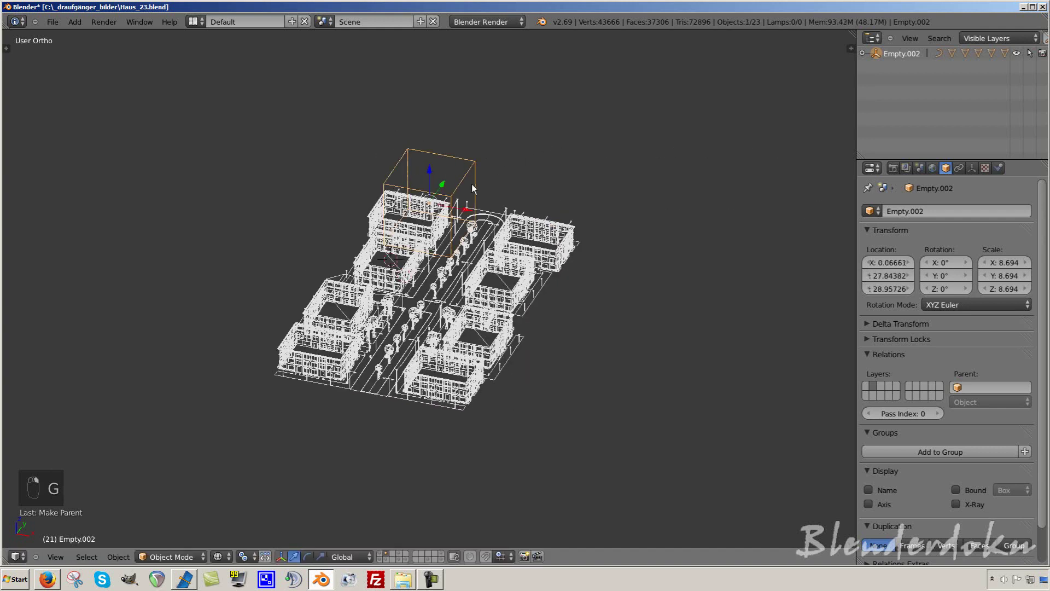
key("r")
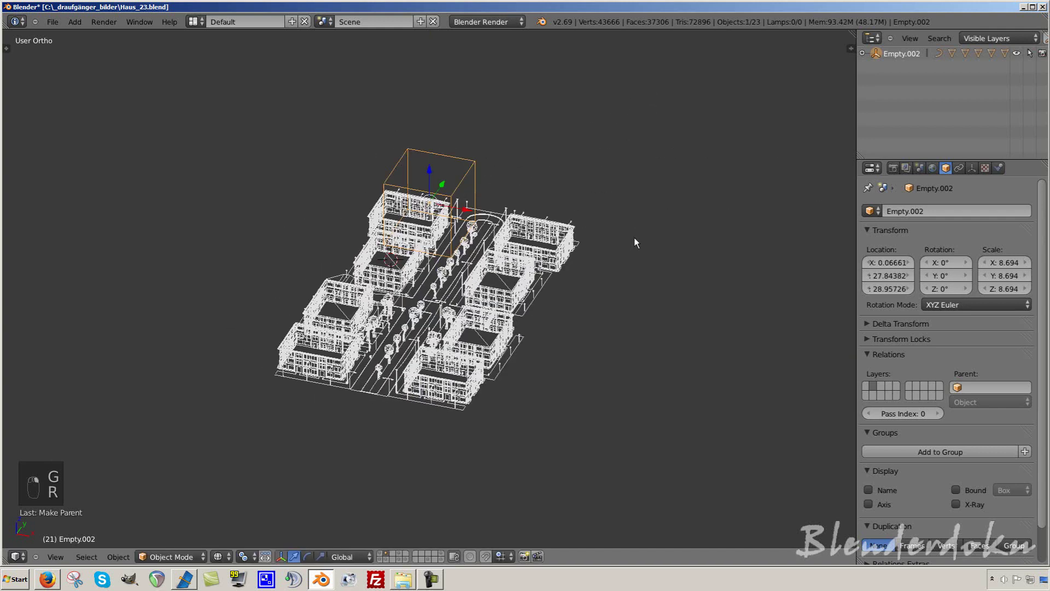
left_click_drag(638, 242, 485, 300)
Step: Send the whole block to a separate layer and show it beside the diagonal main road
key("a")
key("a")
key("m")
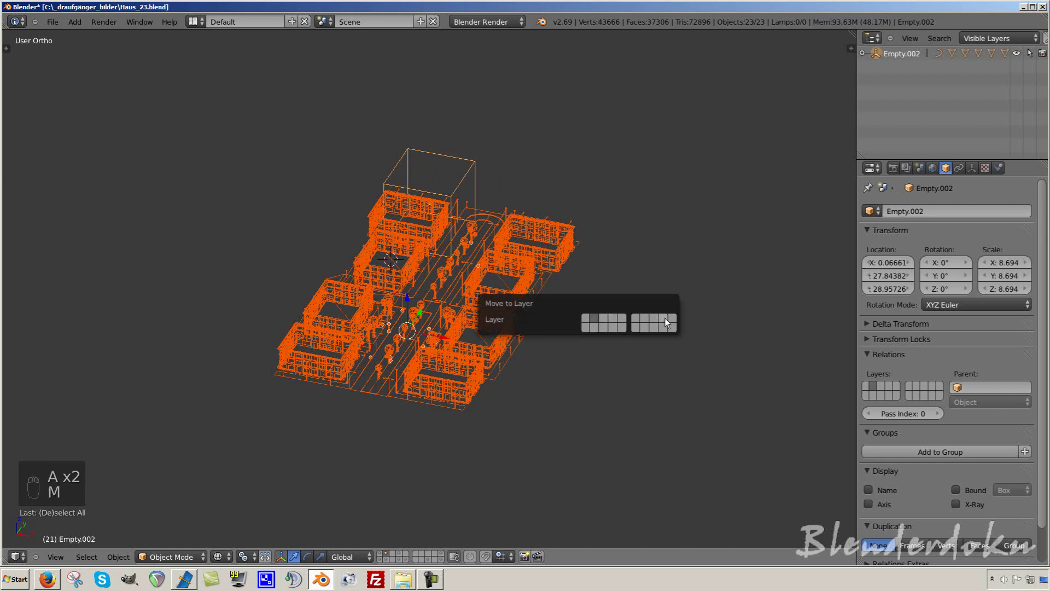
left_click_drag(445, 556, 482, 380)
key("KP_7")
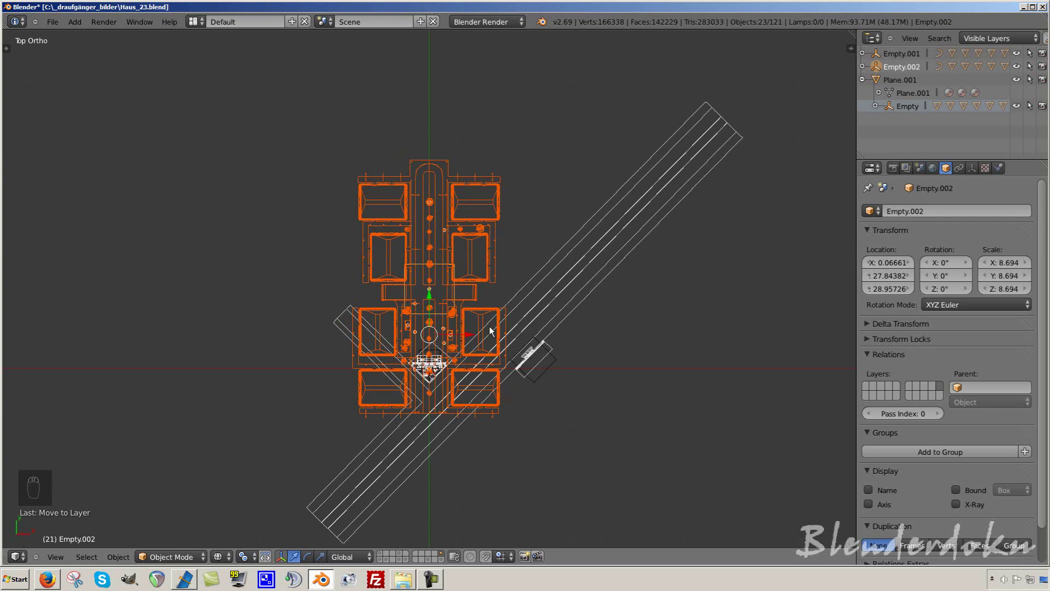
Step: Pull the view back and move the house block, via its empty, away from the diagonal road
left_click_drag(493, 331, 518, 347)
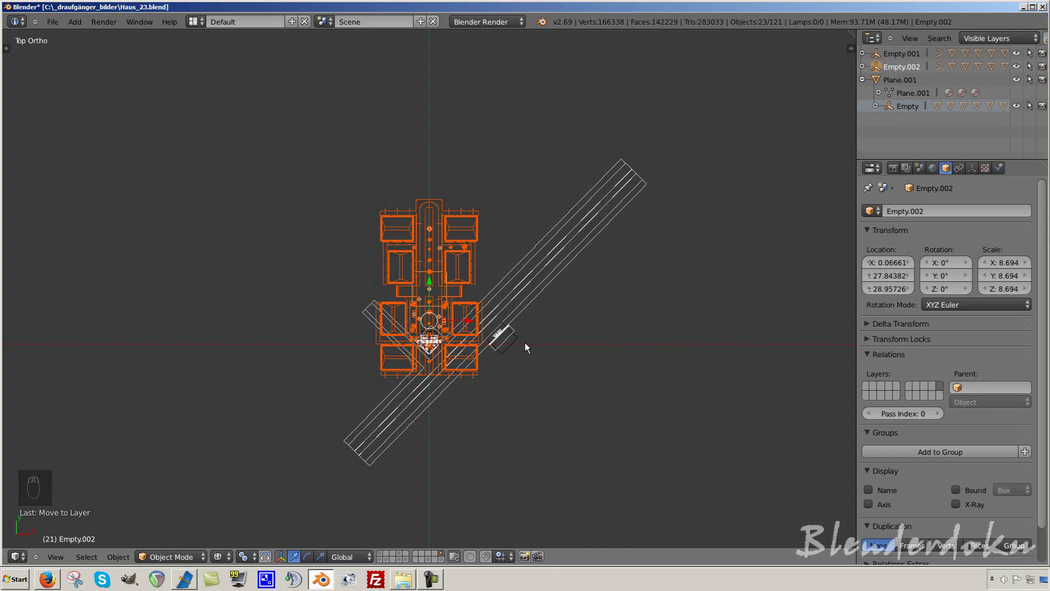
left_click_drag(482, 374, 455, 389)
key("g")
left_click_drag(328, 383, 310, 211)
left_click_drag(325, 212, 647, 402)
left_click_drag(647, 402, 583, 392)
Step: Look straight down on the block and road in top orthographic view
key("KP_5")
key("z")
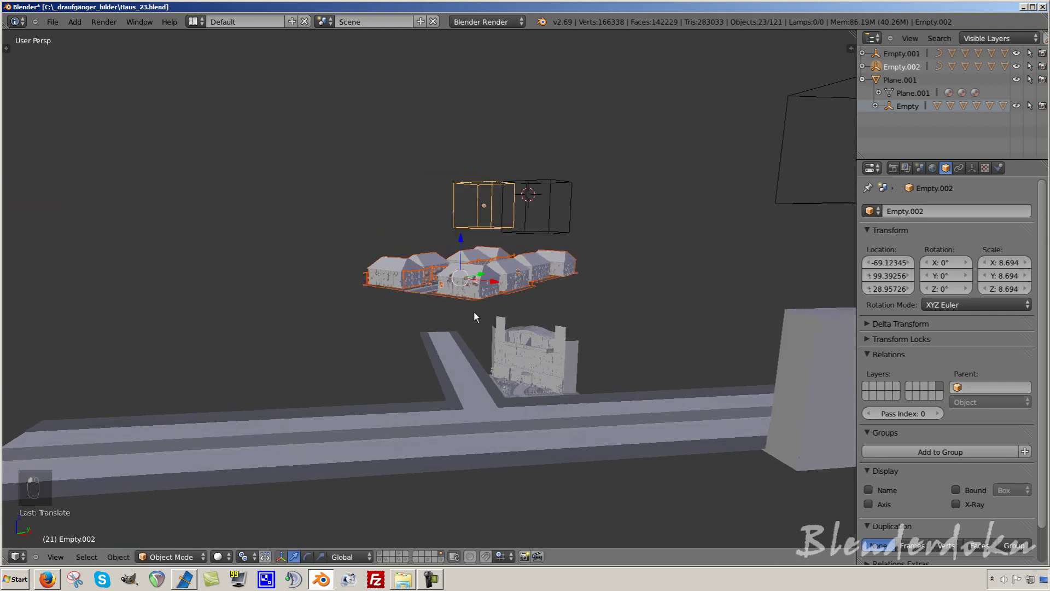
middle_click(485, 321)
key("a")
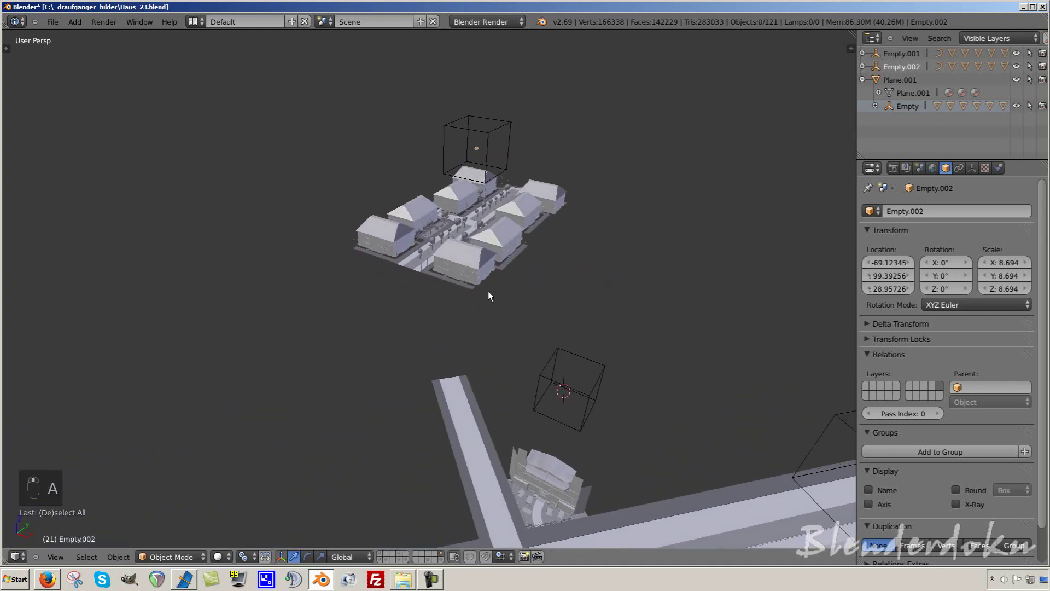
left_click(494, 130)
middle_click(511, 366)
right_click(521, 374)
middle_click(525, 377)
double_click(525, 376)
middle_click(525, 377)
middle_click(525, 376)
key("KP_7")
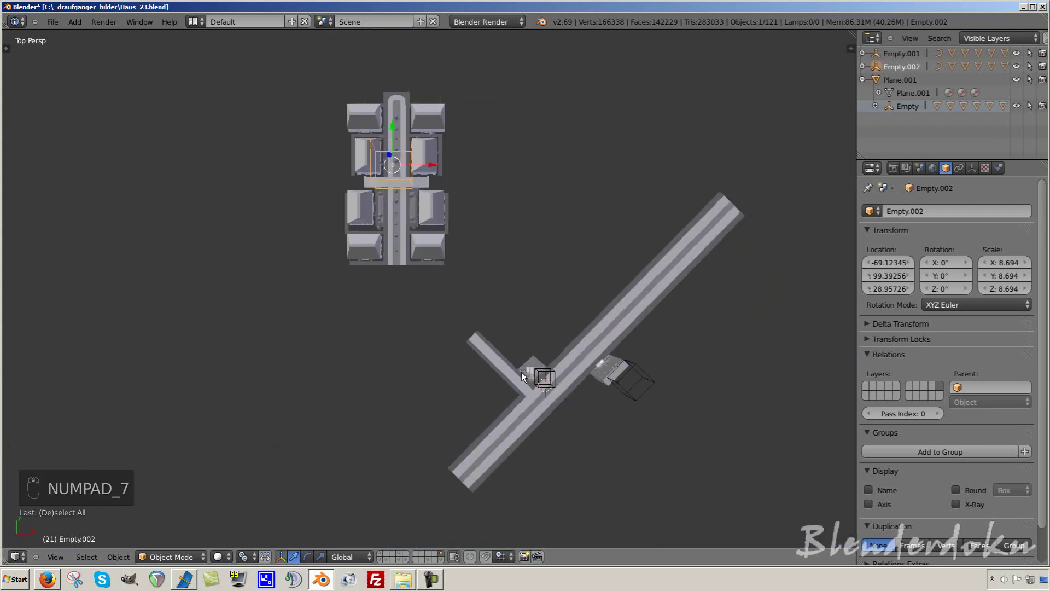
key("KP_5")
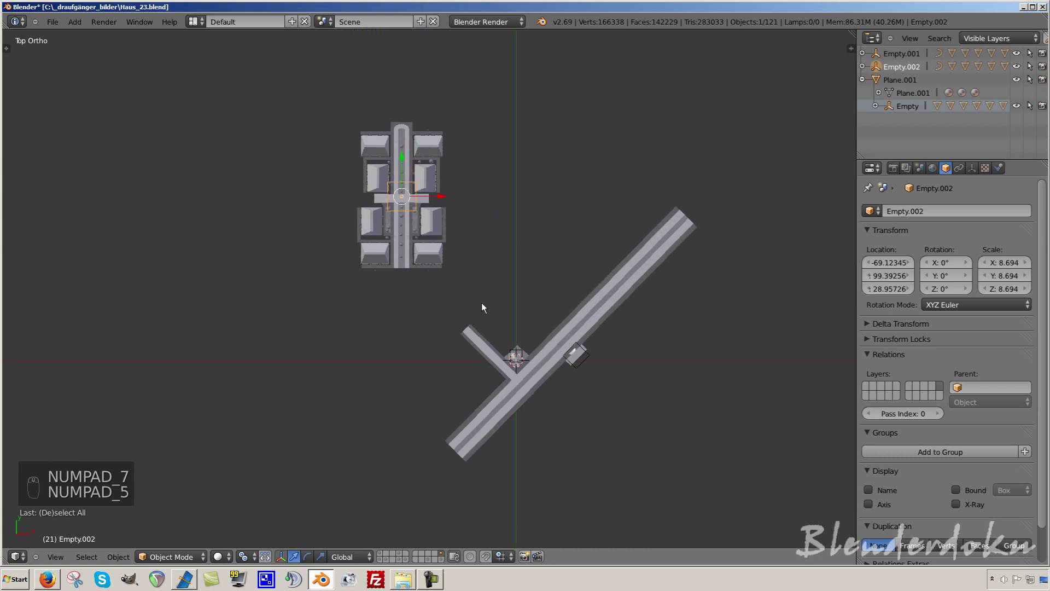
Step: Rotate the house block about 45° so it follows the diagonal main road
key("r")
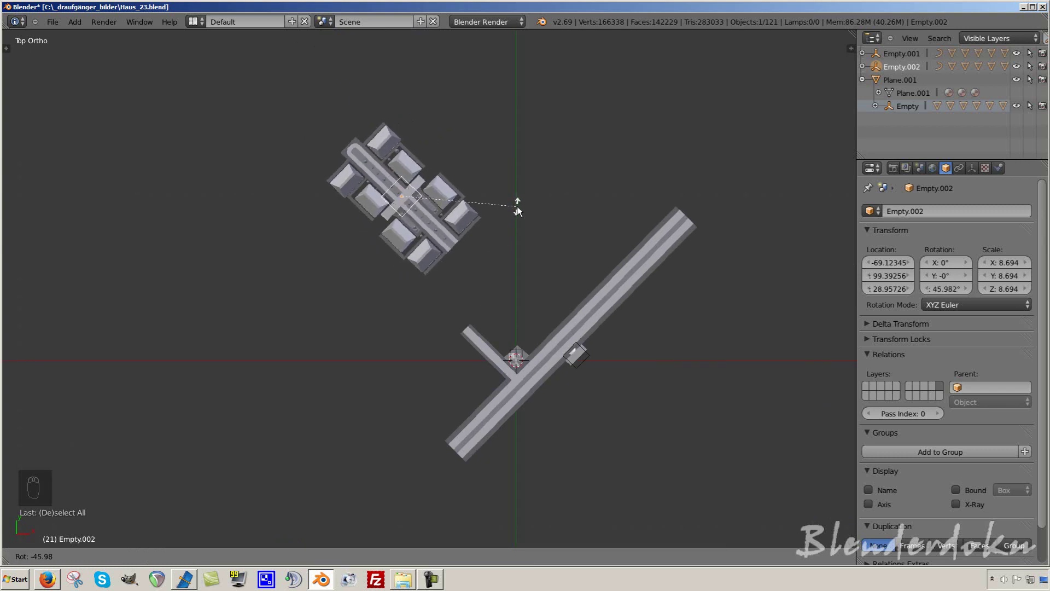
left_click_drag(516, 248, 286, 427)
key("d")
key("d")
key("d")
left_click_drag(291, 430, 305, 391)
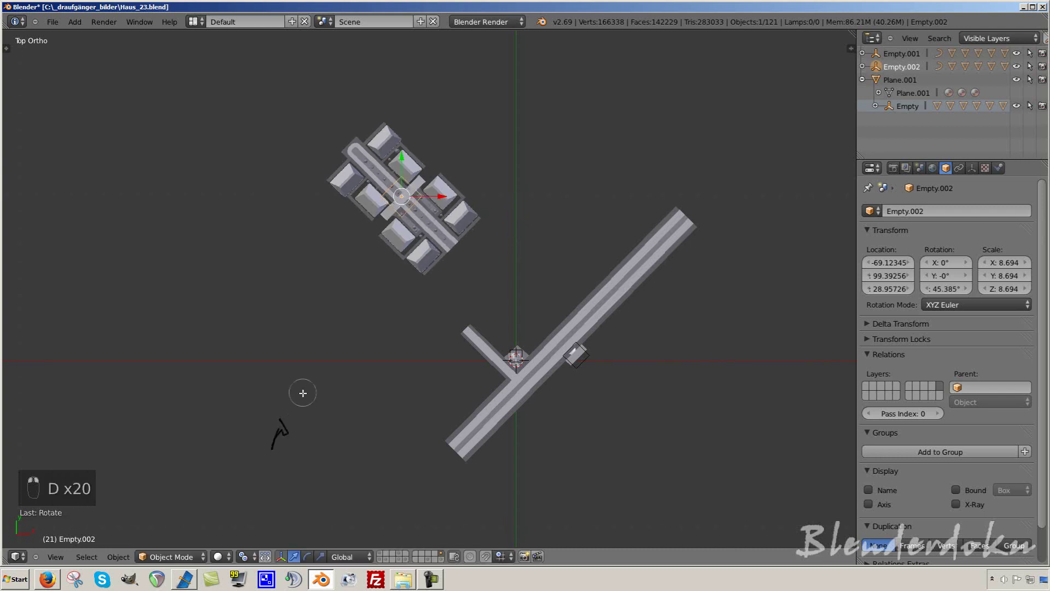
left_click_drag(268, 447, 428, 239)
key("d")
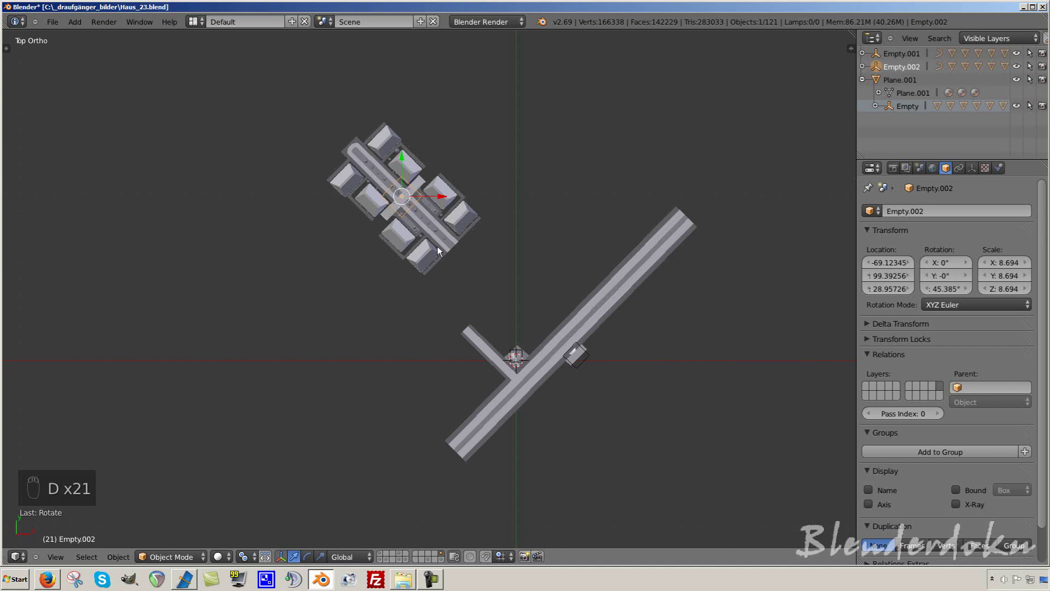
Step: Move the rotated block against the side street, settling it a little further from the road
key("g")
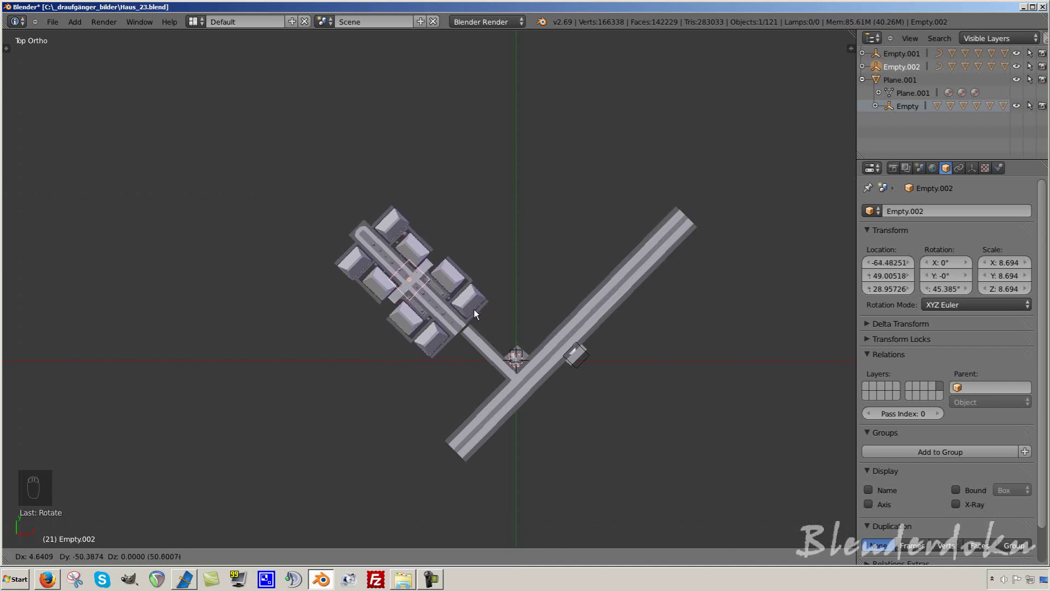
left_click_drag(478, 314, 551, 418)
left_click_drag(551, 418, 476, 405)
left_click_drag(476, 405, 445, 393)
key("g")
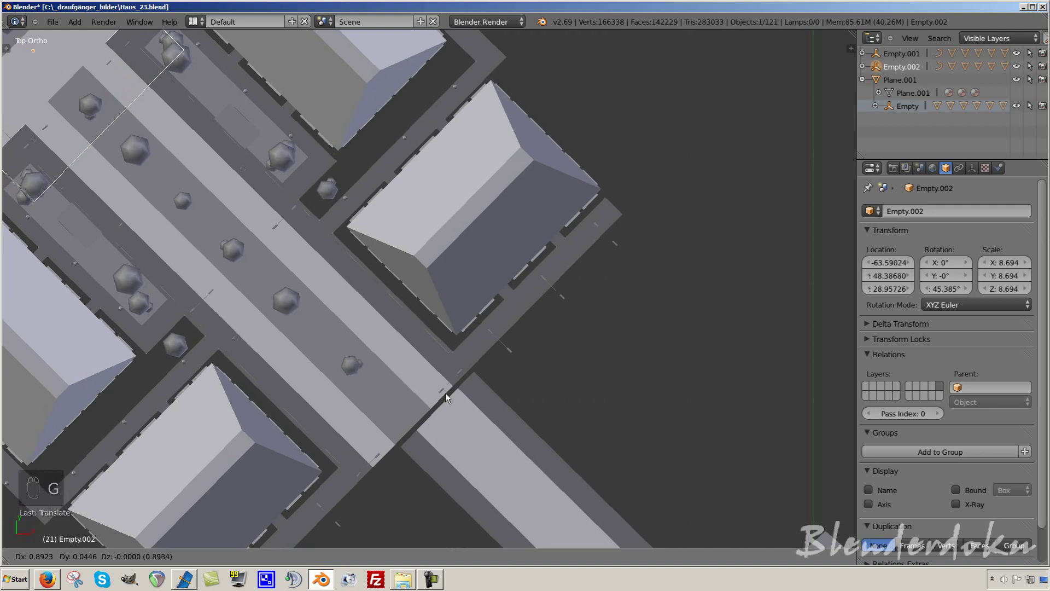
left_click_drag(437, 391, 274, 201)
key("g")
left_click_drag(280, 229, 300, 241)
left_click_drag(300, 240, 361, 290)
key("g")
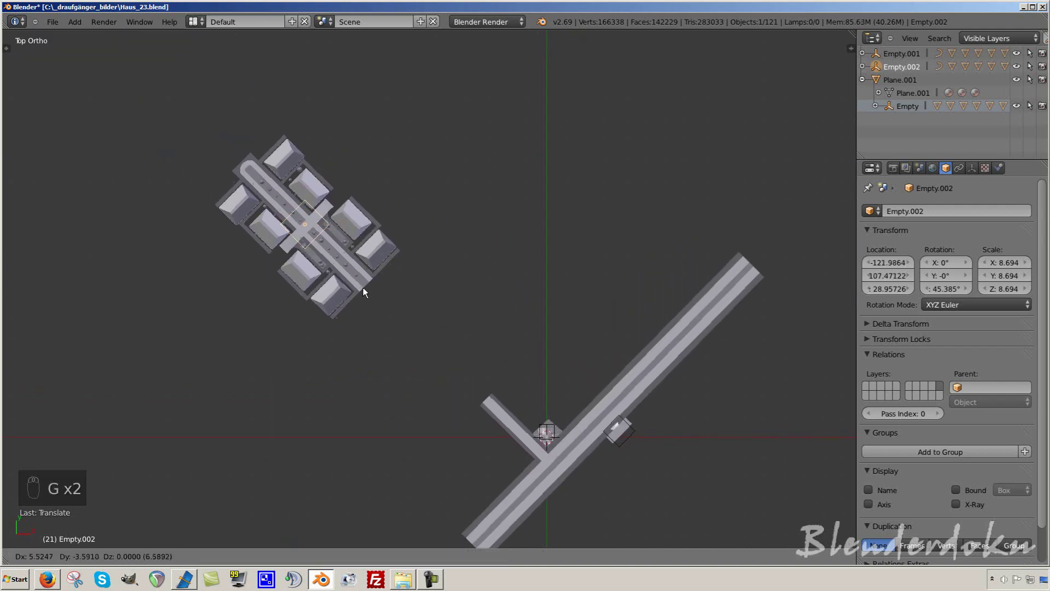
left_click_drag(381, 297, 518, 333)
Step: Orbit around the house block to check its placement, ending in top orthographic view
left_click(513, 315)
middle_click(512, 303)
key("KP_5")
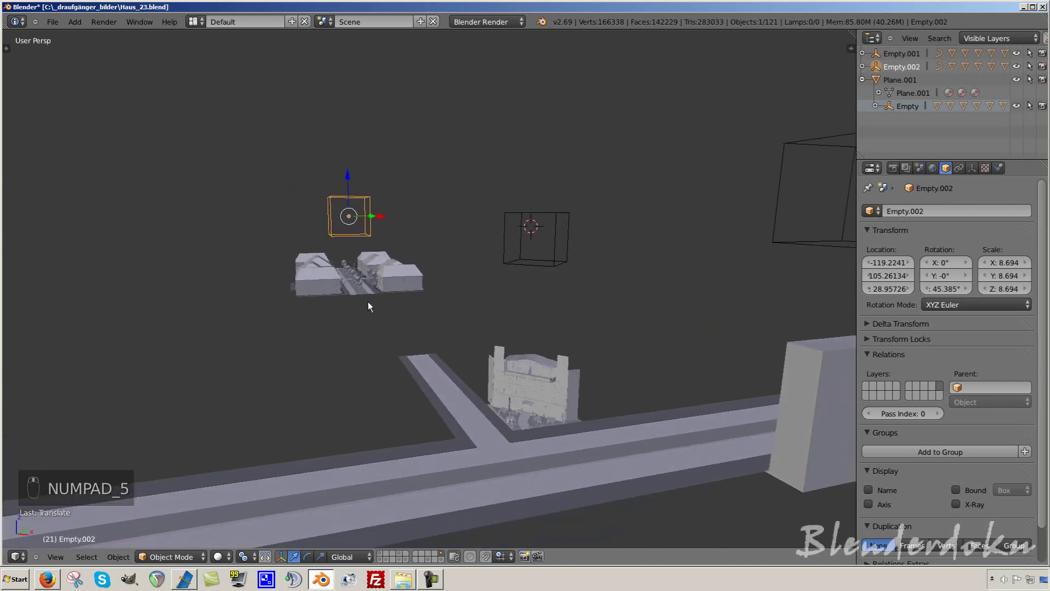
middle_click(497, 399)
left_click_drag(496, 399, 457, 413)
key("a")
left_click_drag(473, 419, 513, 422)
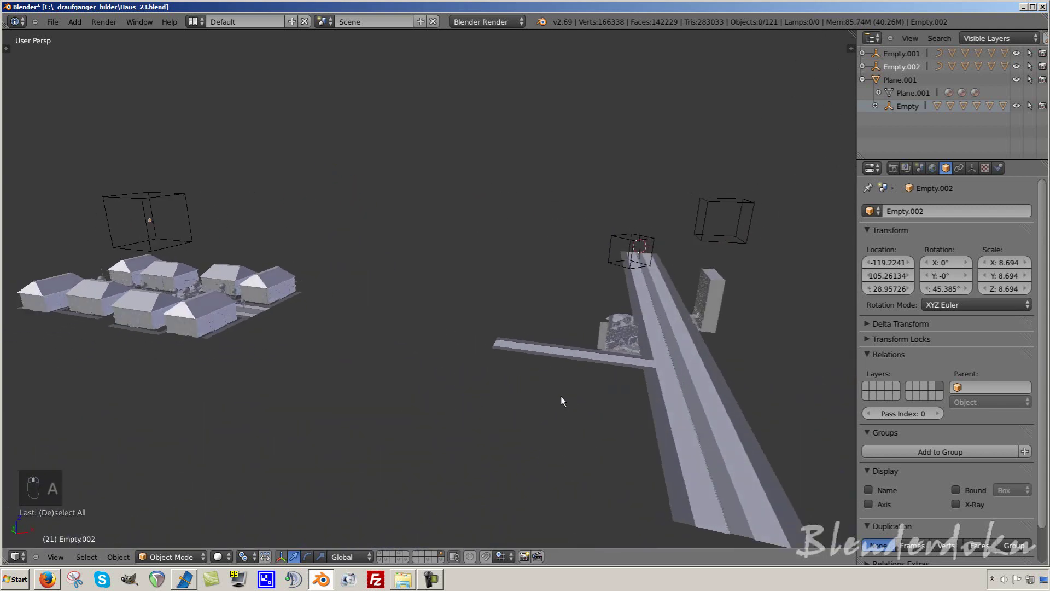
left_click_drag(549, 397, 327, 287)
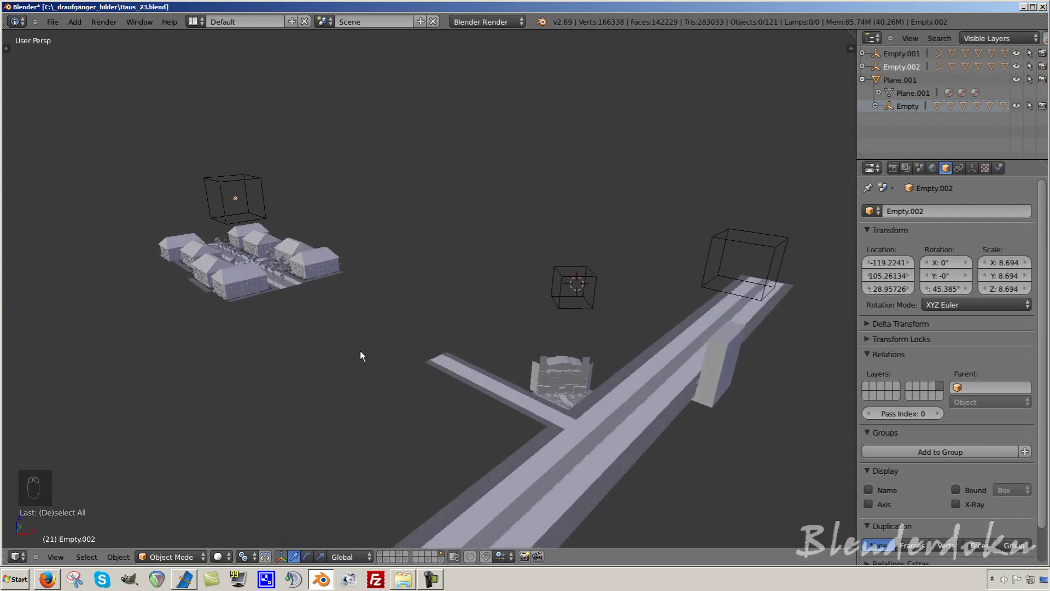
left_click_drag(362, 373, 335, 269)
left_click_drag(334, 269, 368, 303)
key("a")
left_click_drag(364, 332, 380, 342)
key("KP_7")
middle_click(379, 343)
key("KP_5")
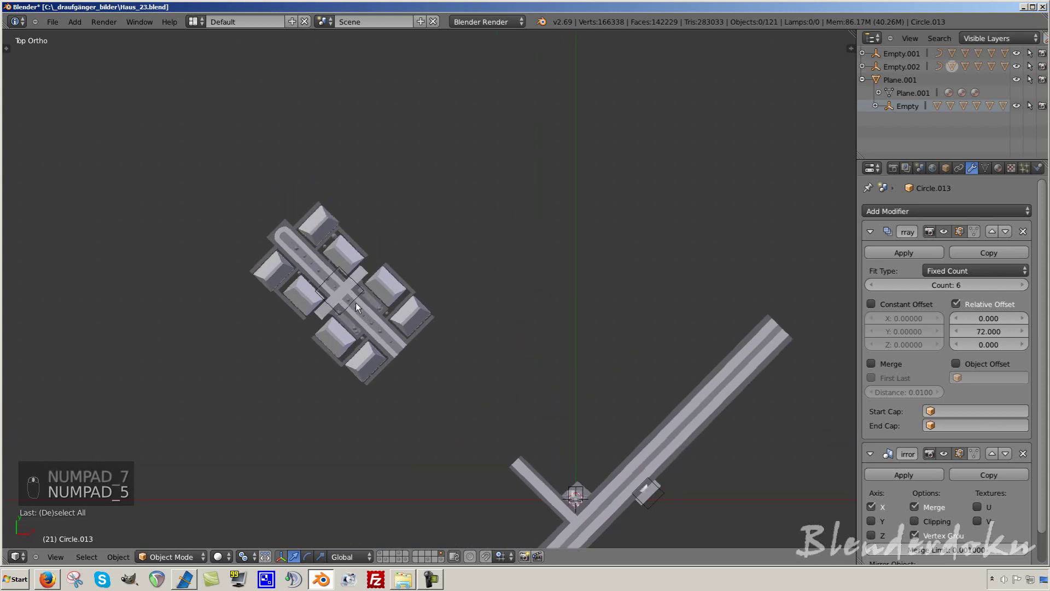
Step: Select the block's empty, move it further out and start turning it back toward 0° on Z
key("r")
left_click(486, 339)
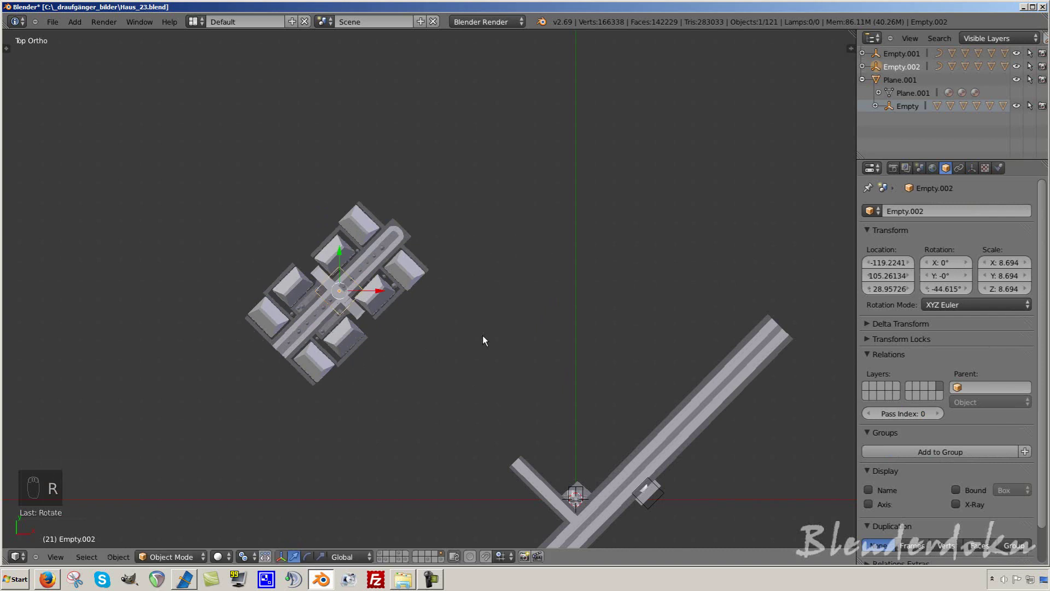
key("g")
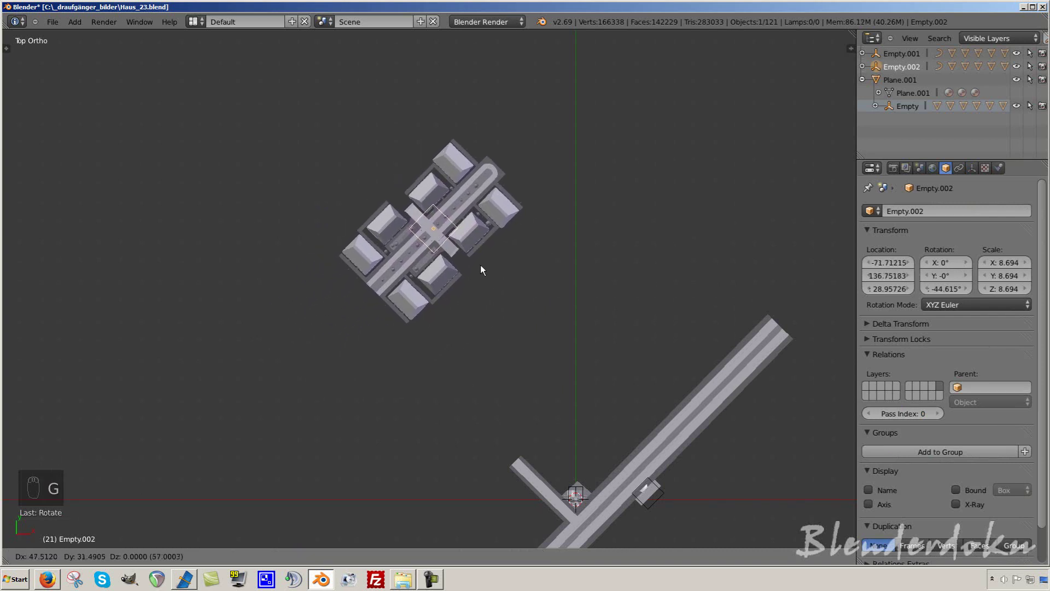
left_click_drag(437, 236, 481, 211)
key("r")
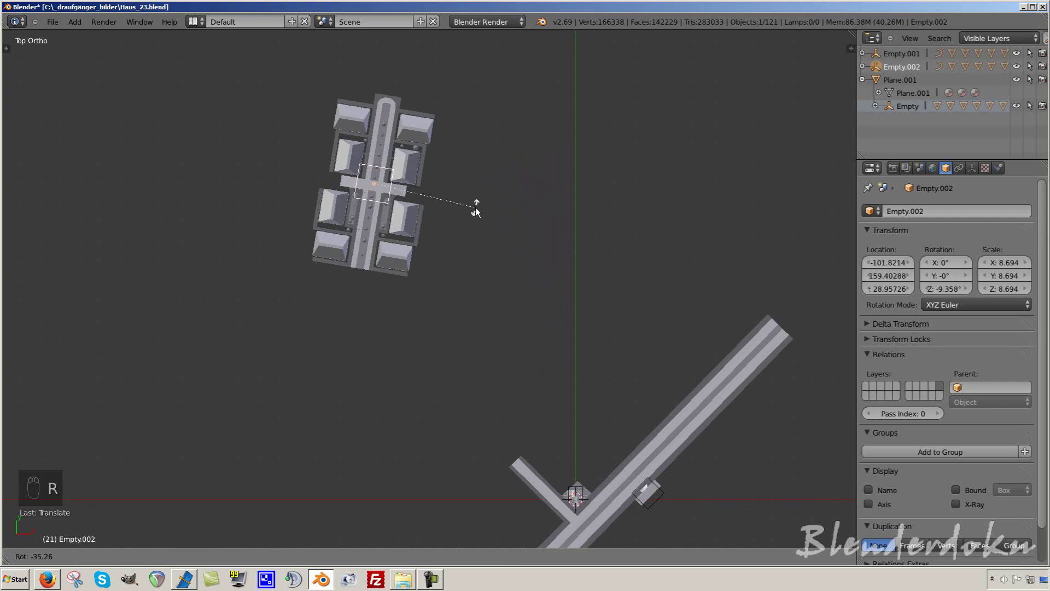
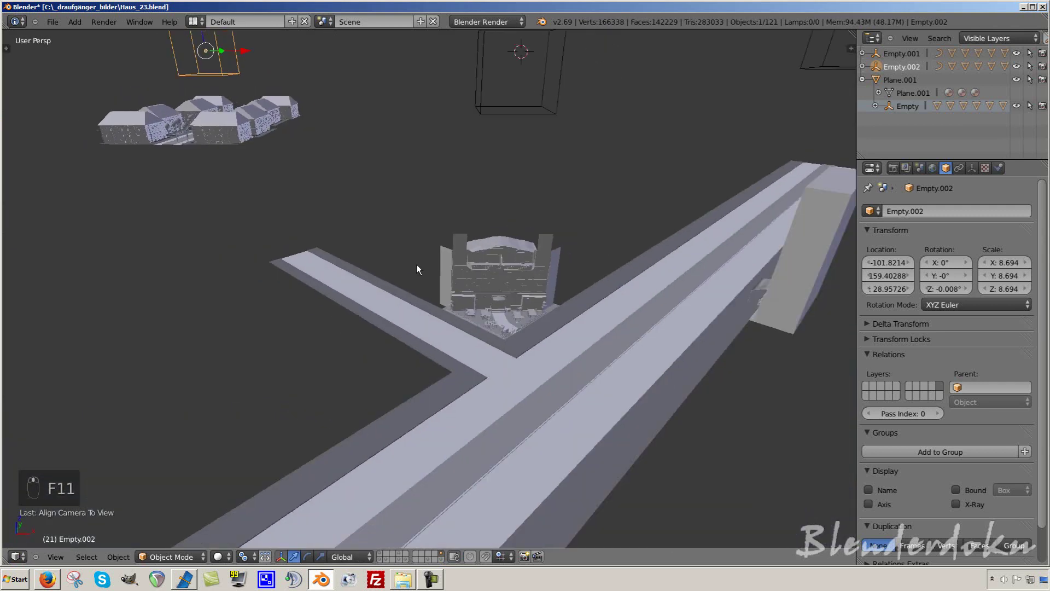
Step: Frame the scene from above with everything selected around the T-shaped street plane
key("KP_Decimal")
key("a")
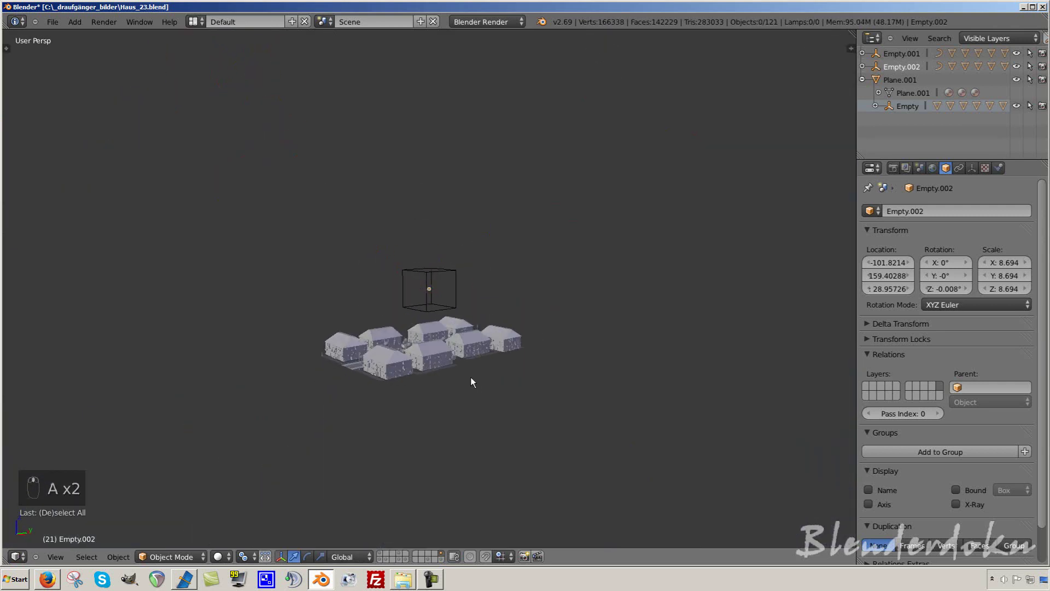
middle_click(516, 397)
key("KP_7")
middle_click(460, 325)
key("a")
key("a")
Step: Scale the street plane in a first pass, checking it in flat top view
key("r")
left_click_drag(544, 401, 267, 519)
key("r")
left_click_drag(665, 288, 650, 352)
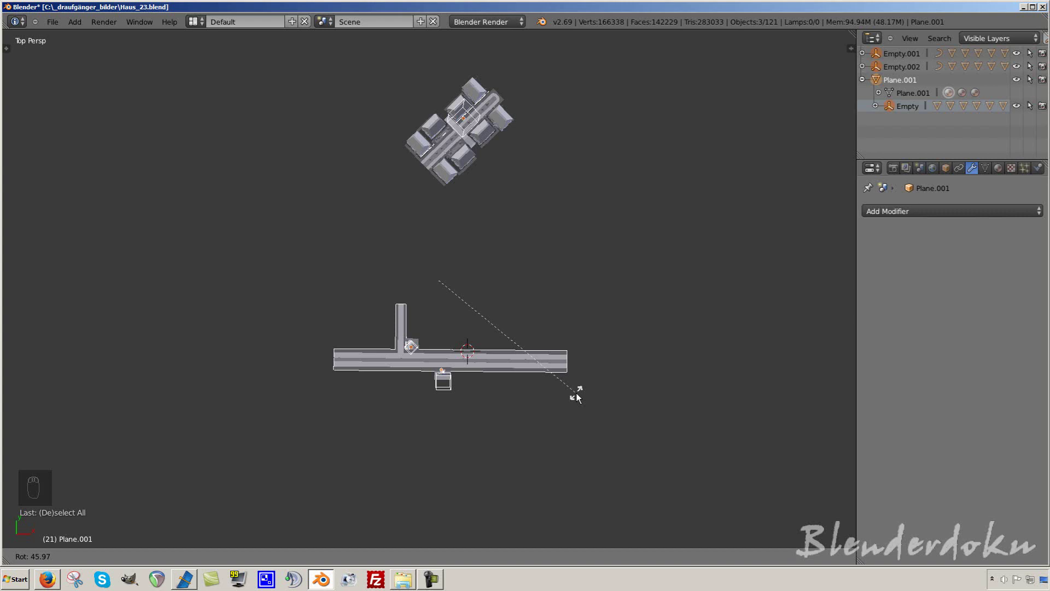
left_click_drag(582, 397, 610, 363)
key("z")
key("z")
middle_click(610, 380)
key("KP_5")
left_click_drag(610, 380, 695, 302)
Step: Refine the street plane's size with further scaling passes to fit the city layout
key("r")
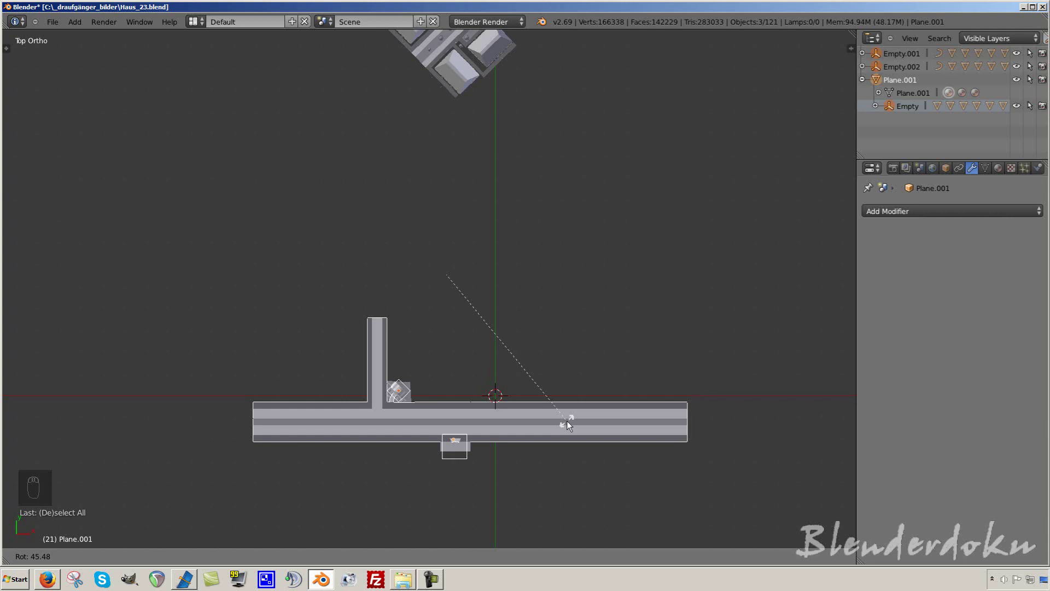
left_click(571, 425)
left_click_drag(571, 426, 591, 357)
left_click_drag(592, 358, 618, 350)
key("r")
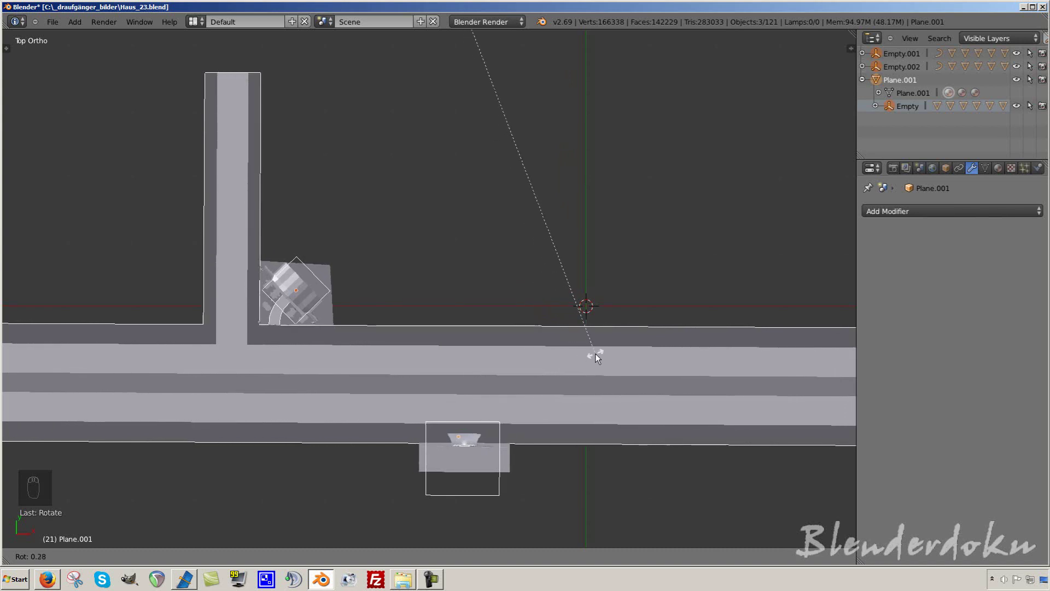
left_click_drag(617, 354, 285, 87)
left_click_drag(337, 292, 396, 83)
left_click_drag(396, 83, 396, 121)
left_click_drag(546, 296, 586, 262)
Step: Nudge the resized street plane into place and give it a final size adjustment
key("g")
left_click_drag(410, 282, 780, 267)
key("r")
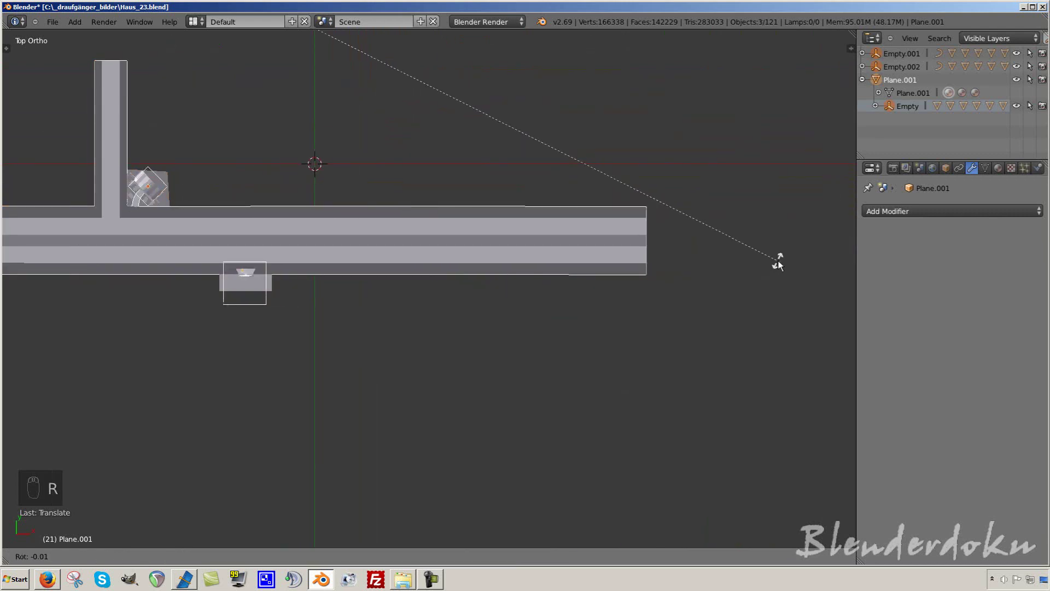
left_click_drag(773, 269, 500, 312)
left_click_drag(447, 289, 499, 311)
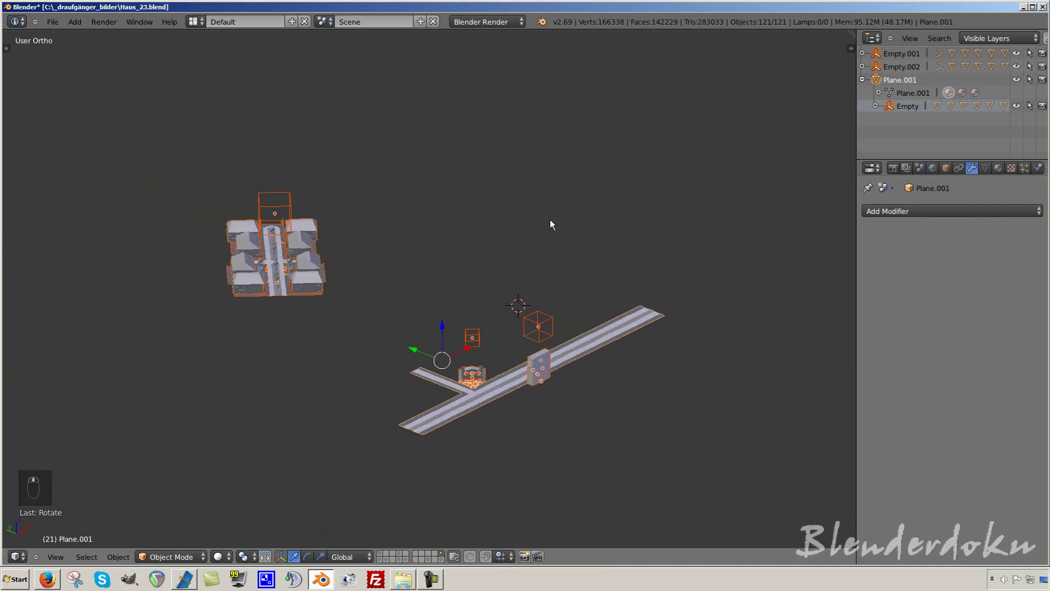
key("a")
key("KP_1")
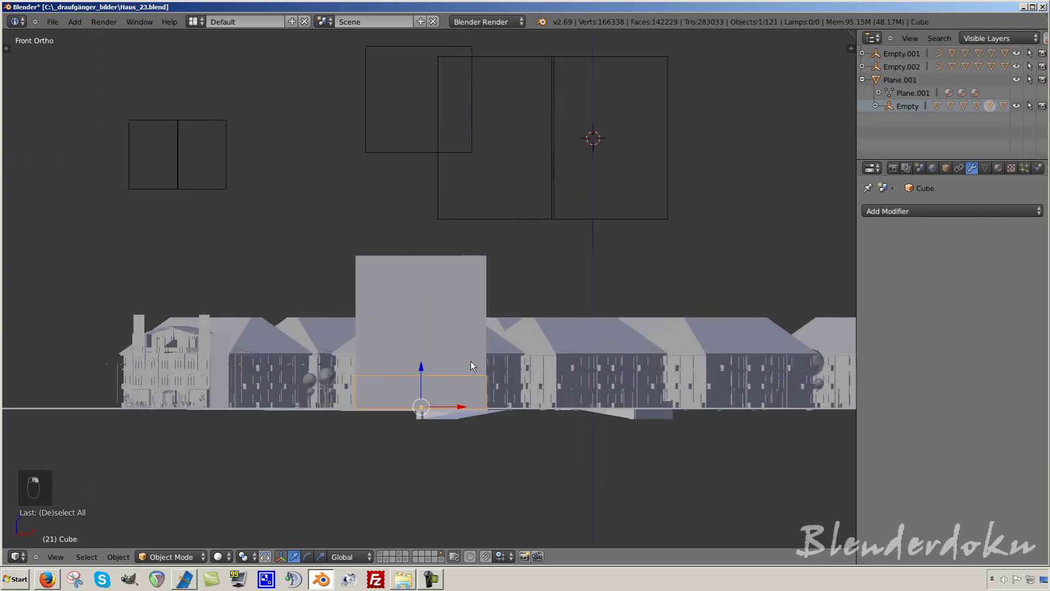
left_click_drag(492, 360, 557, 391)
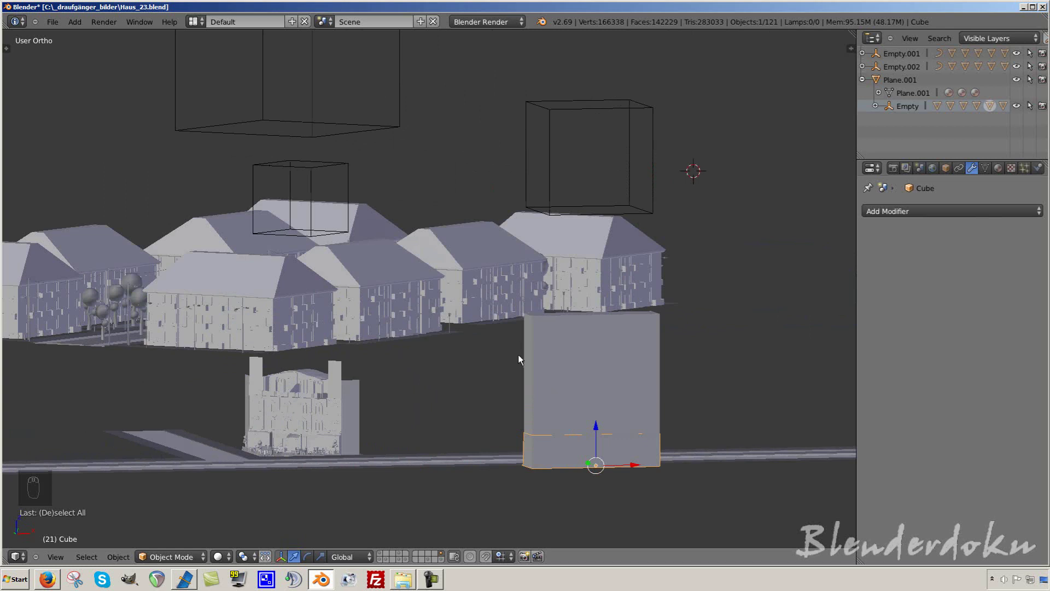
key("KP_2")
key("KP_5")
left_click_drag(440, 352, 520, 335)
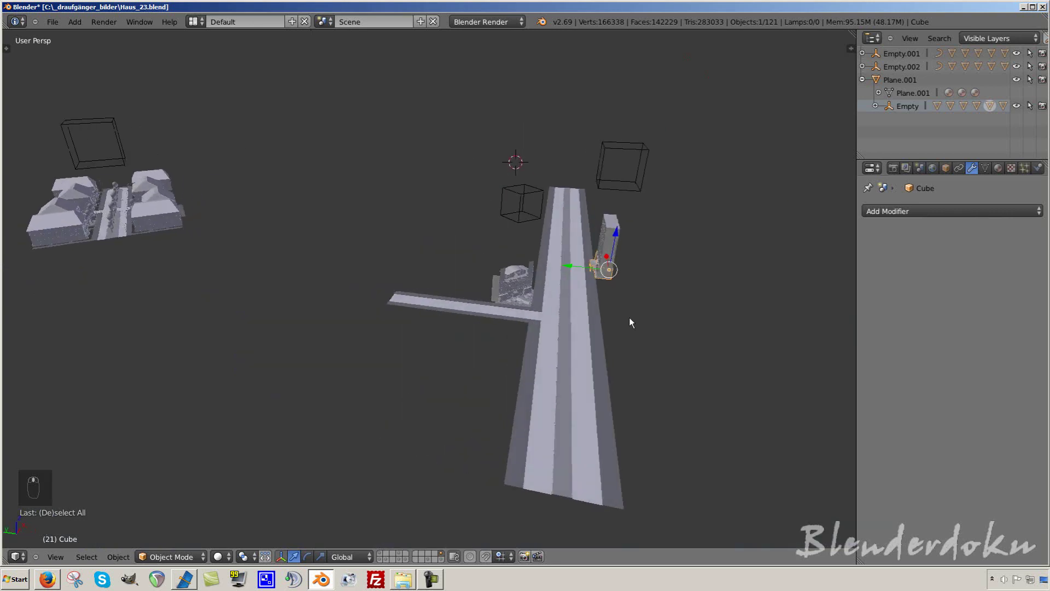
left_click_drag(470, 211, 555, 348)
key("a")
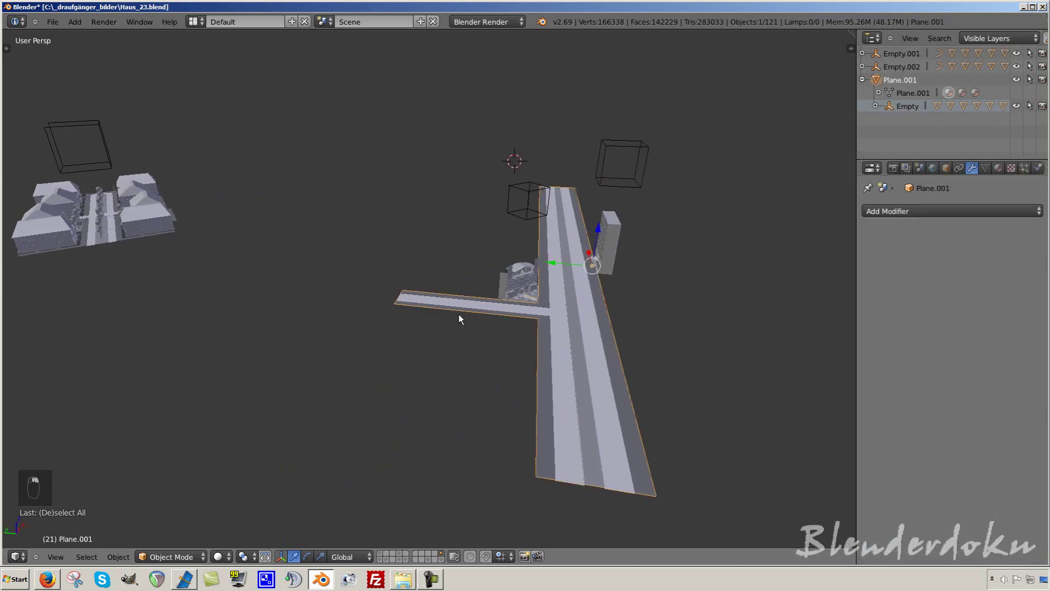
key("KP_7")
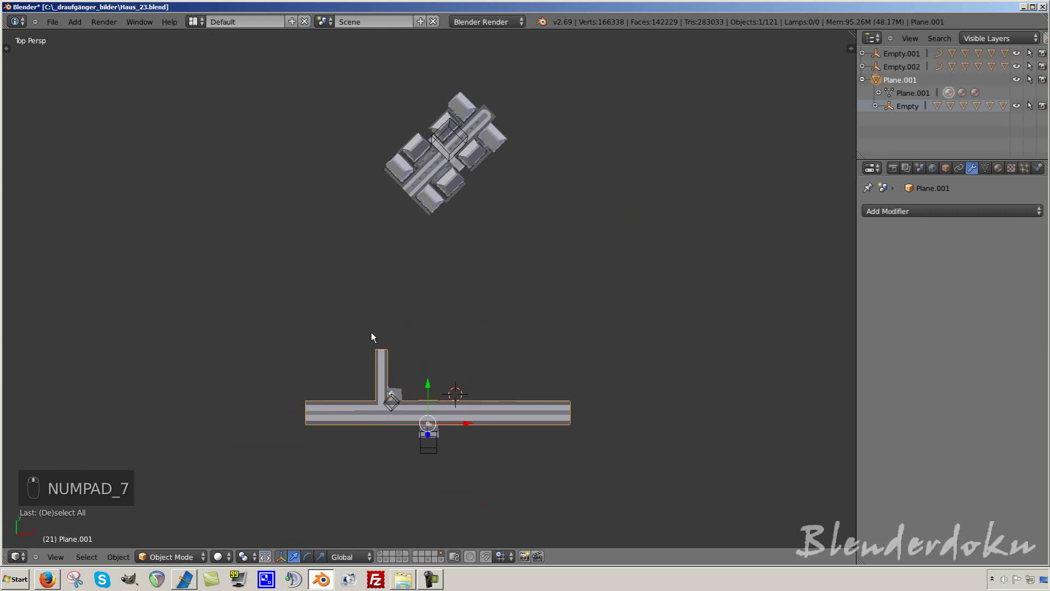
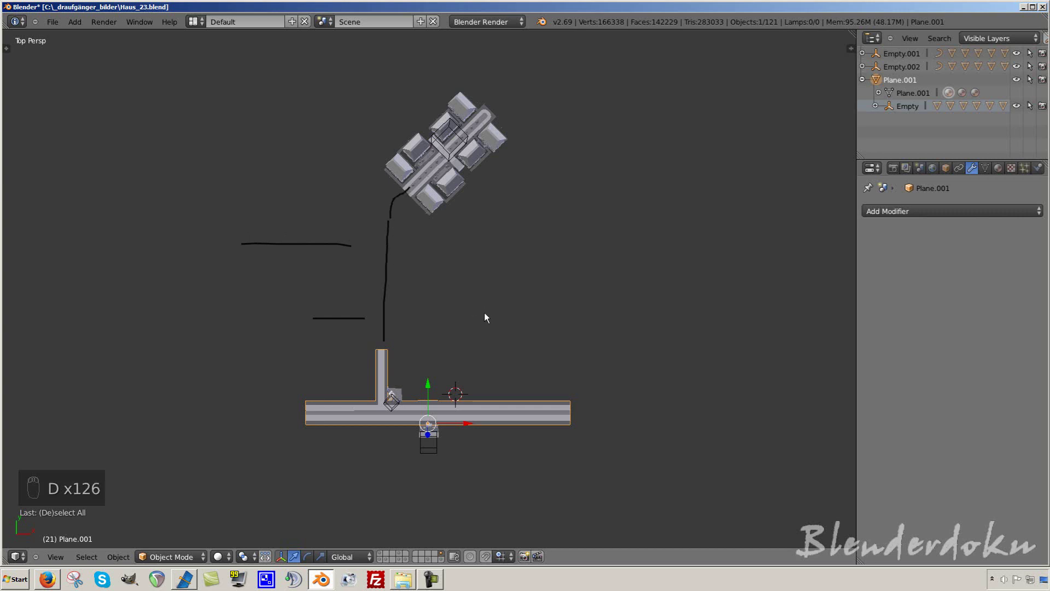
key("KP_5")
left_click_drag(490, 317, 398, 185)
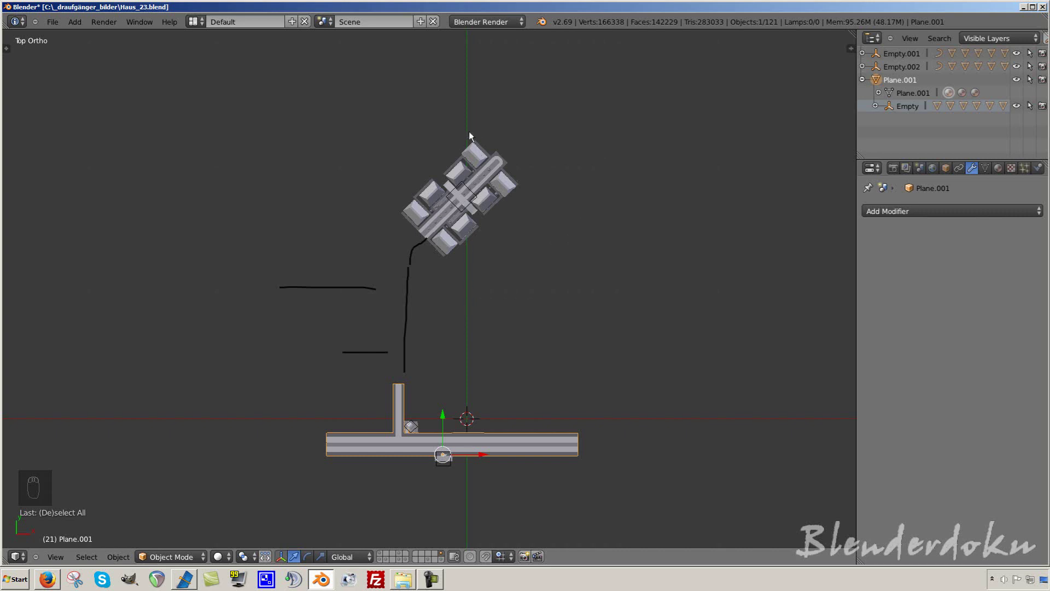
key("d")
left_click_drag(427, 240, 363, 356)
key("d")
key("d")
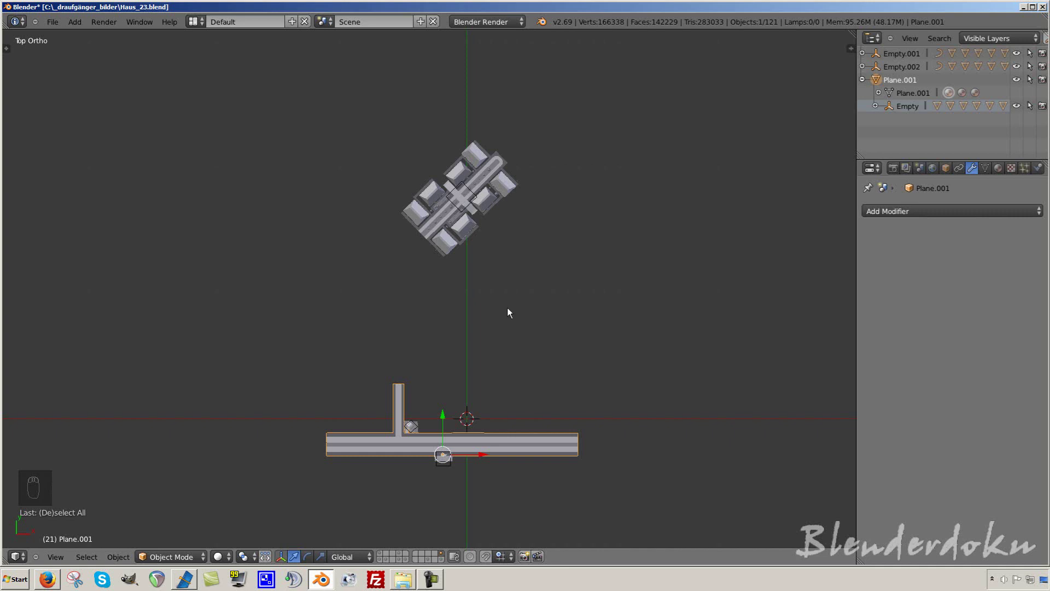
left_click_drag(419, 357, 471, 290)
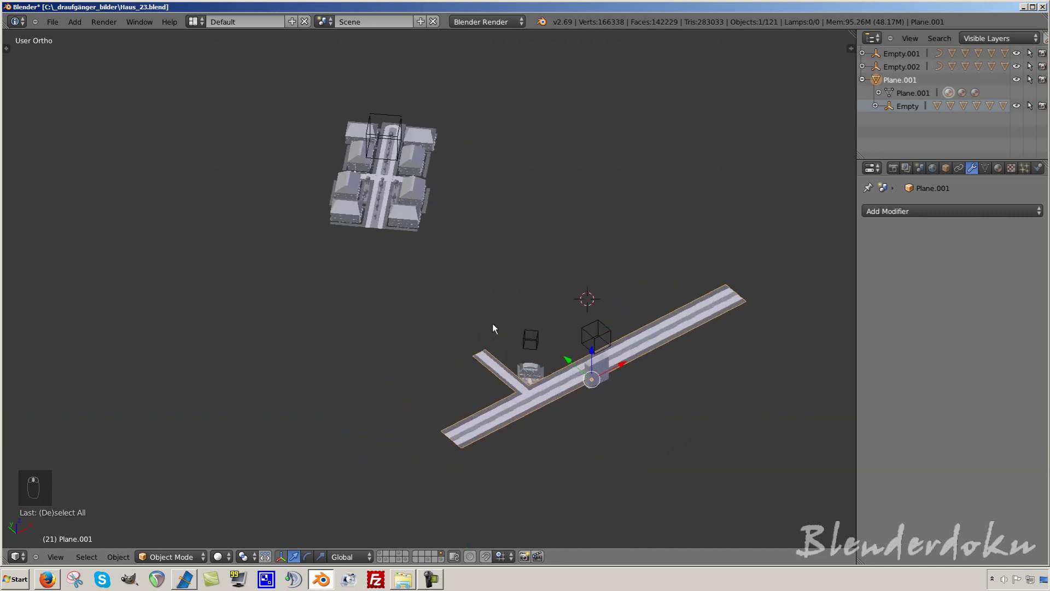
key("KP_5")
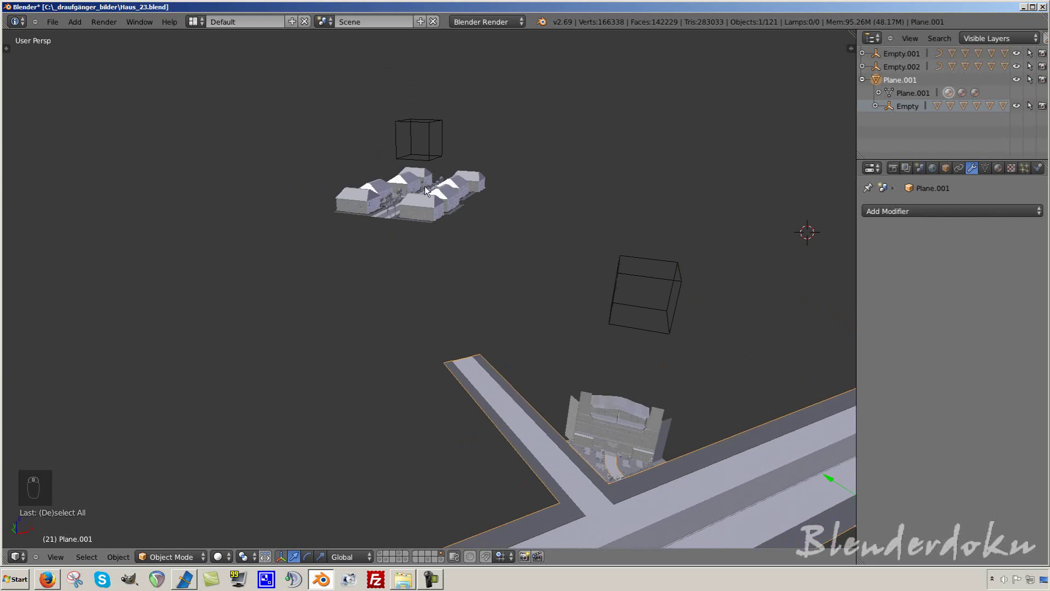
left_click_drag(435, 138, 600, 365)
key("a")
left_click(552, 352)
key("ctrl+s")
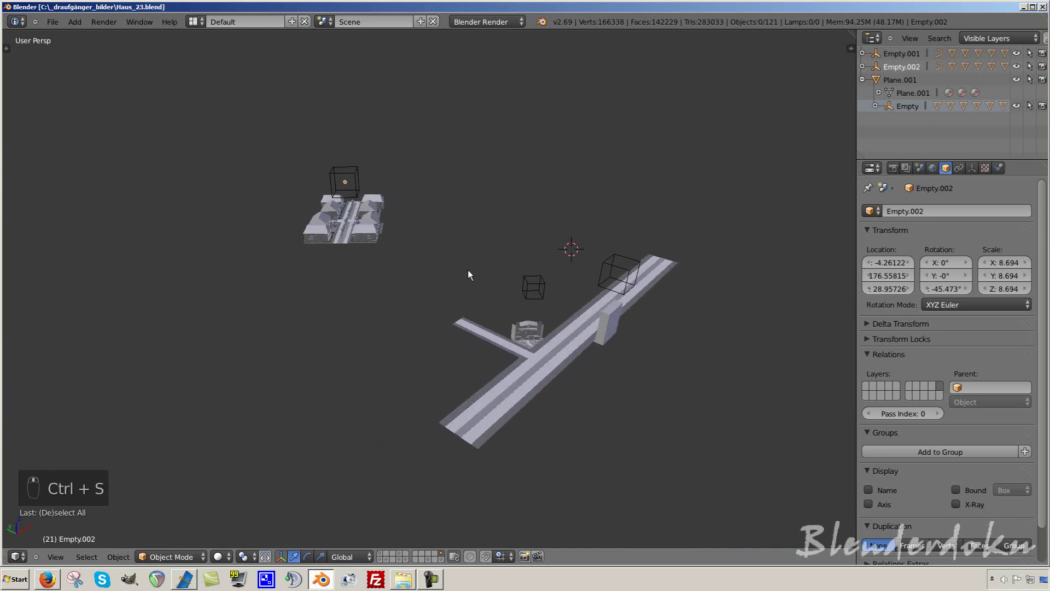
Step: Bring up the Link/Append browser from the File menu and cancel it, leaving the scene layout unchanged
middle_click(248, 126)
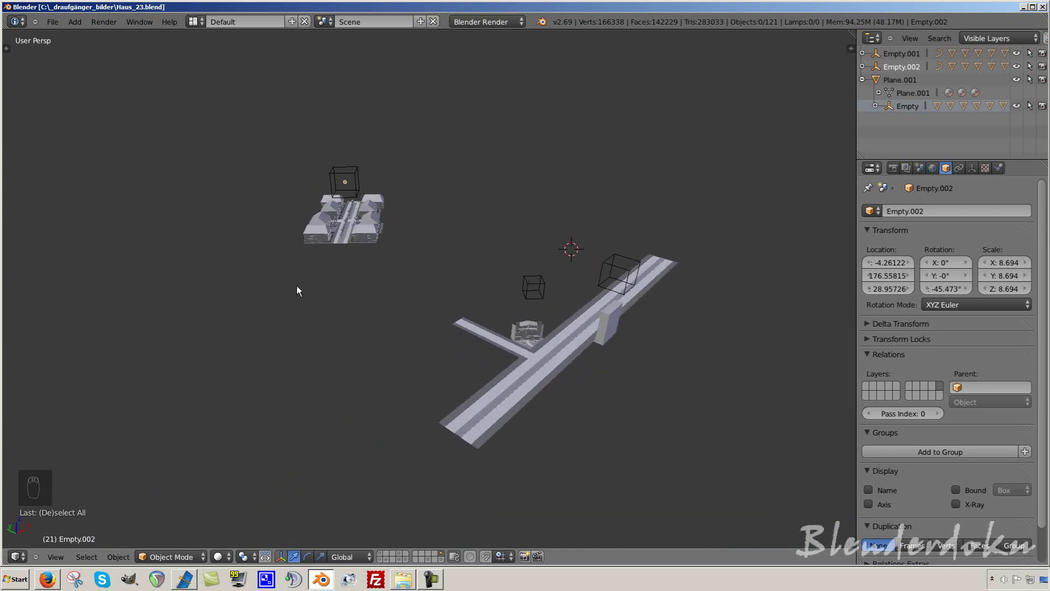
left_click_drag(538, 325, 609, 261)
key("a")
key("a")
left_click_drag(50, 24, 89, 193)
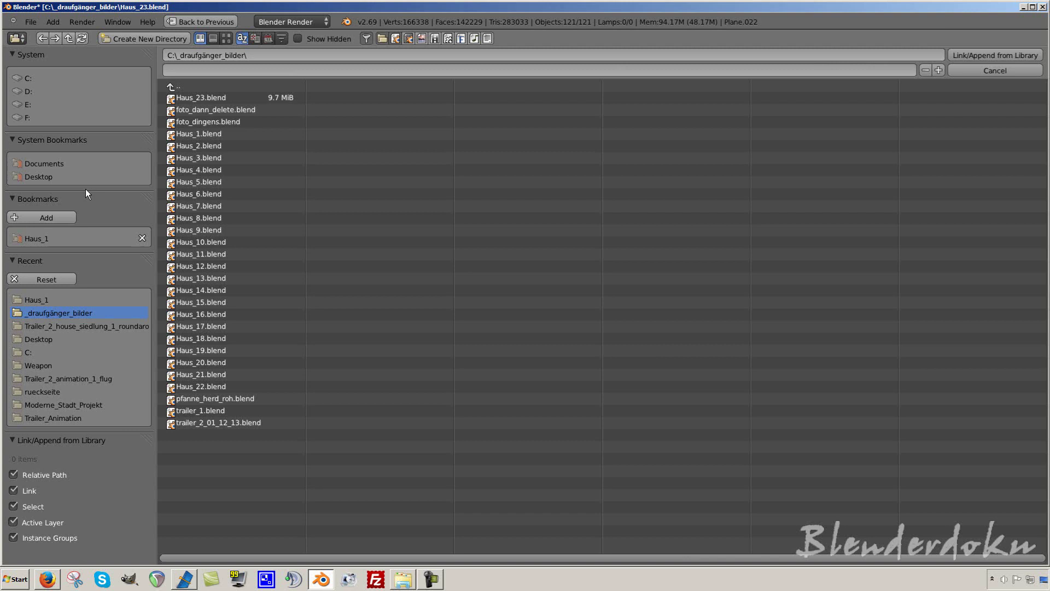
key("Escape")
left_click_drag(62, 29, 102, 208)
key("Escape")
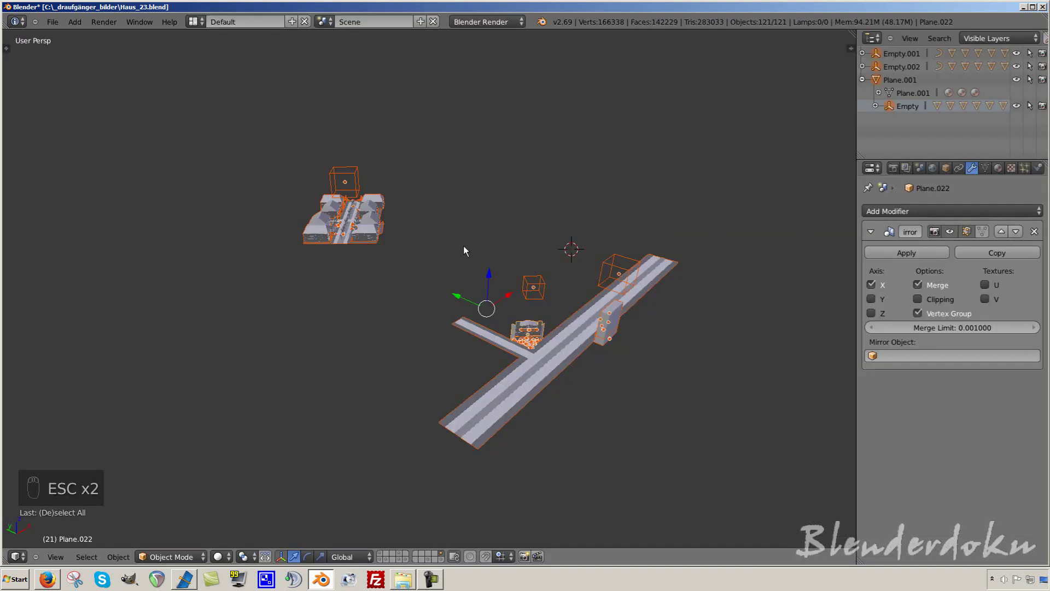
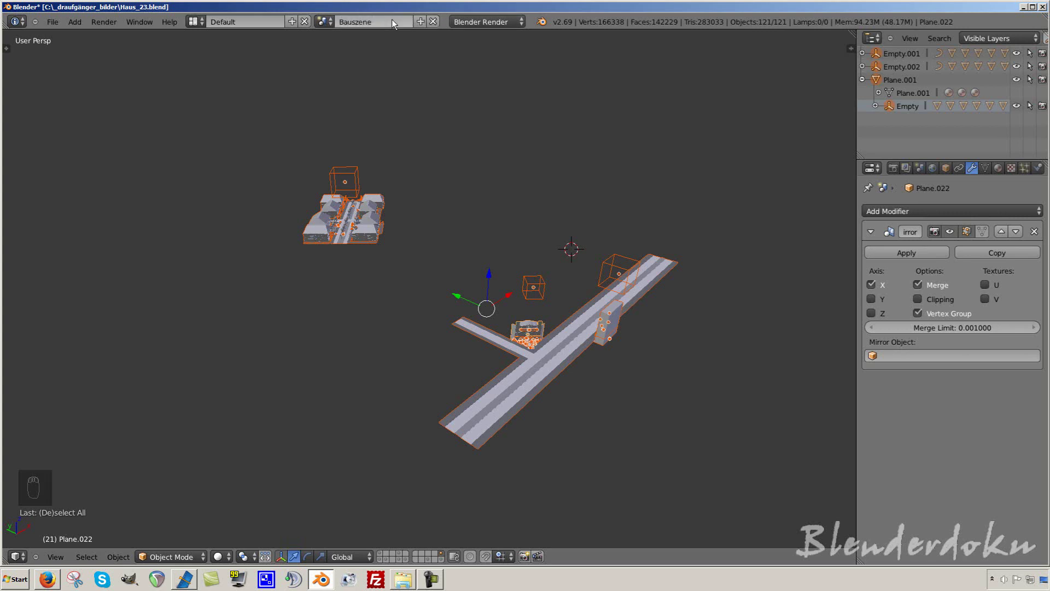
Step: Switch the header scene selector from 'Fertige Stadtszene' to 'Bauszene'
left_click_drag(423, 25, 403, 41)
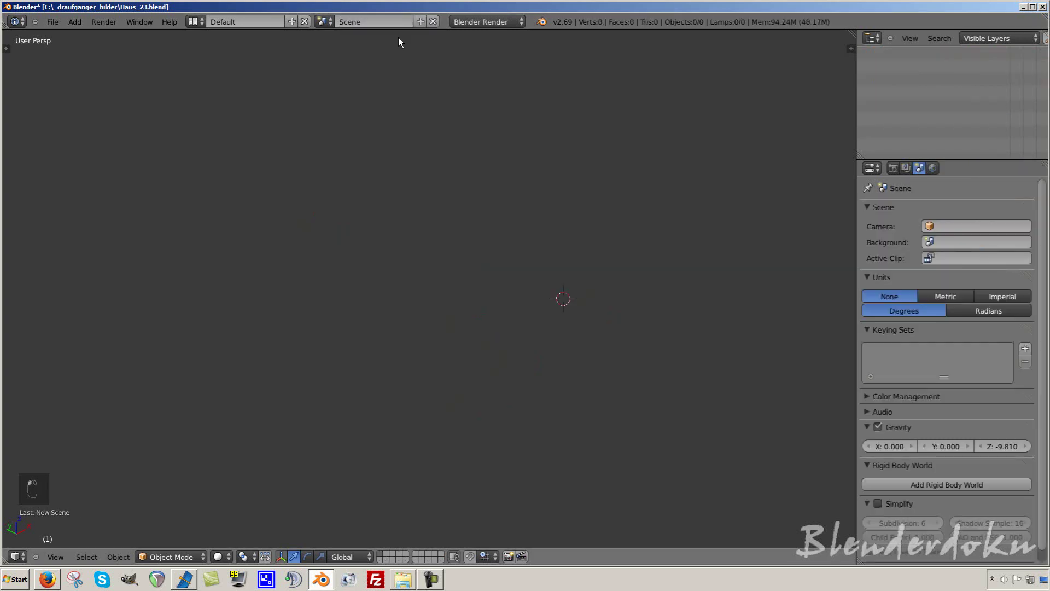
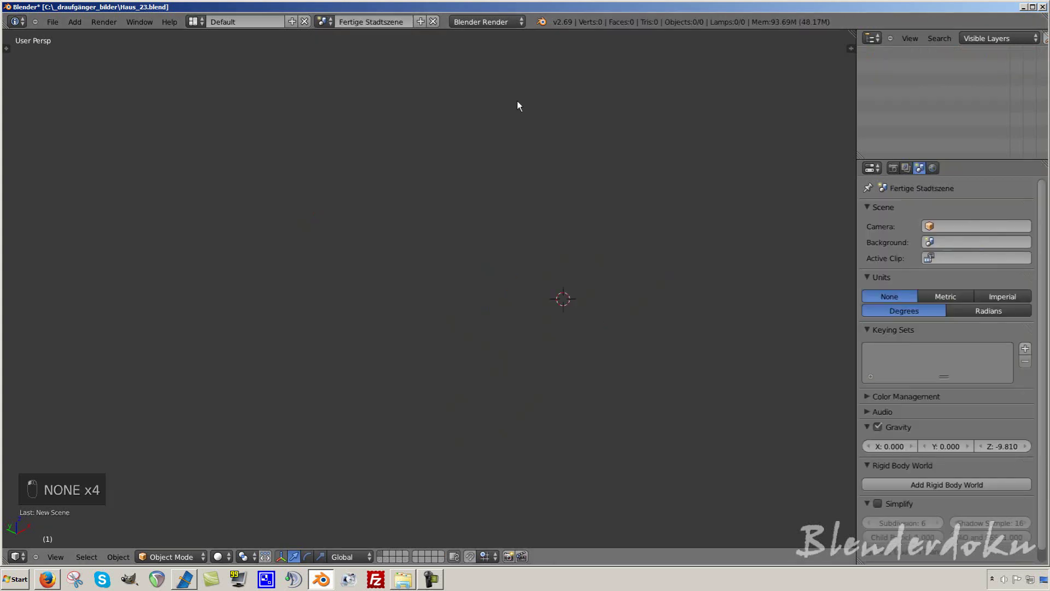
left_click_drag(581, 209, 549, 219)
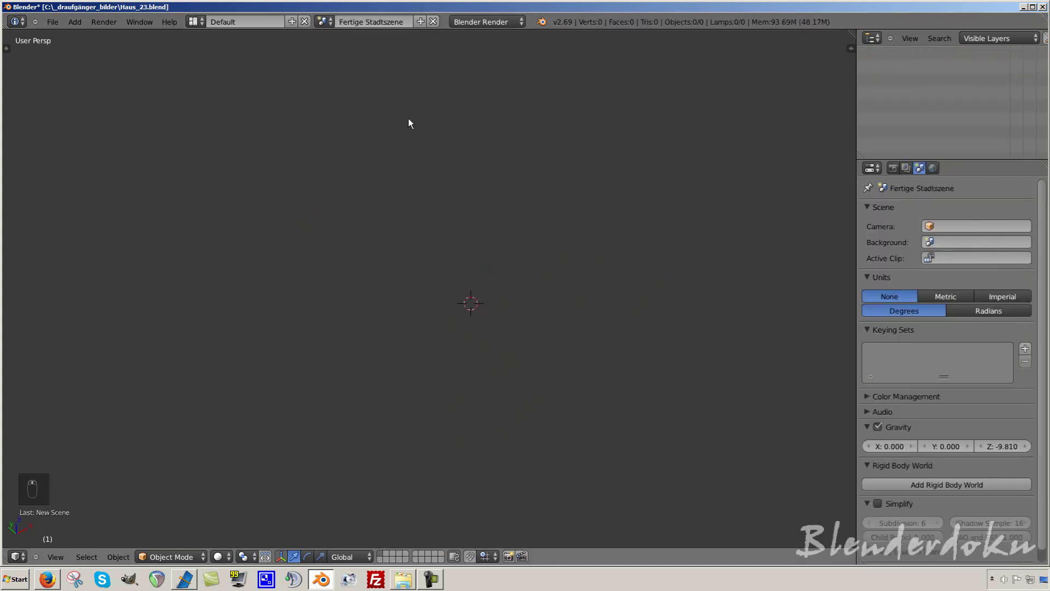
left_click_drag(328, 30, 323, 24)
left_click(323, 25)
key("a")
Step: Orbit around the Bauszene to inspect the house block, T-shaped road and tall box
left_click_drag(541, 298, 511, 215)
left_click_drag(511, 237, 585, 275)
left_click_drag(593, 257, 633, 216)
left_click_drag(549, 330, 532, 267)
left_click_drag(88, 35, 323, 228)
key("Tab")
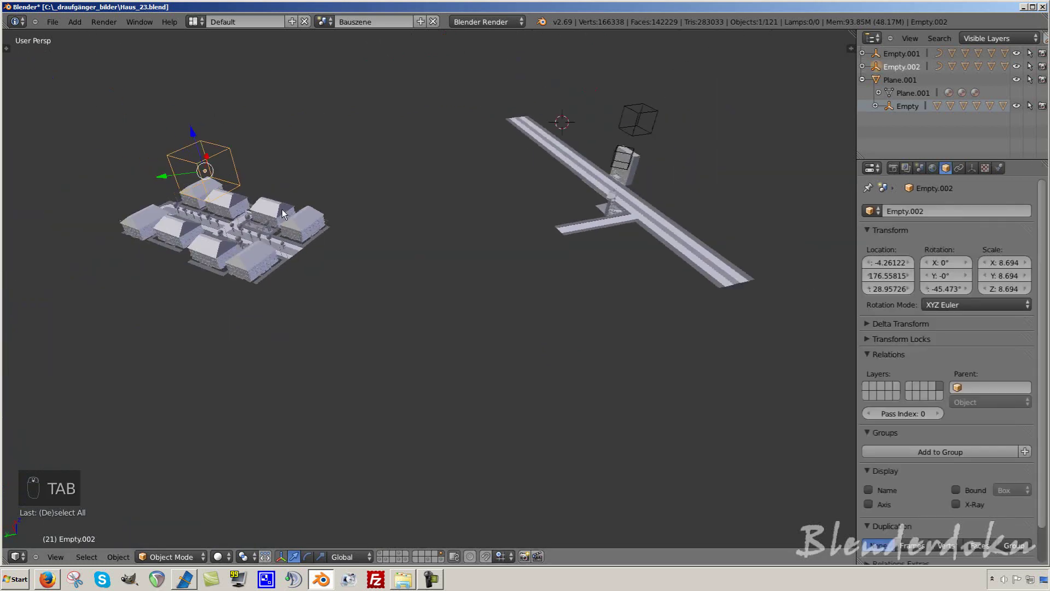
Step: Orbit the house block, save, then view the figures layer and zoom in on the flat panel object
left_click_drag(602, 249, 665, 275)
key("a")
middle_click(690, 274)
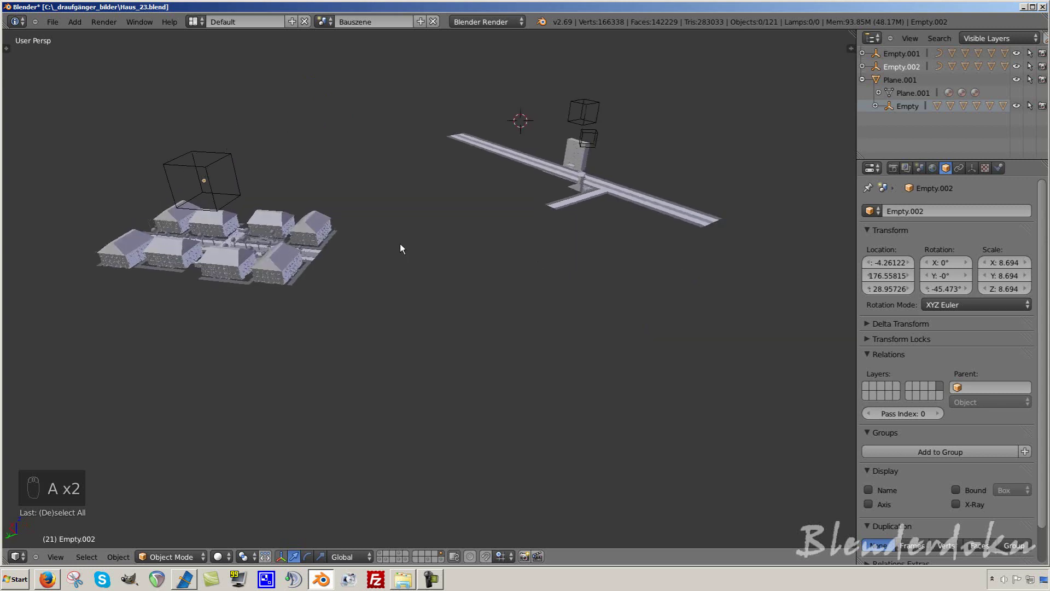
middle_click(600, 251)
middle_click(518, 254)
key("ctrl+s")
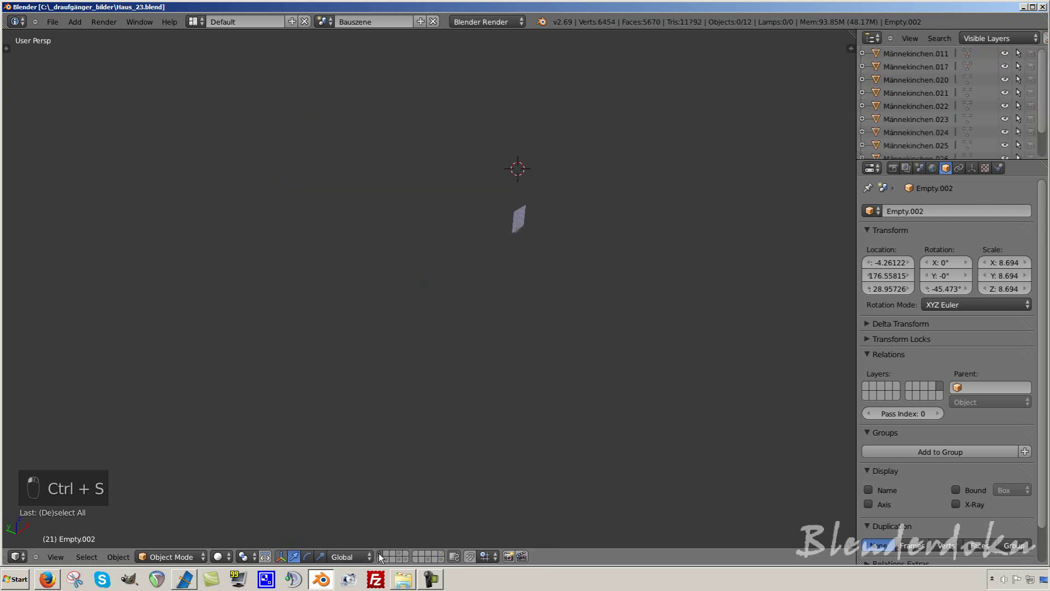
left_click_drag(549, 280, 527, 215)
middle_click(526, 215)
left_click(527, 214)
key("KP_Decimal")
left_click_drag(526, 214, 497, 300)
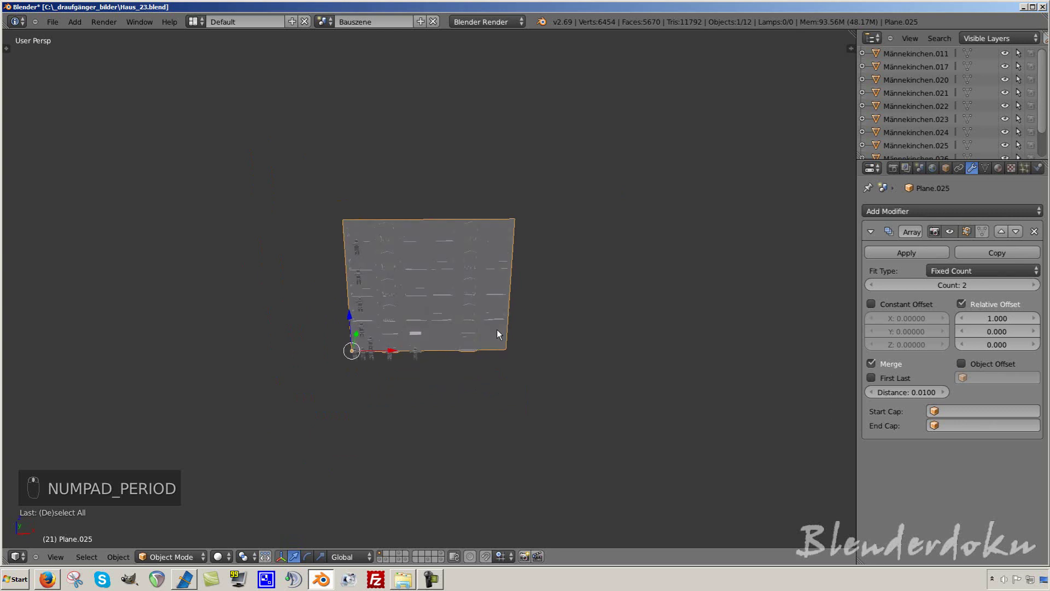
Step: Show the layer with the large shop building and orbit around and down into it
left_click(385, 561)
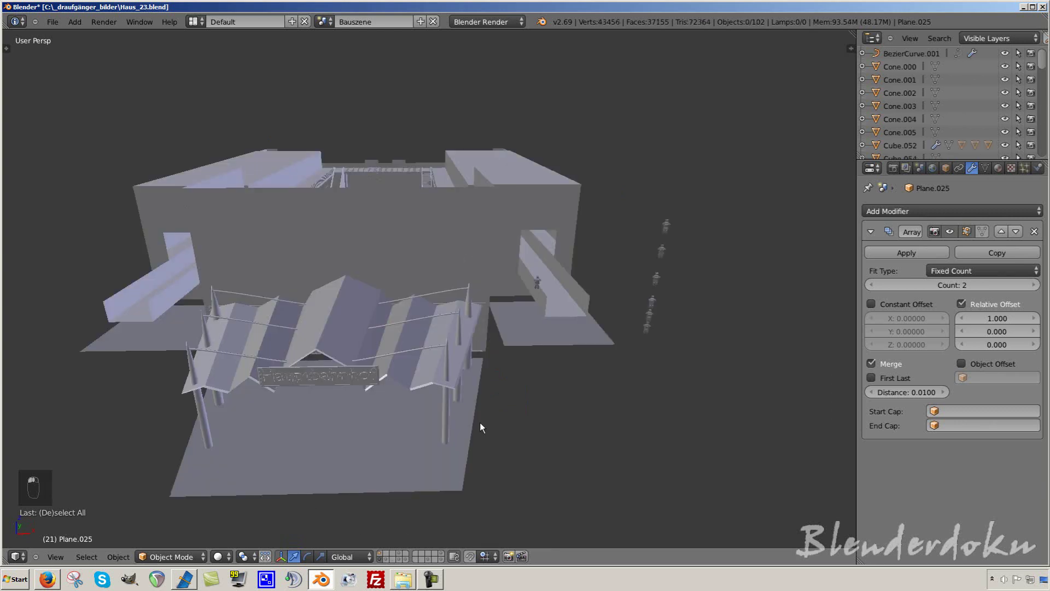
left_click_drag(496, 288, 404, 428)
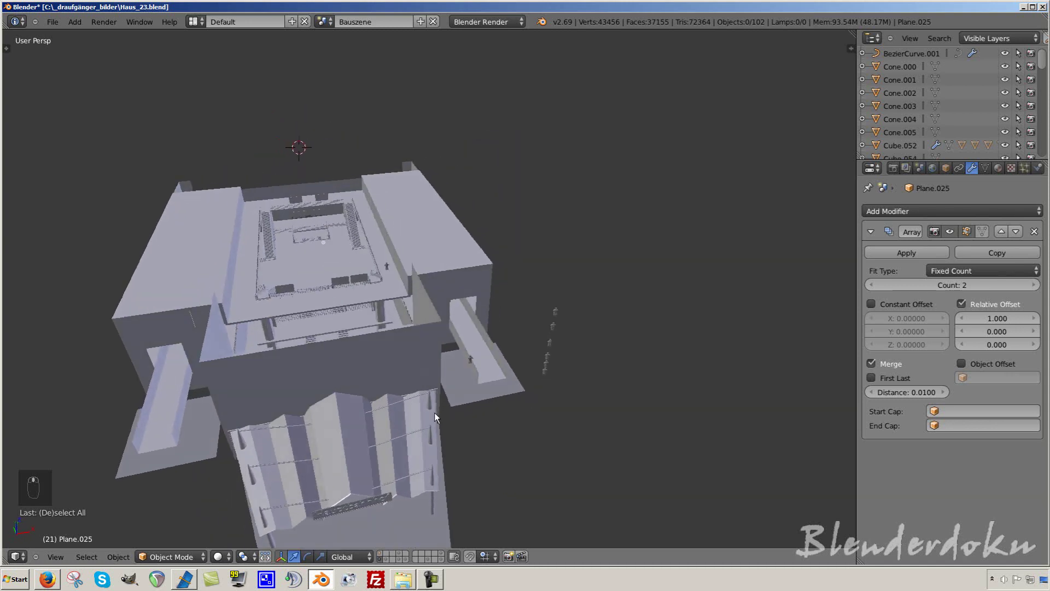
left_click_drag(401, 289, 537, 397)
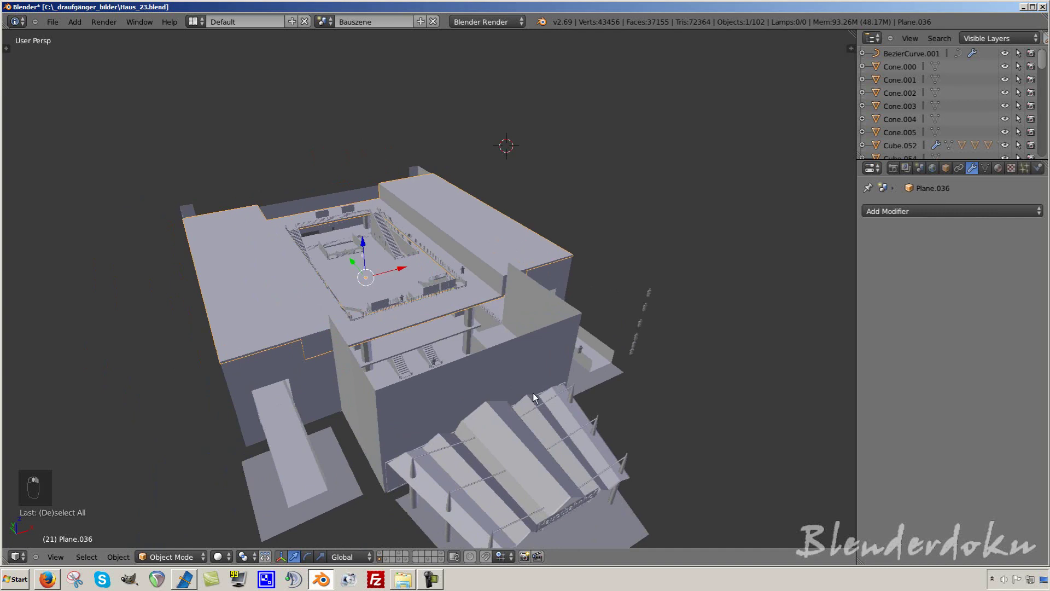
left_click_drag(530, 395, 408, 555)
key("a")
left_click_drag(408, 554, 403, 555)
left_click_drag(404, 555, 385, 408)
left_click_drag(387, 417, 333, 387)
key("z")
key("b")
key("x")
Step: Step through further scene layers, including an empty one, orbiting to check their contents
left_click(403, 564)
key("a")
key("a")
left_click_drag(445, 564, 394, 394)
key("x")
left_click(394, 405)
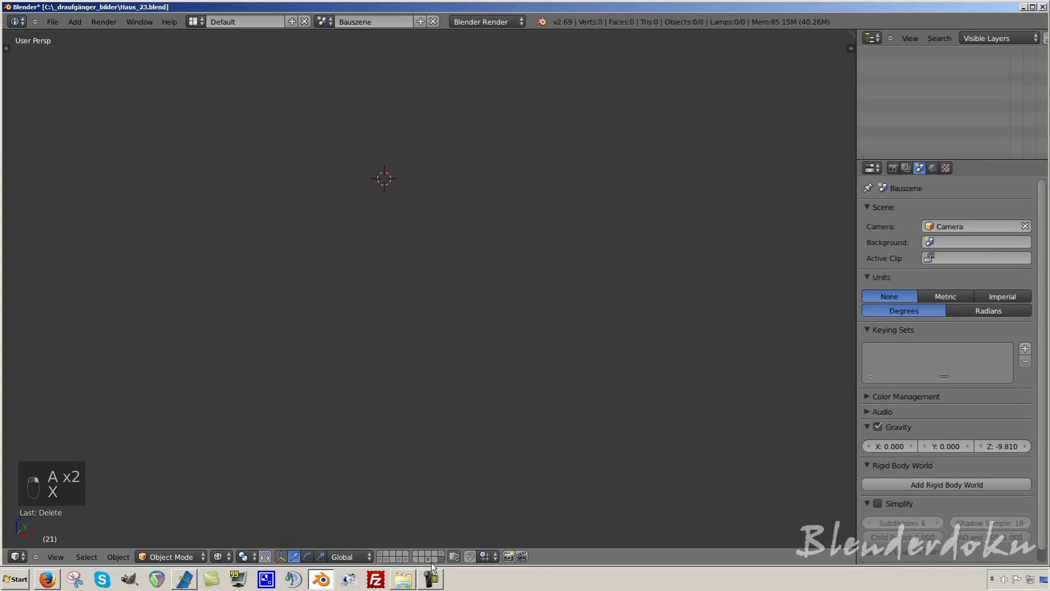
left_click_drag(431, 565, 552, 435)
left_click_drag(479, 434, 481, 443)
key("x")
left_click_drag(481, 443, 416, 561)
left_click_drag(412, 562, 314, 375)
left_click_drag(349, 400, 415, 379)
left_click_drag(447, 556, 495, 196)
middle_click(496, 196)
Step: Show the finished-houses layer, then end on the figures layer viewed straight from above
left_click(496, 196)
key("z")
key("KP_Decimal")
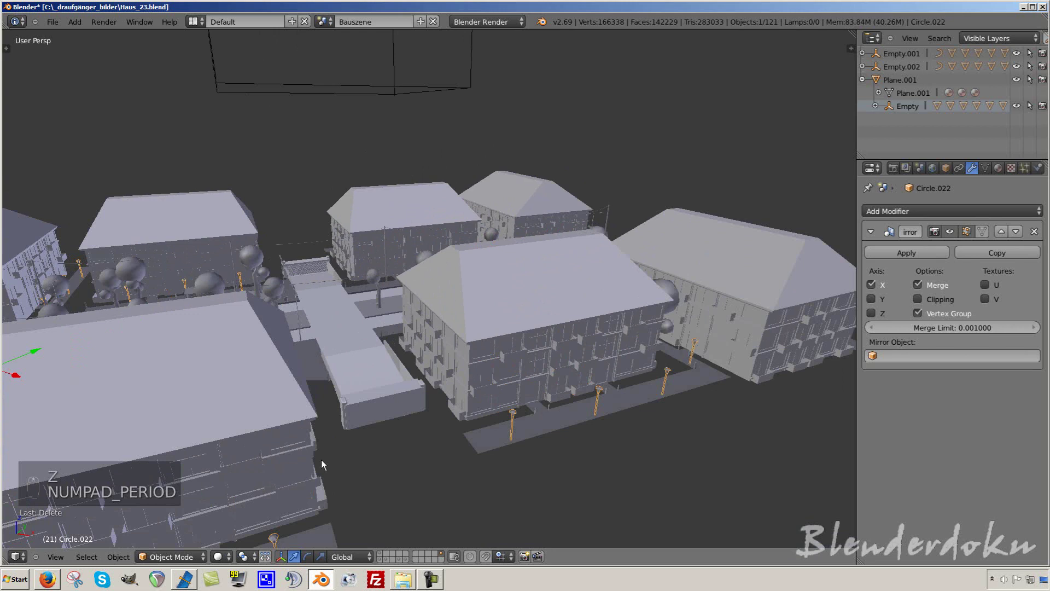
key("KP_7")
key("KP_5")
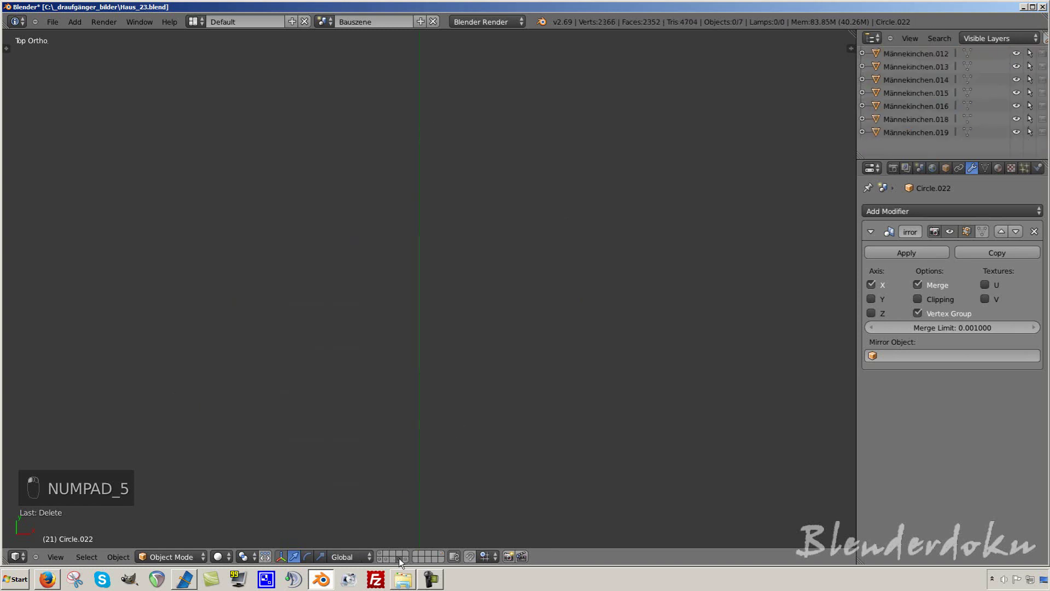
Step: Show the layer with two cubes, then the fence layer from above with all fence outlines framed
left_click_drag(417, 447, 398, 557)
left_click(398, 557)
left_click_drag(398, 557, 410, 563)
left_click_drag(410, 563, 427, 485)
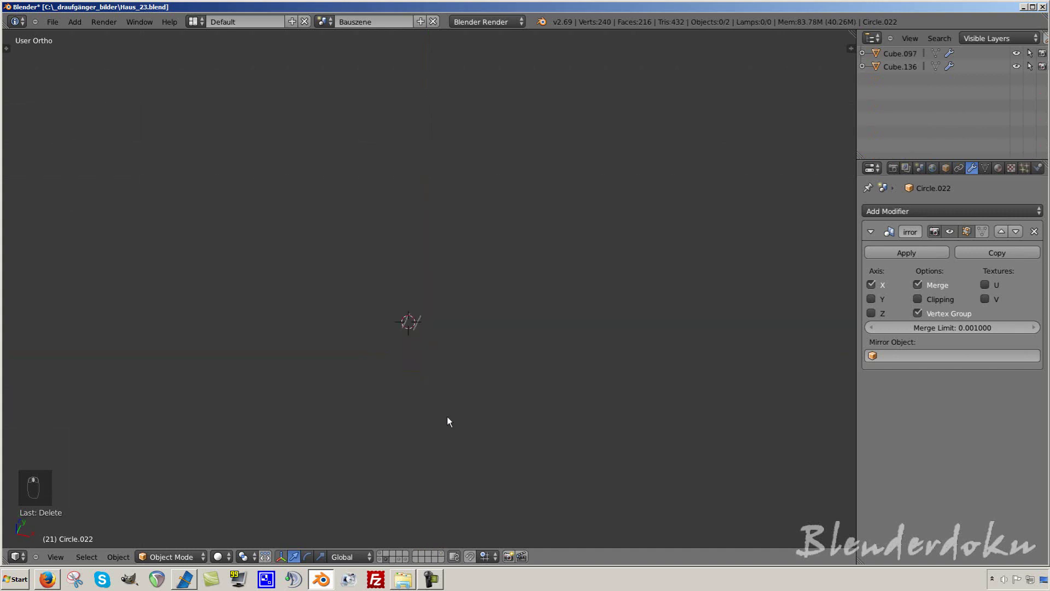
left_click_drag(384, 563, 387, 479)
left_click_drag(386, 478, 481, 419)
key("KP_7")
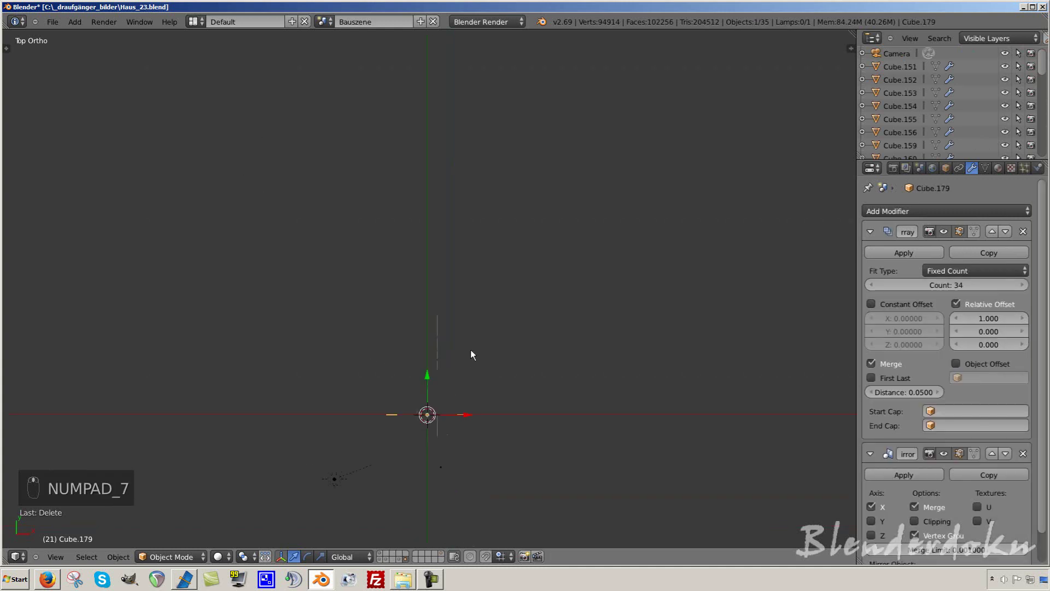
key("z")
key("a")
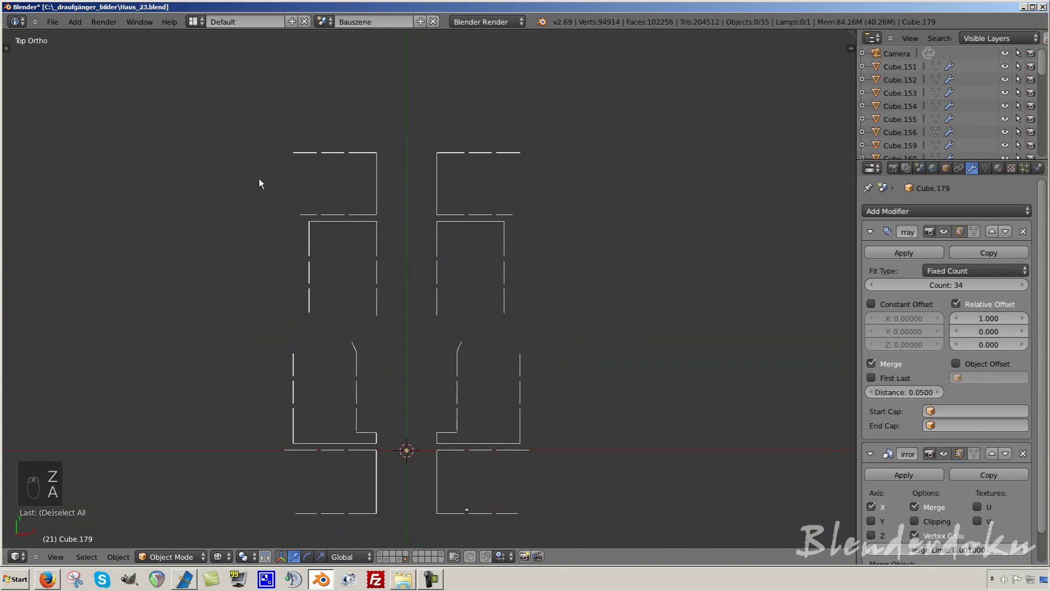
key("b")
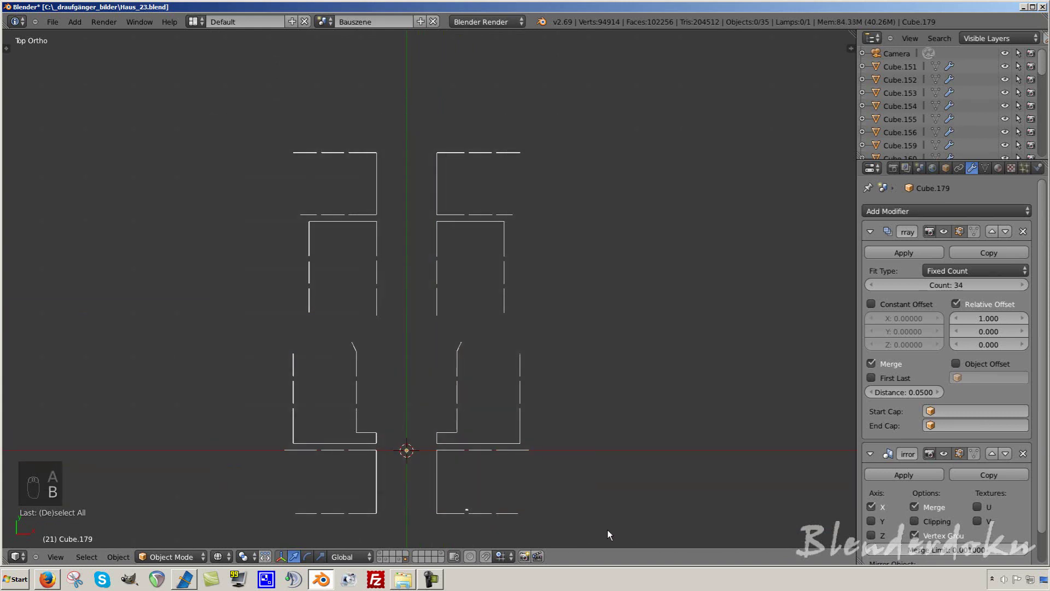
Step: Select all fence pieces with the camera, orbit them, then switch to the camera-and-lamp layer
key("KP_7")
key("Tab")
key("Tab")
key("a")
left_click_drag(572, 488, 557, 474)
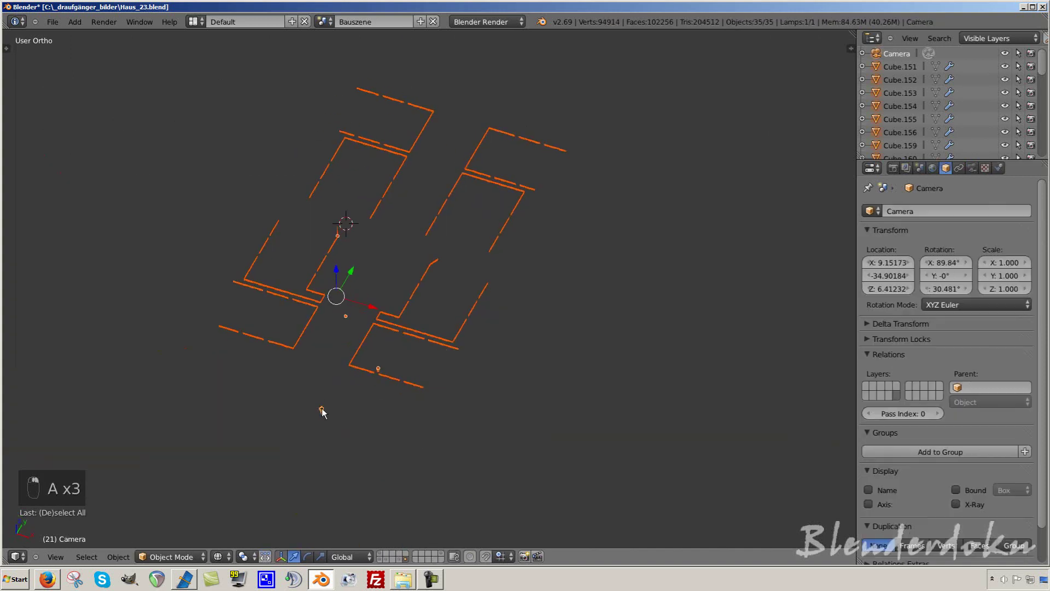
left_click_drag(236, 149, 296, 49)
middle_click(296, 48)
left_click_drag(297, 44, 535, 358)
key("KP_1")
key("KP_7")
key("m")
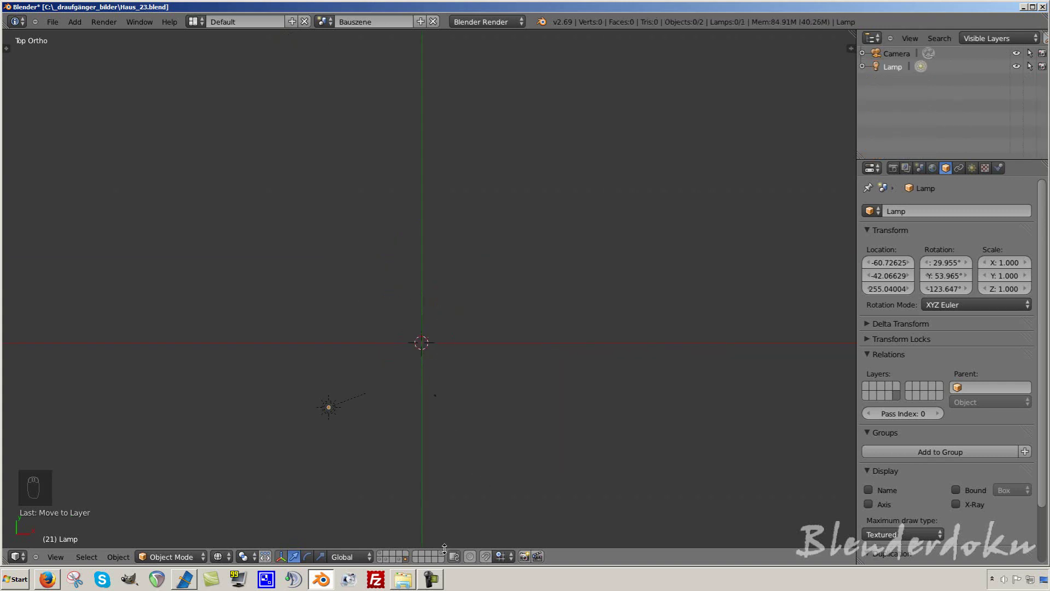
Step: Display houses, streets and fences layers together and view the combination in wireframe
left_click(449, 557)
left_click_drag(483, 270, 437, 403)
left_click_drag(437, 403, 501, 156)
left_click_drag(501, 156, 562, 371)
key("r")
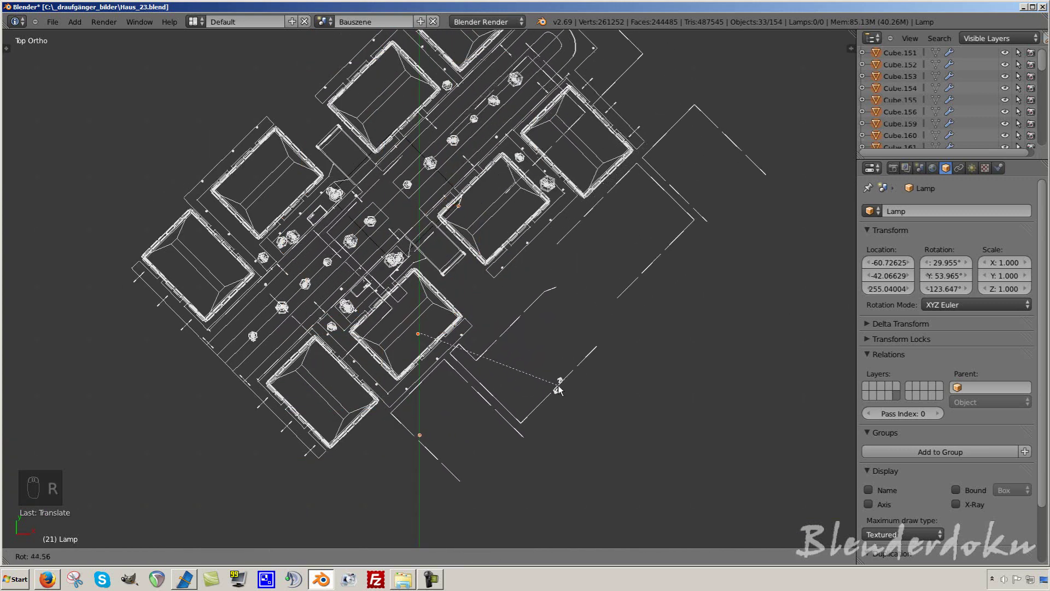
left_click_drag(563, 391, 510, 397)
key("g")
left_click_drag(510, 397, 572, 392)
left_click_drag(572, 392, 717, 355)
key("r")
left_click(717, 355)
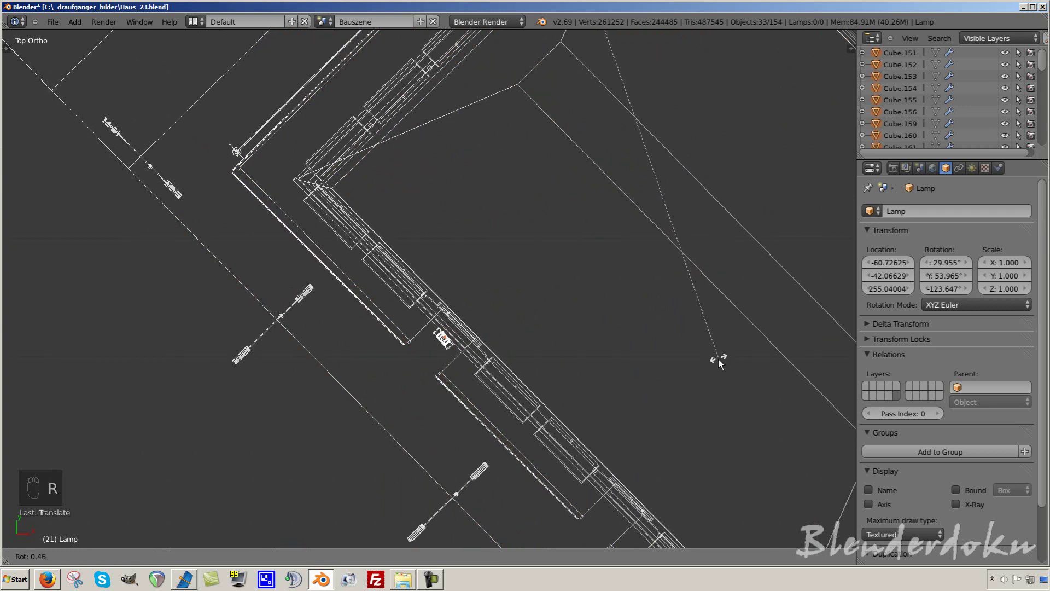
Step: Select the two fence lines at the street edge, shift them along it, and maximize the 3D view
left_click_drag(703, 367, 467, 333)
left_click_drag(571, 423, 465, 202)
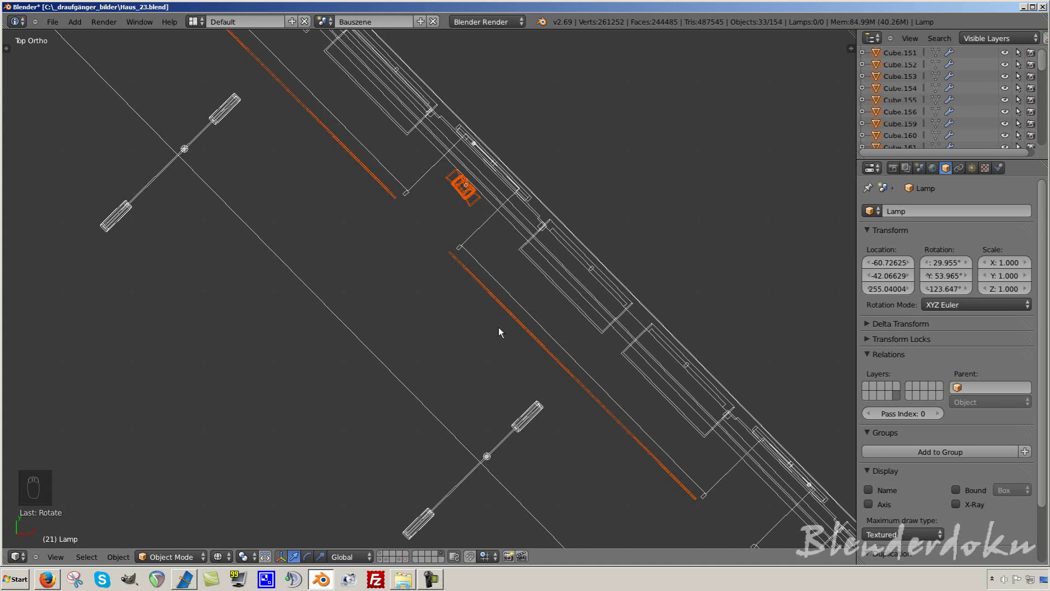
key("g")
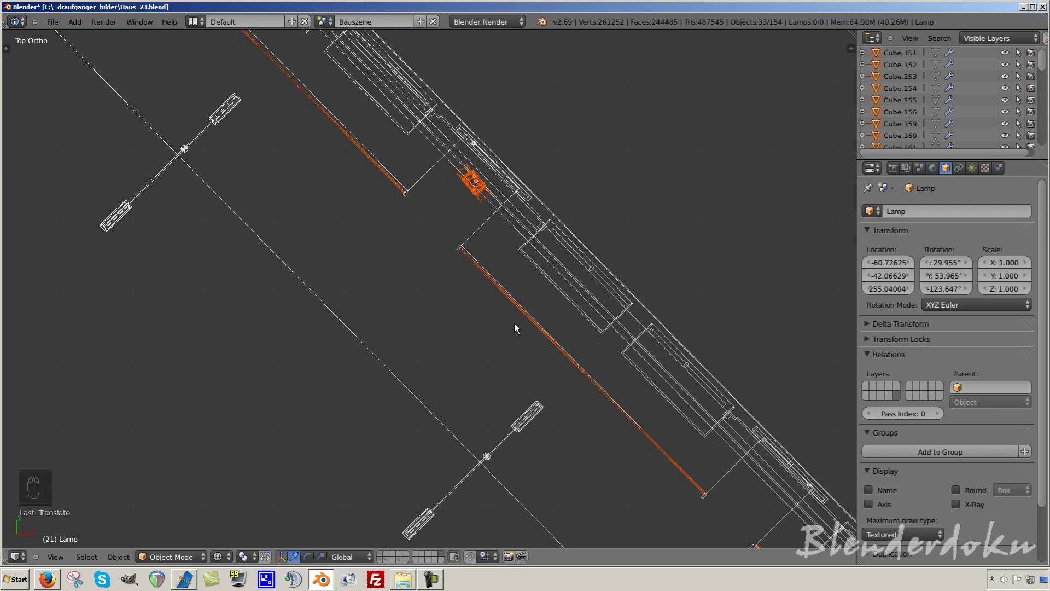
left_click_drag(607, 349, 598, 371)
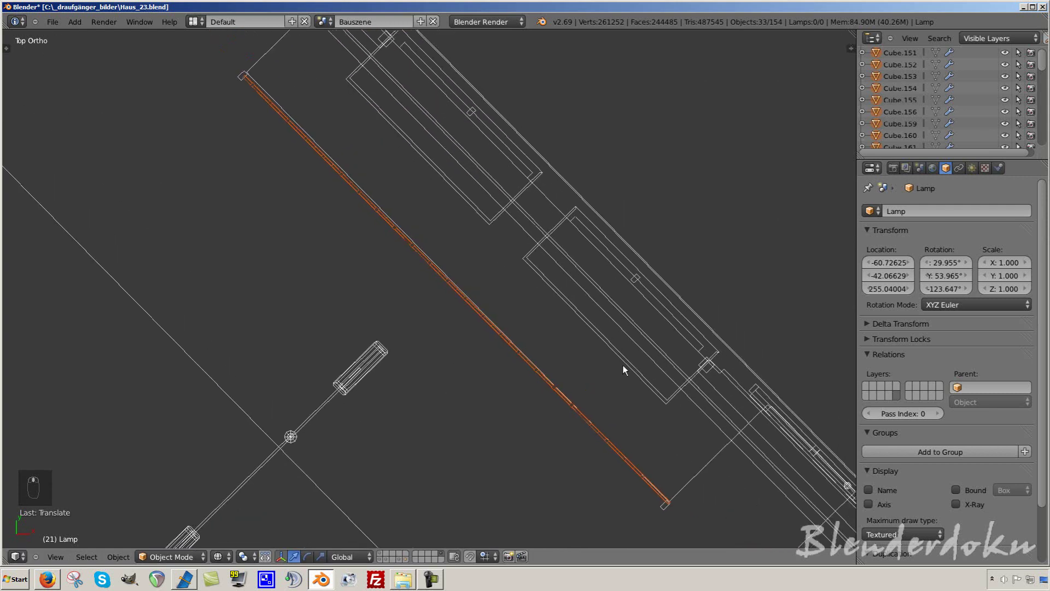
key("shift+space")
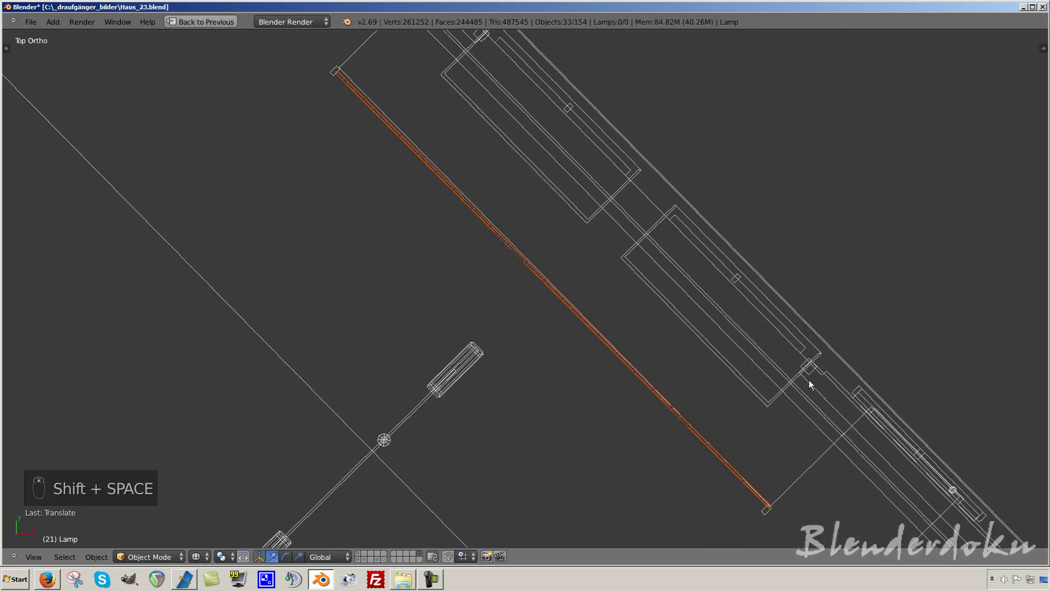
Step: Stretch the fence line beside the street in several small scaling passes
key("r")
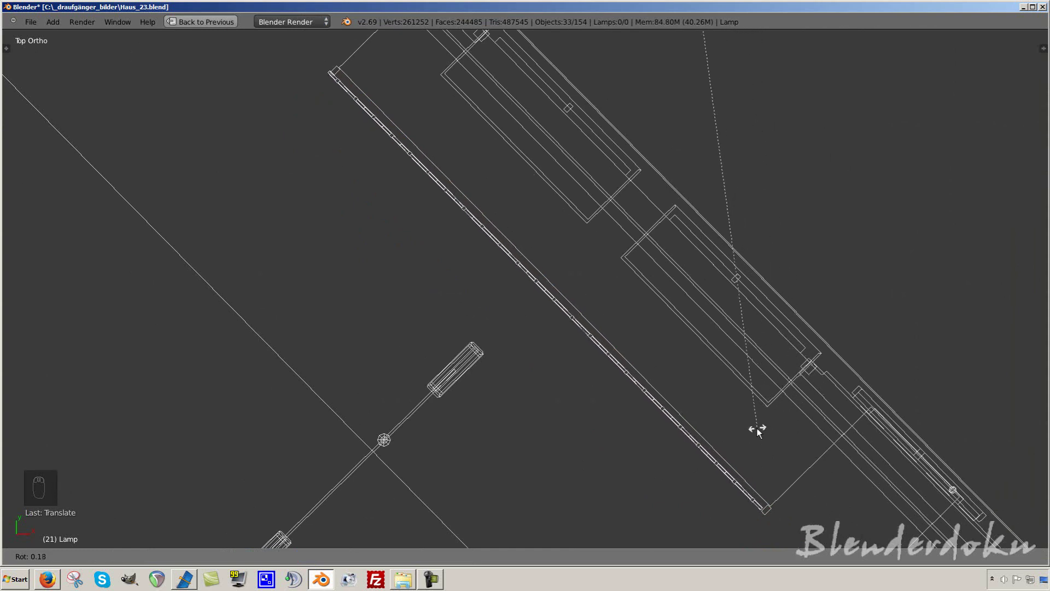
left_click_drag(763, 431, 817, 415)
key("g")
left_click_drag(818, 415, 827, 452)
key("r")
left_click_drag(826, 452, 735, 396)
key("g")
key("r")
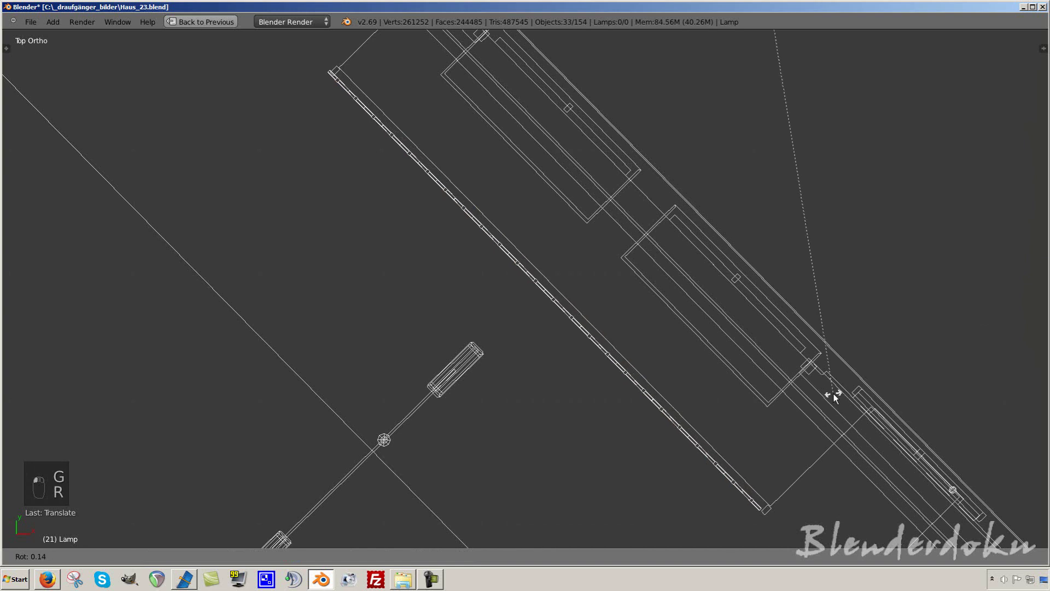
left_click_drag(765, 430, 773, 425)
Step: Move the fence line into position and orbit to check the fences
key("g")
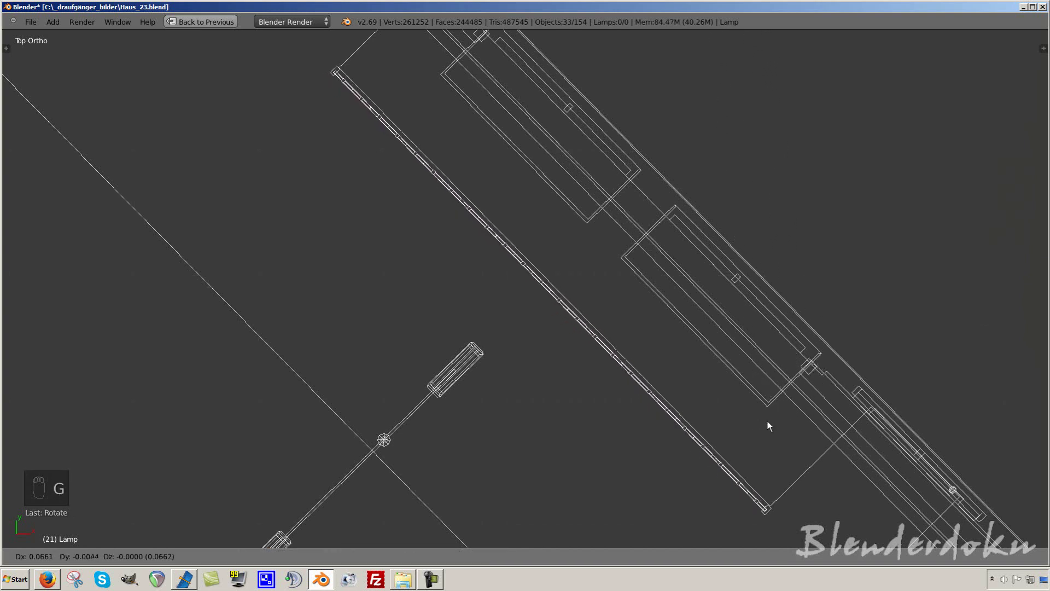
left_click_drag(774, 423, 869, 419)
key("r")
left_click_drag(874, 414, 758, 440)
left_click_drag(758, 440, 757, 432)
key("KP_Decimal")
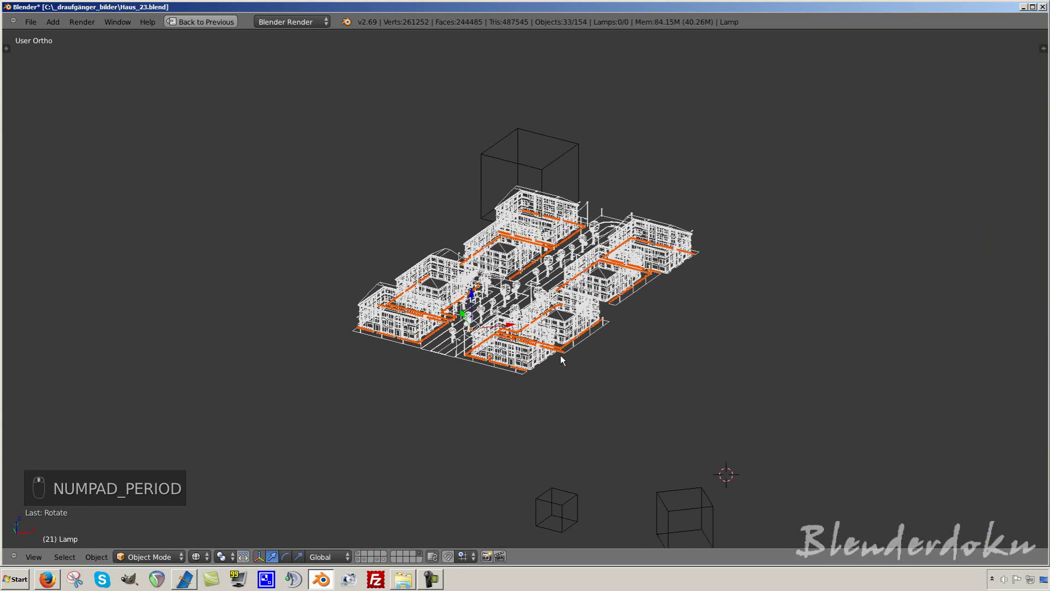
Step: View the city in solid shading, close in on one house plot's fence, then return to wireframe
key("z")
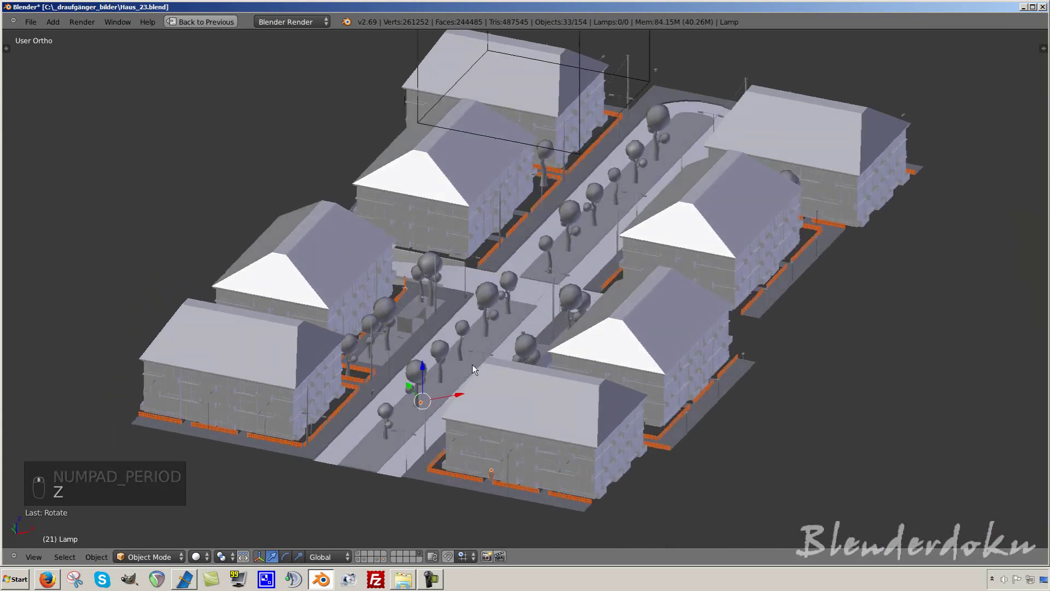
left_click_drag(550, 387, 591, 368)
left_click_drag(592, 453, 581, 263)
left_click_drag(384, 303, 402, 289)
key("z")
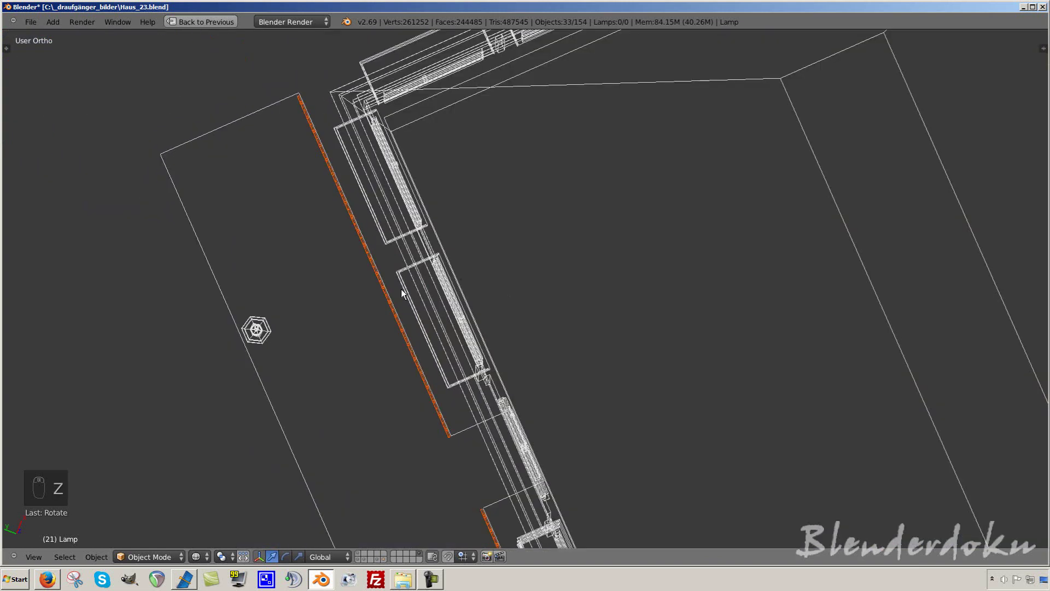
left_click_drag(510, 405, 556, 422)
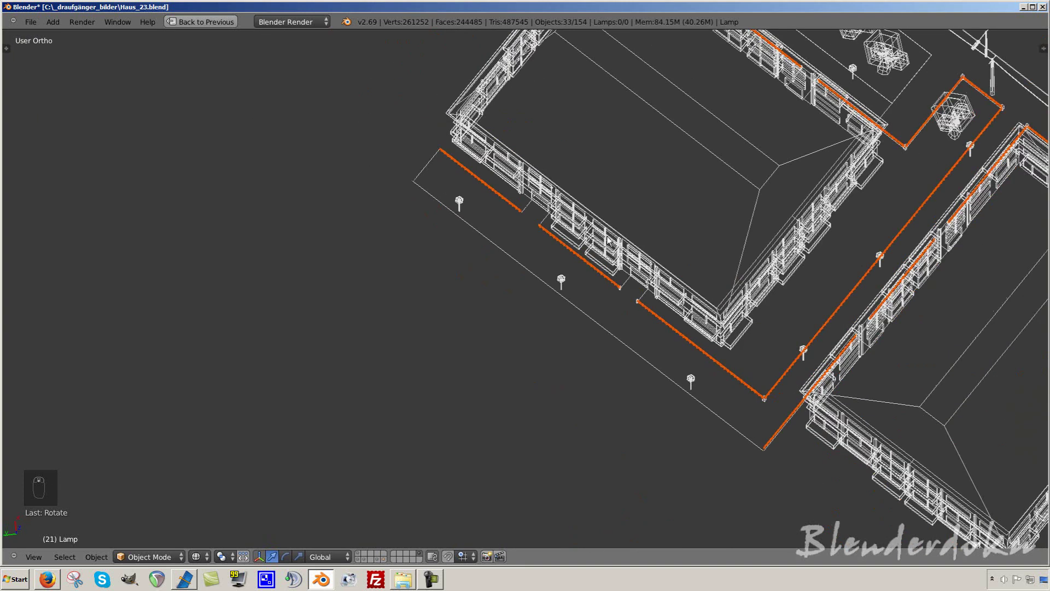
Step: Orbit around the plot's fence and street lamp, then select the house with its fence and frame it
middle_click(463, 399)
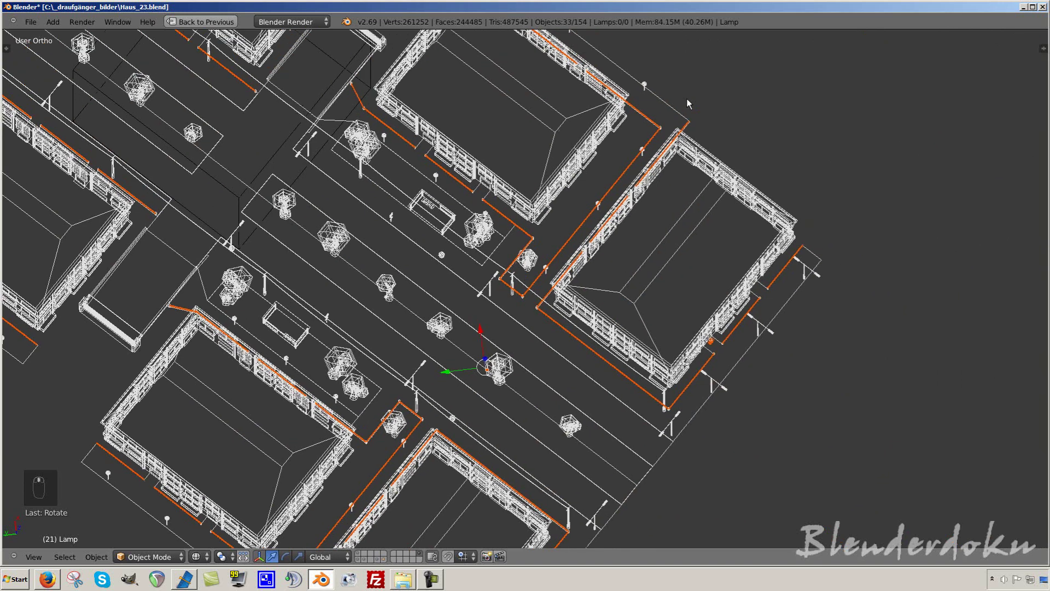
middle_click(677, 349)
middle_click(559, 324)
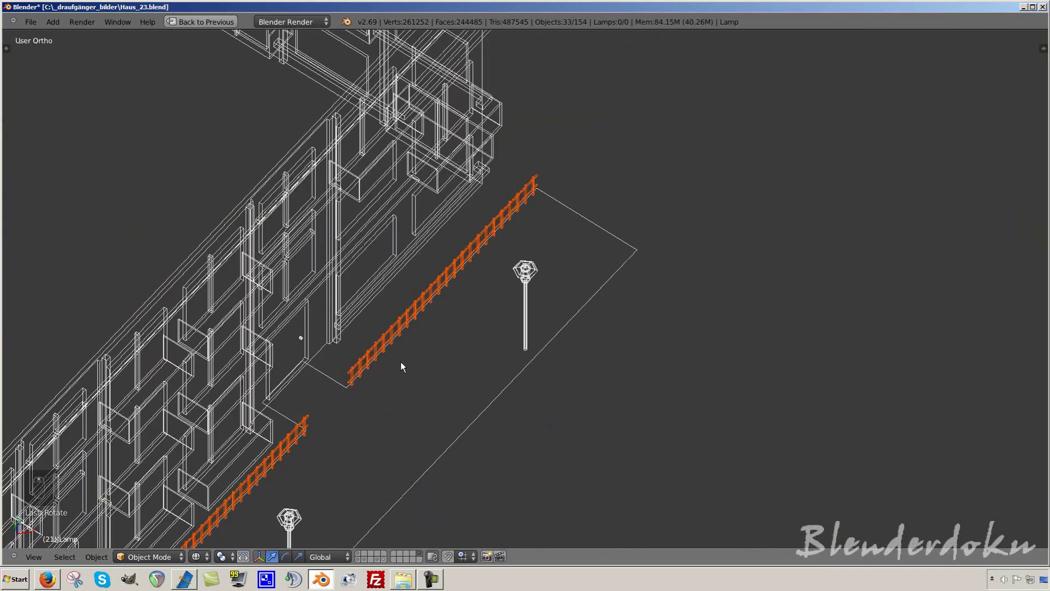
middle_click(418, 329)
left_click_drag(433, 394, 571, 349)
left_click_drag(571, 349, 587, 389)
key("ctrl+z")
key("ctrl+z")
left_click_drag(588, 387, 446, 288)
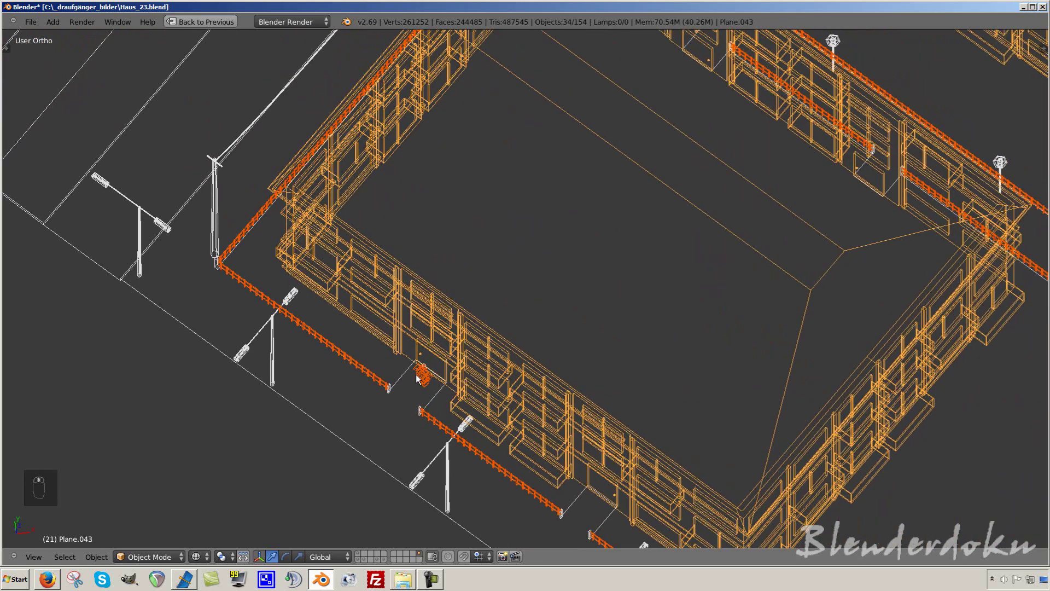
Step: Zoom out over the whole block and all assets and select the empty cube above the city
left_click_drag(422, 379, 498, 318)
key("KP_1")
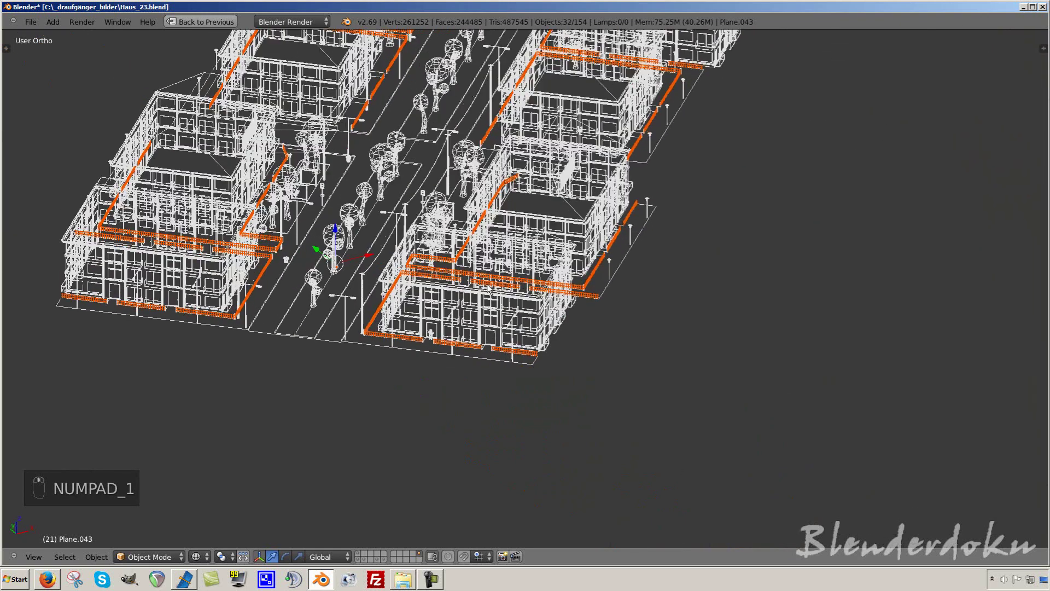
key("KP_1")
left_click_drag(497, 266, 536, 221)
left_click(496, 116)
key("ctrl+p")
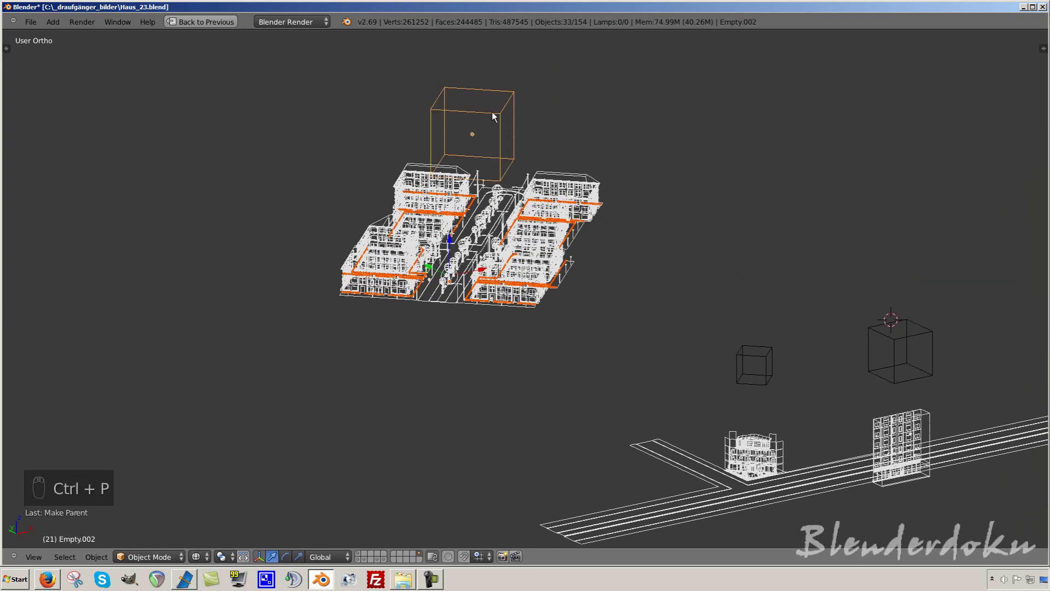
left_click_drag(496, 119, 459, 290)
Step: Pick the fence beside one house and zoom in on it in top view
key("g")
middle_click(459, 290)
left_click(459, 290)
key("KP_7")
middle_click(703, 328)
key("KP_7")
left_click_drag(498, 302, 467, 331)
middle_click(539, 350)
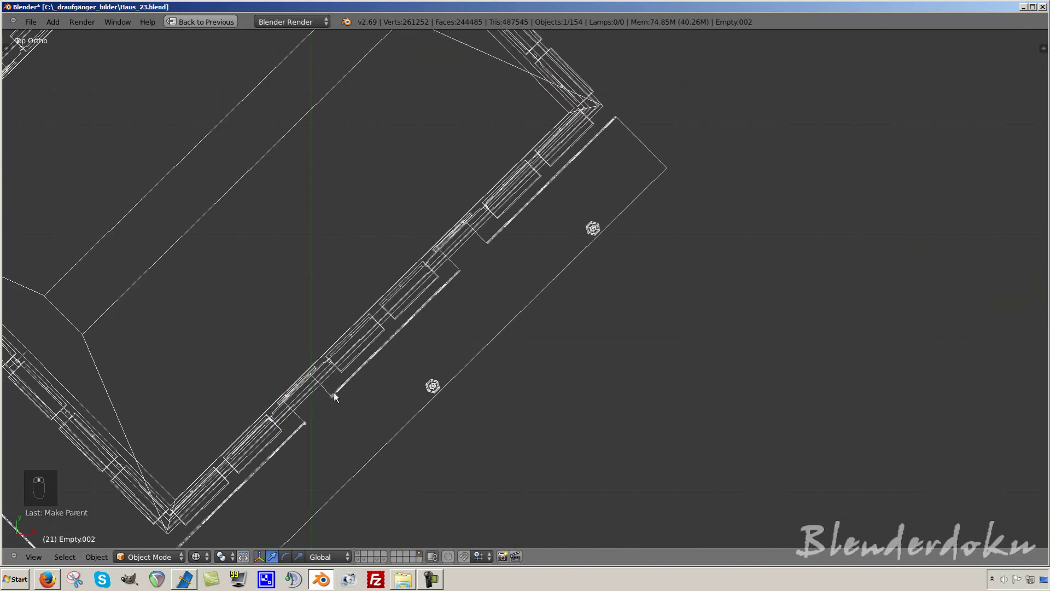
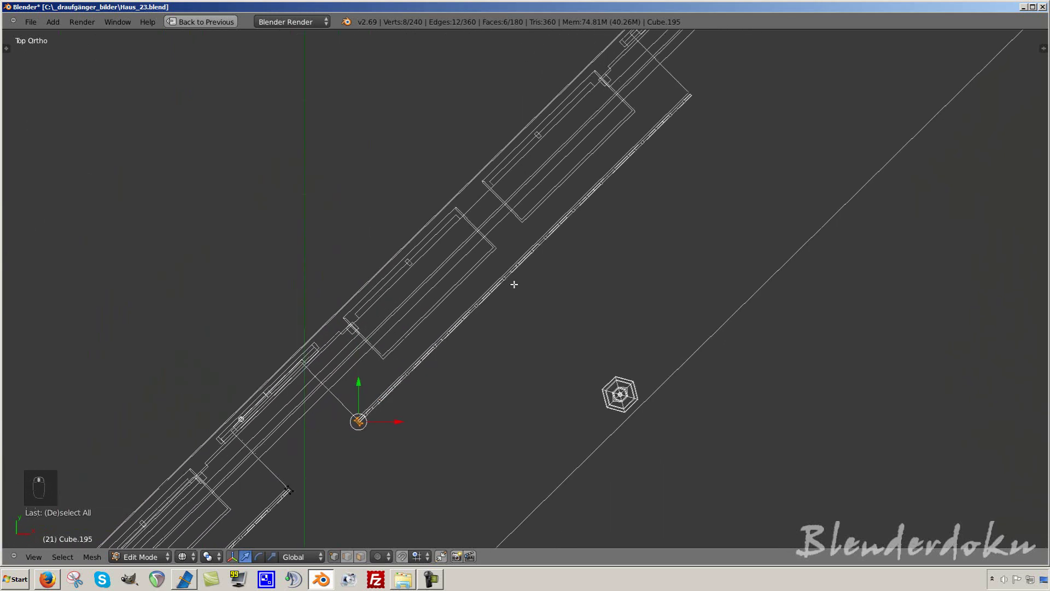
Step: Extend the fence end twice along the plot edge and leave edit mode
key("shift+d")
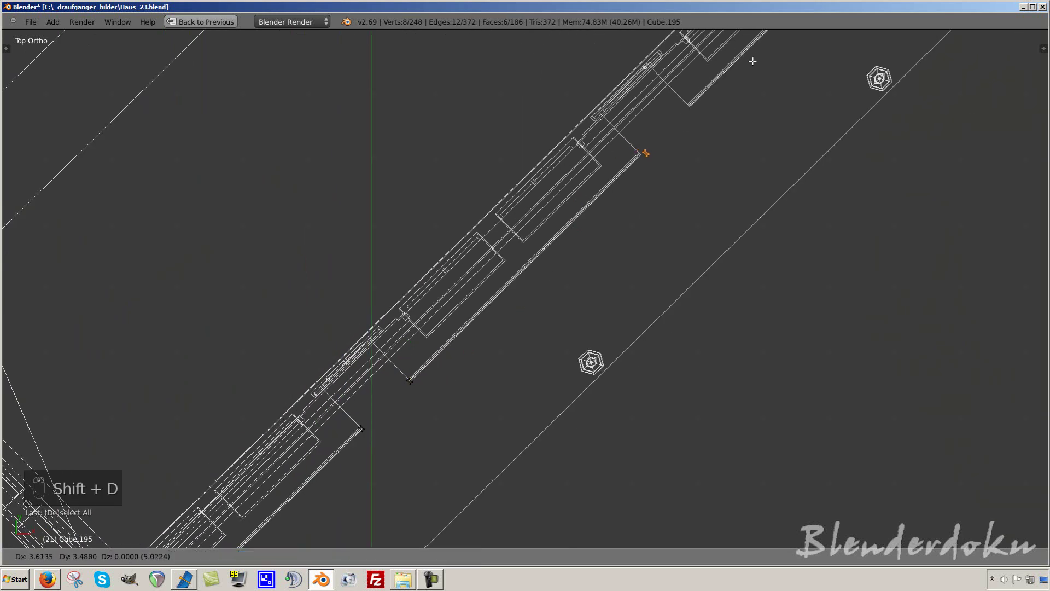
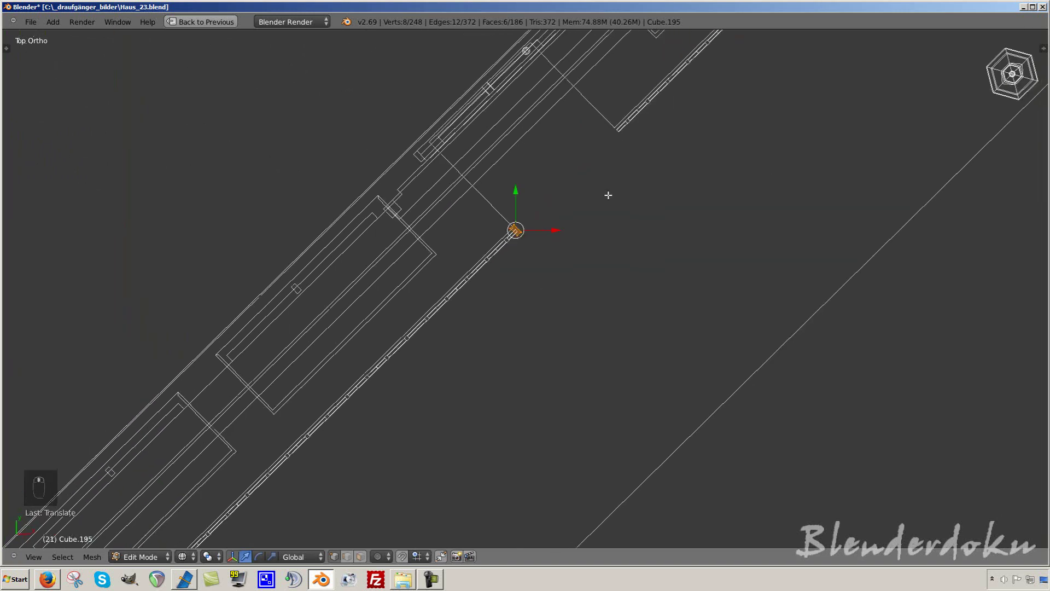
key("shift+d")
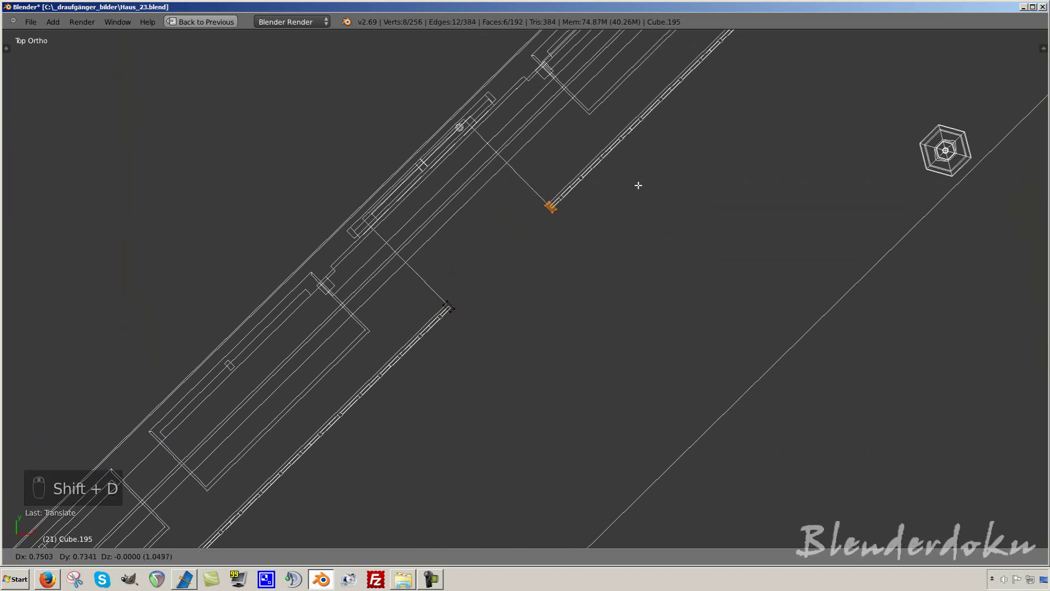
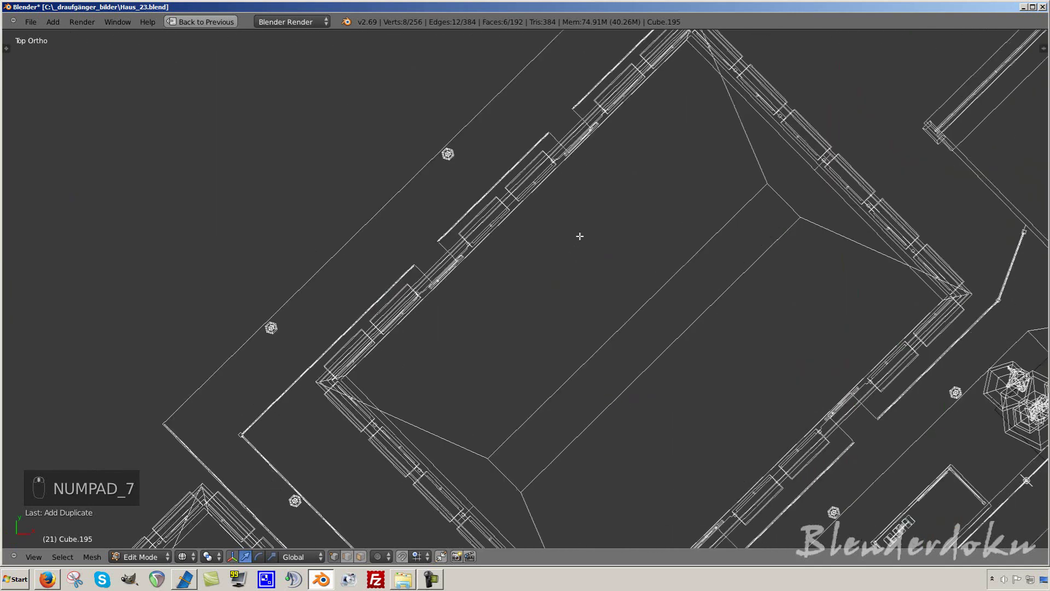
key("Tab")
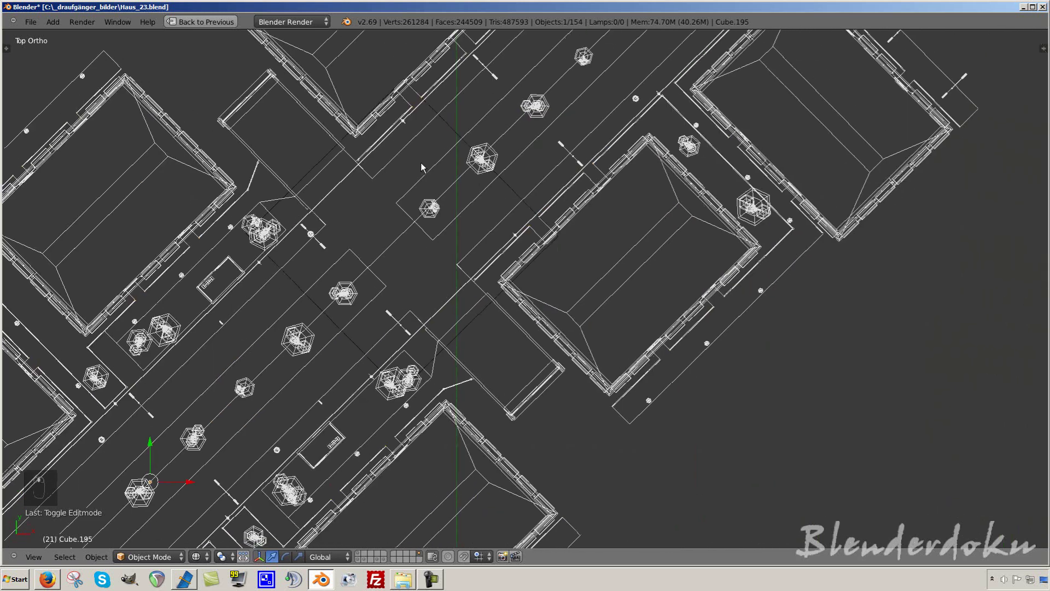
Step: Inspect the next house corner with its lamps, then save and return to the angled city overview
left_click_drag(552, 249, 532, 280)
middle_click(514, 232)
left_click_drag(480, 363, 492, 357)
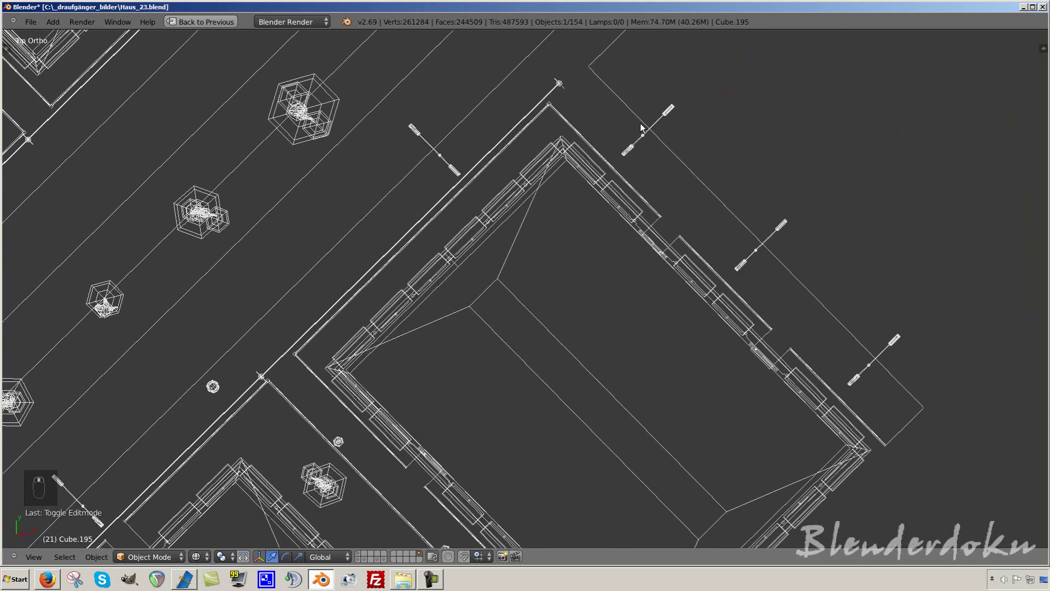
middle_click(624, 216)
key("a")
key("ctrl+s")
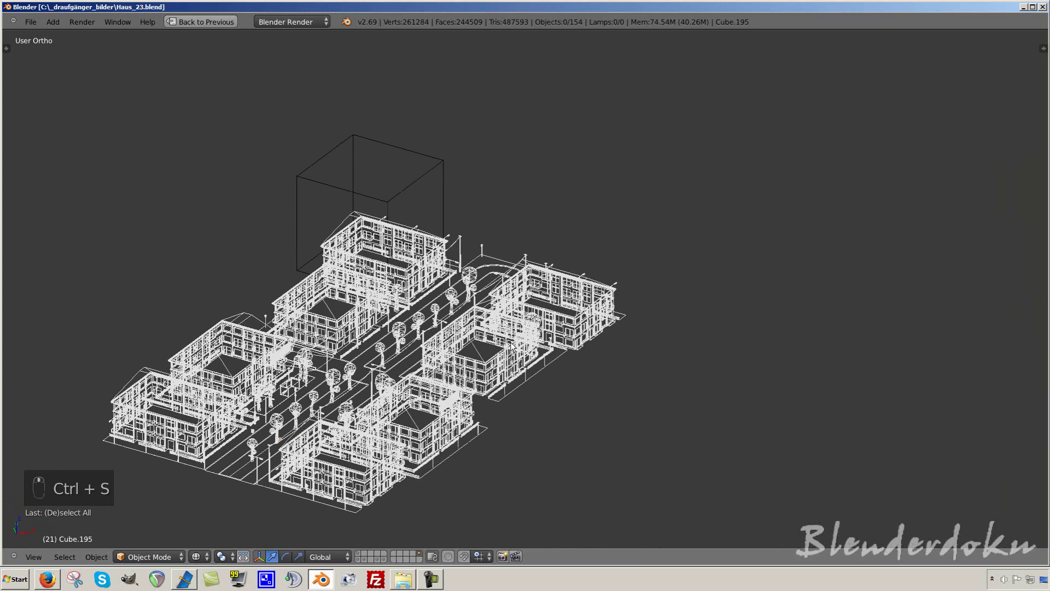
Step: From top view select the paved plot surfaces and switch to the nearly empty layer with a lamp
key("KP_7")
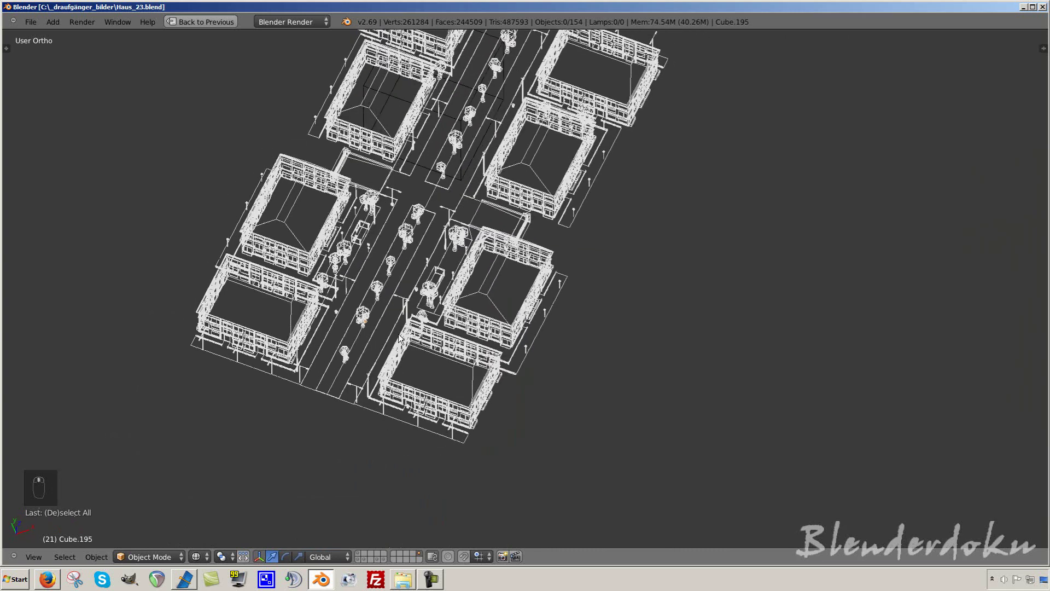
left_click(412, 410)
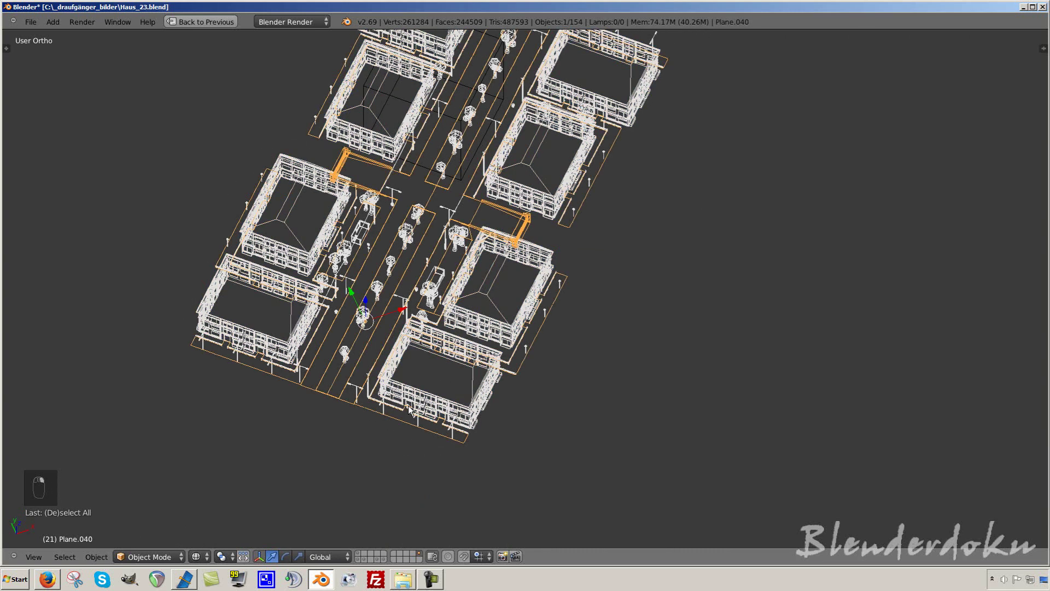
key("m")
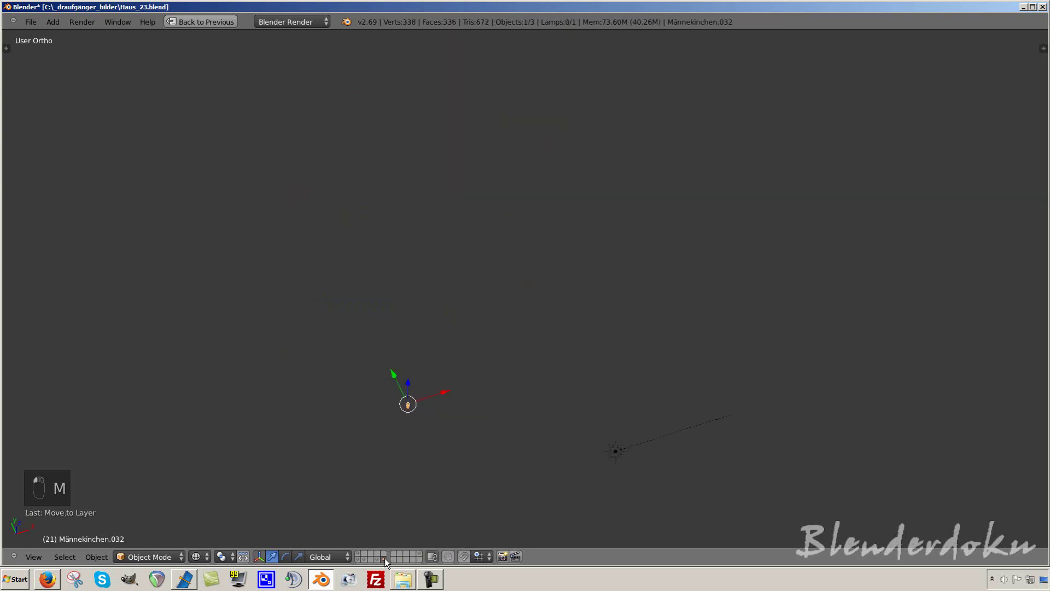
Step: Browse the scene layers past the figure and the two curb-strip rail pieces
middle_click(380, 560)
left_click_drag(381, 562, 445, 461)
left_click_drag(445, 460, 519, 443)
key("a")
key("x")
key("KP_Decimal")
key("a")
left_click_drag(368, 563, 551, 315)
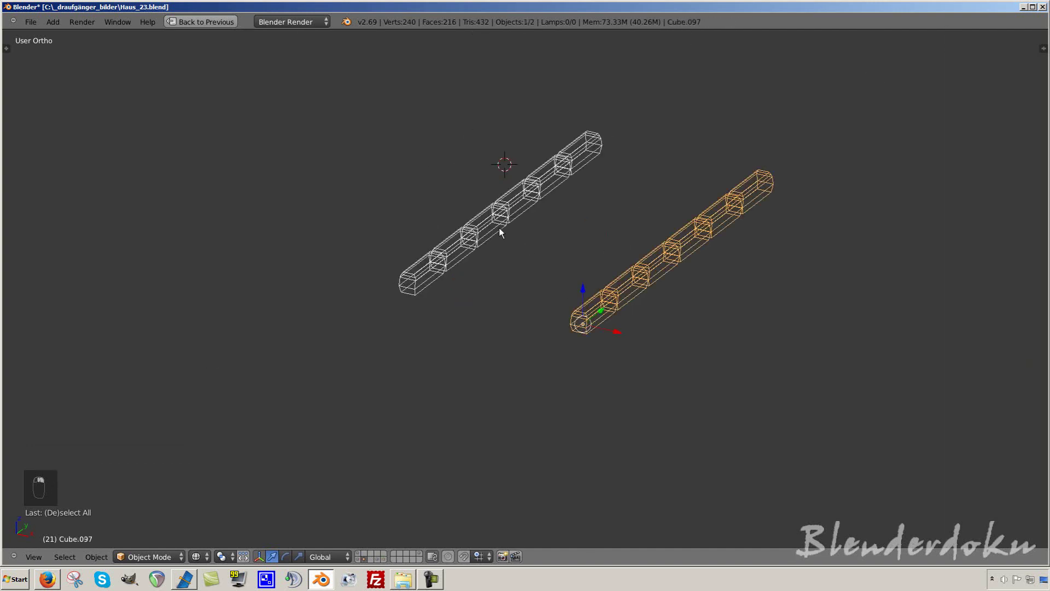
Step: Show the layer with the complete house block in solid shading and save the file
key("a")
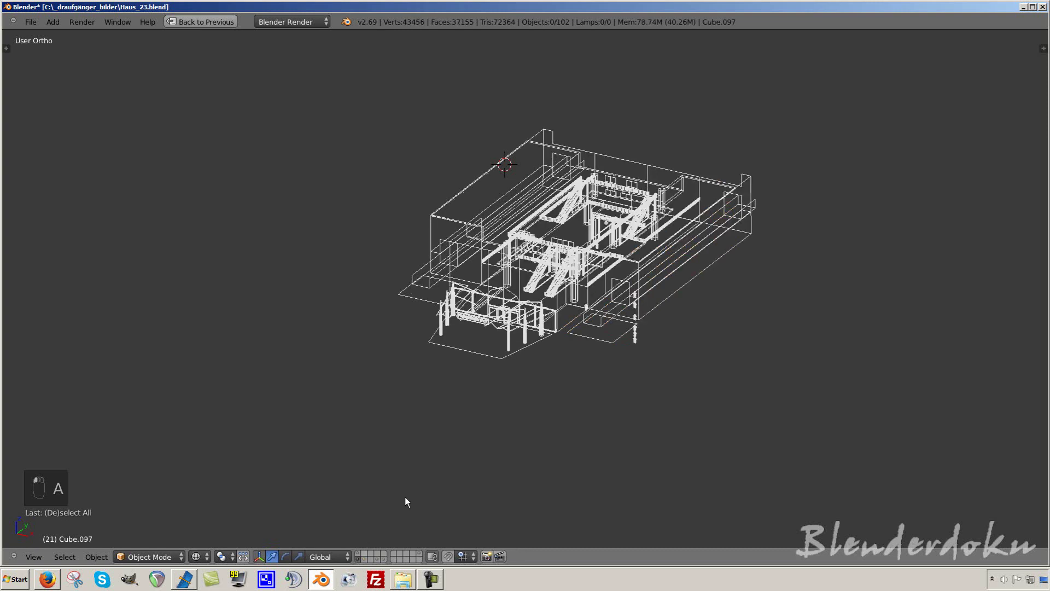
key("z")
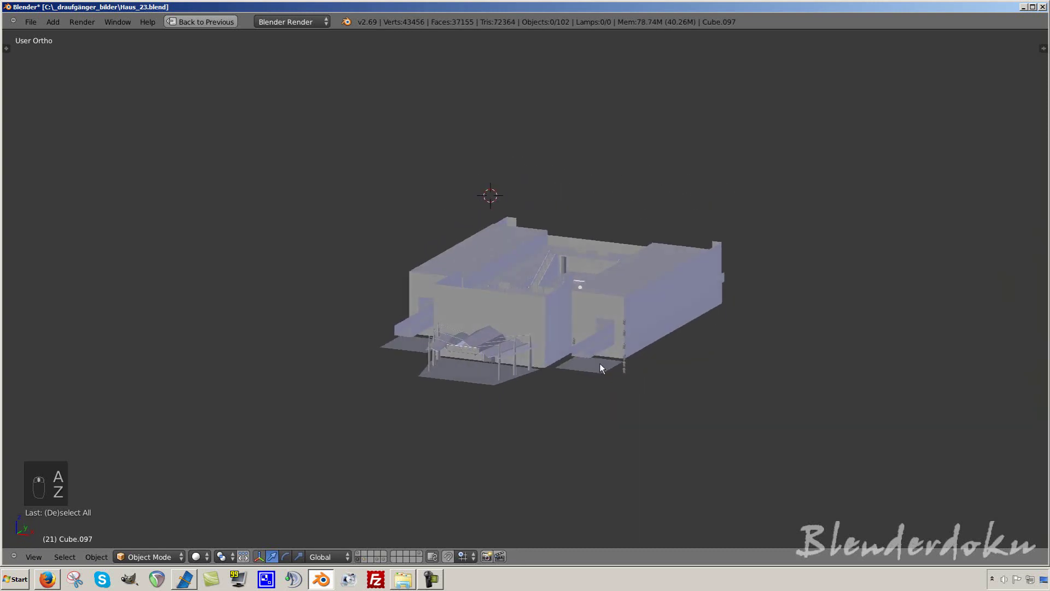
key("ctrl+s")
middle_click(604, 368)
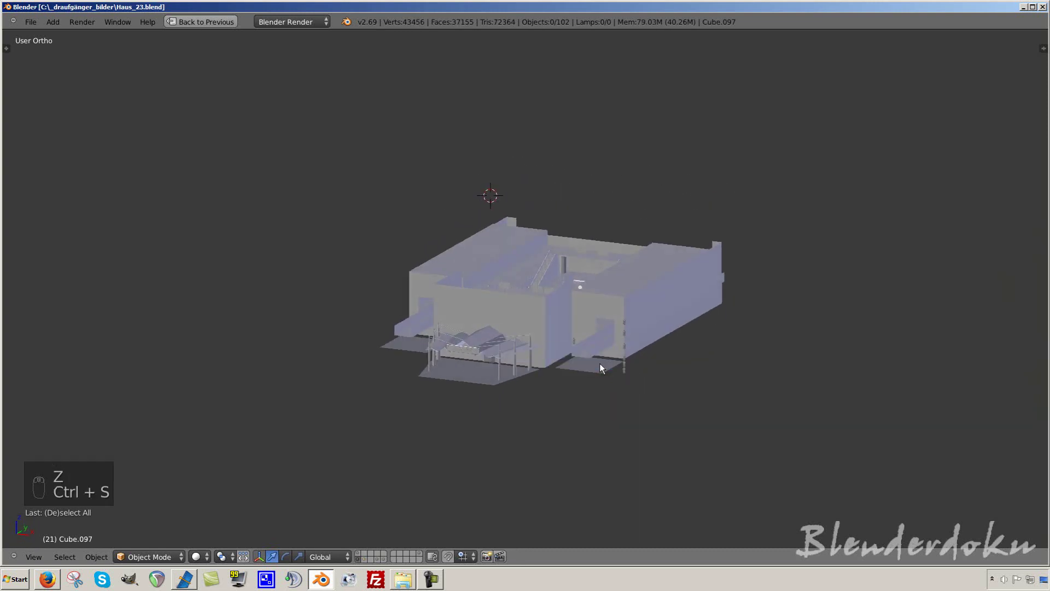